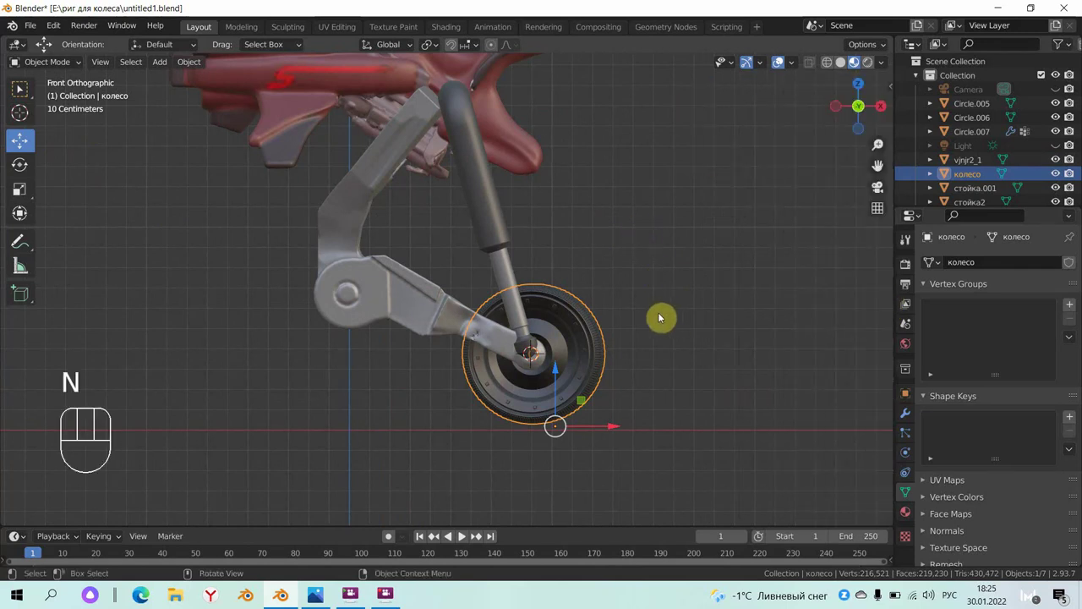
- Add a single-bone armature at the wheel hub
key(shift+a)
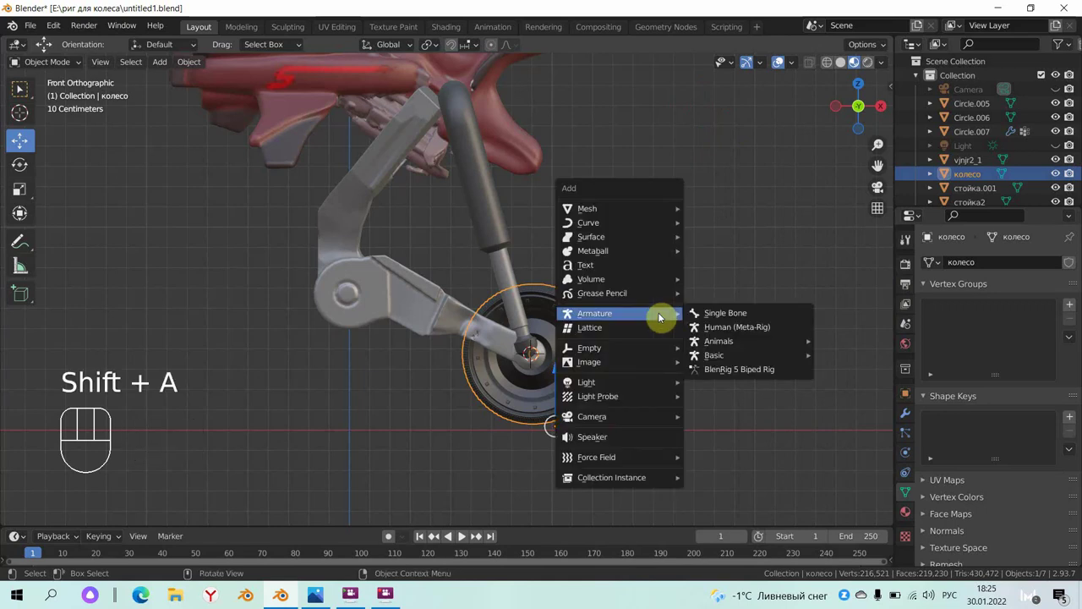
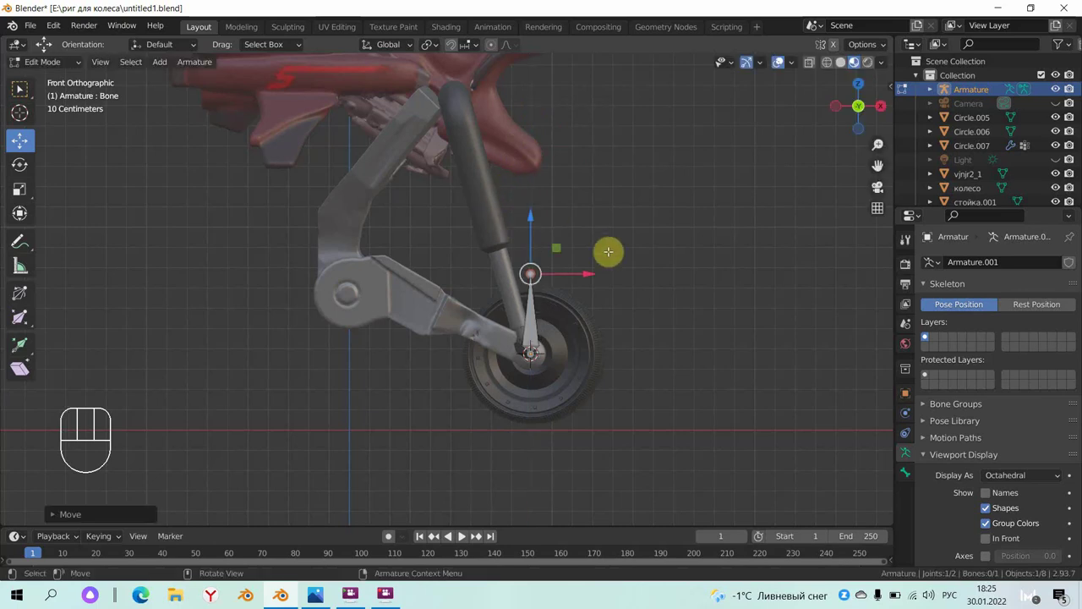
- Position the bone from the side view, then extrude Bone.001 horizontally from the hub toward the swingarm
key(KP_3)
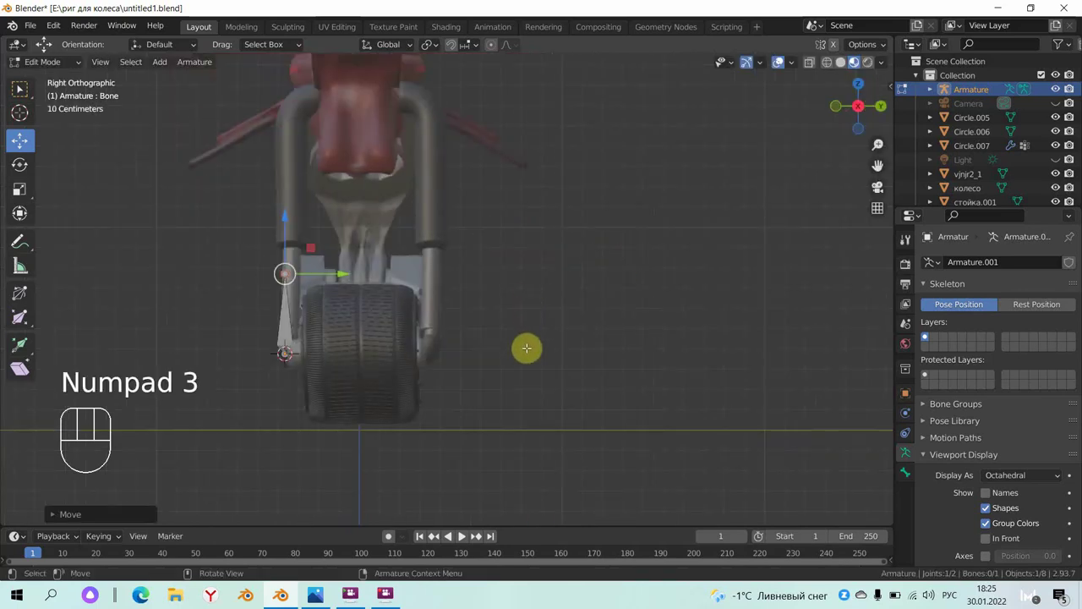
key(g)
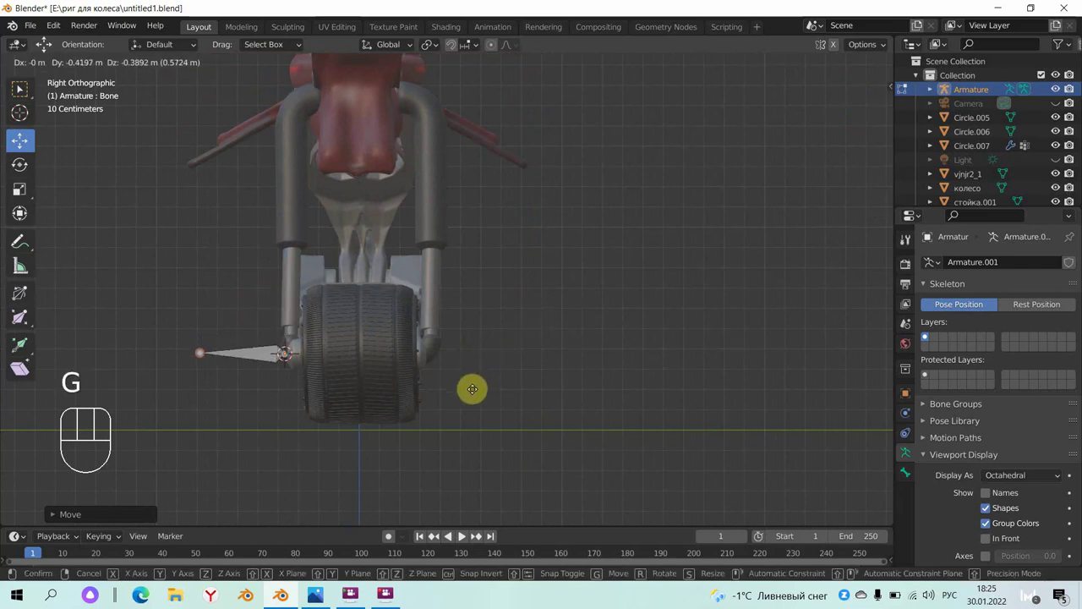
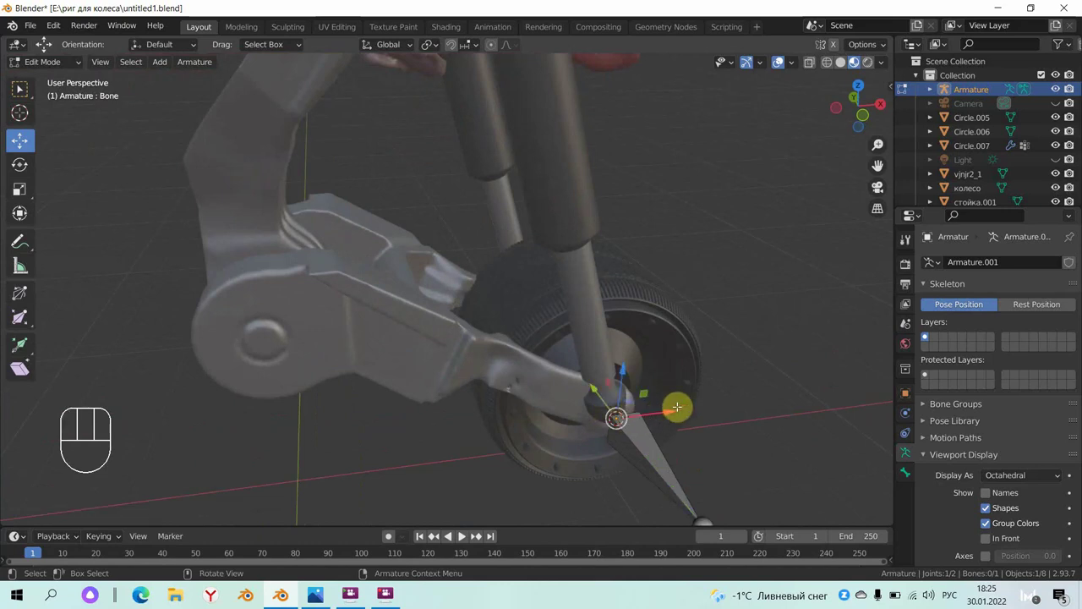
key(KP_1)
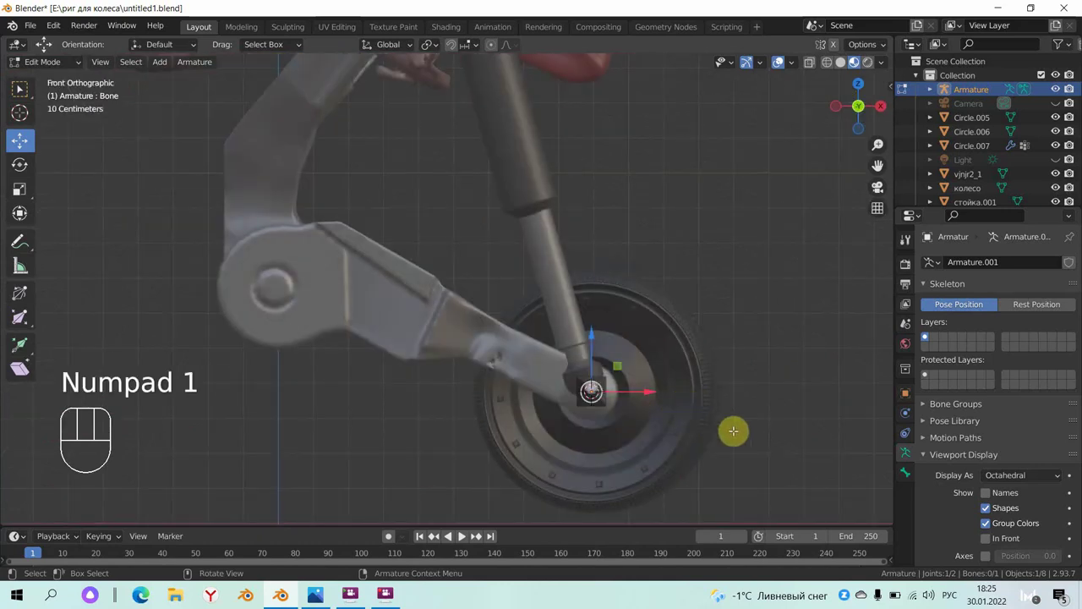
key(e)
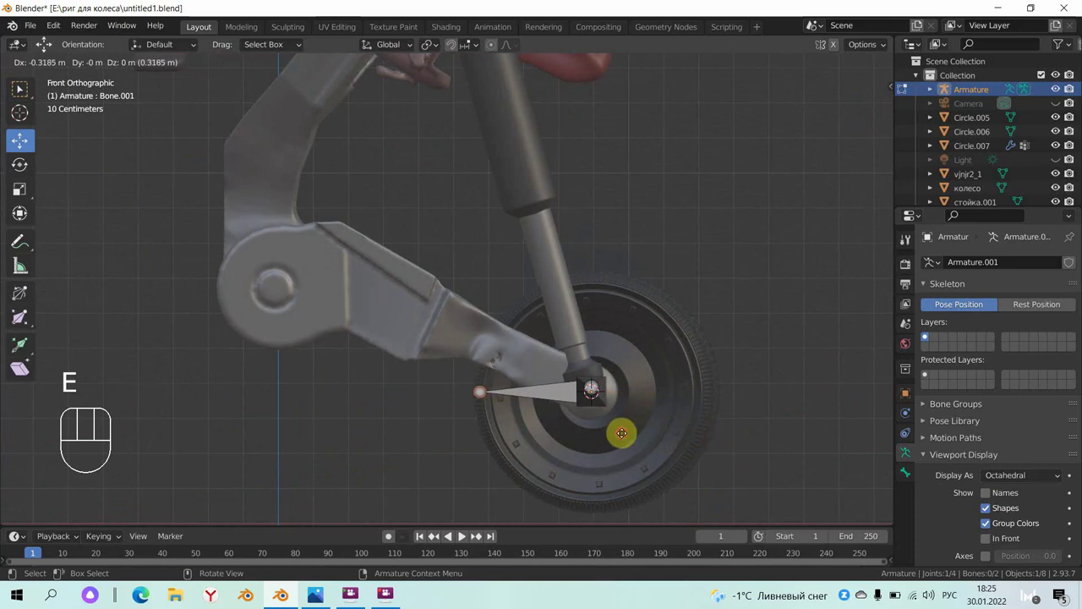
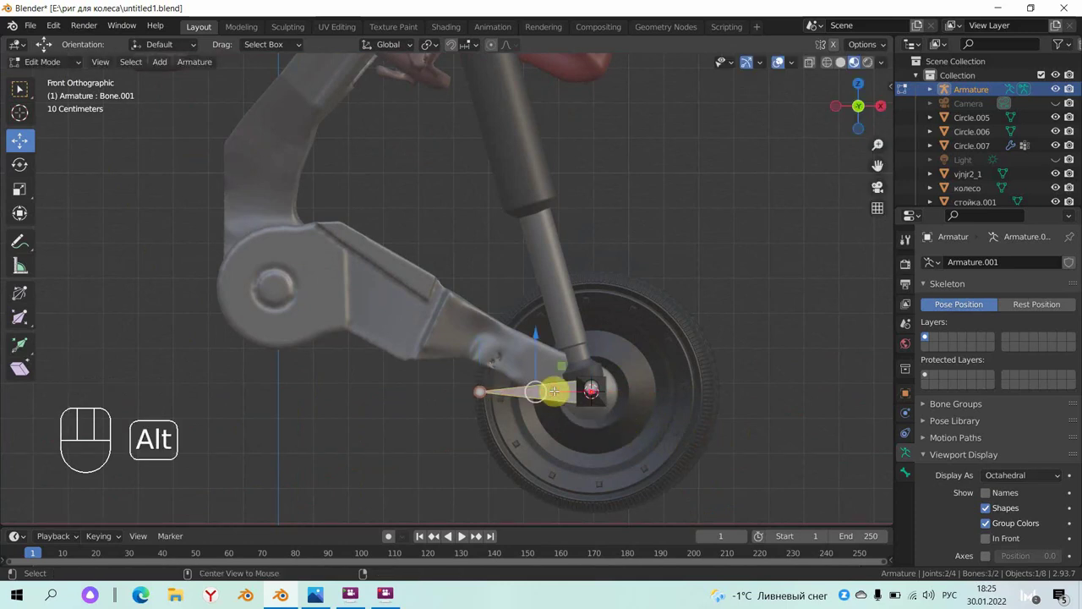
key(alt+p)
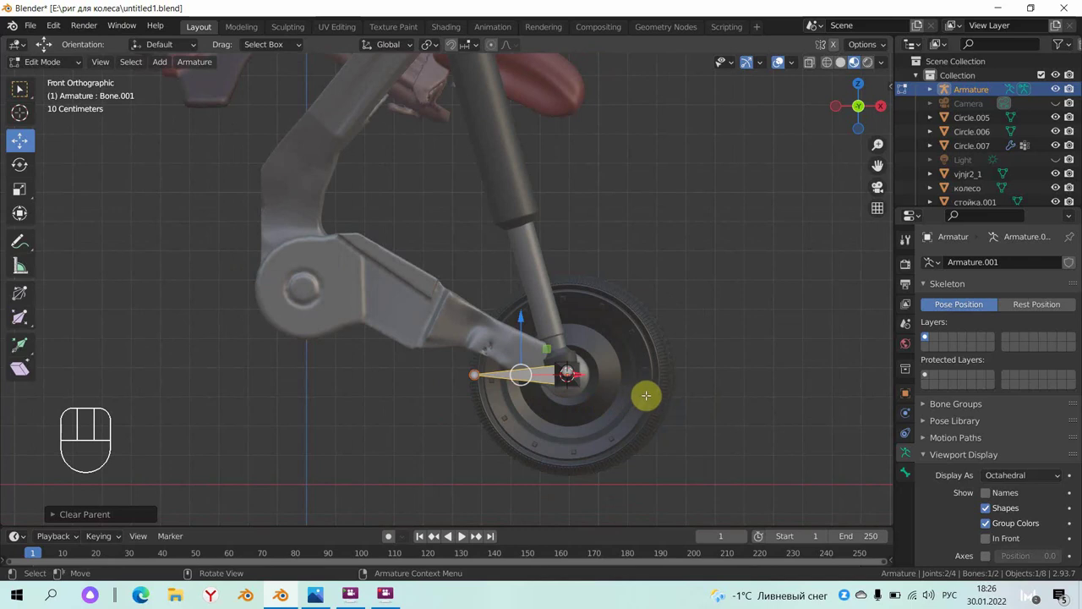
- Add a bone below the wheel and extrude Bone.003 from the hub up the fork tube
key(shift+d)
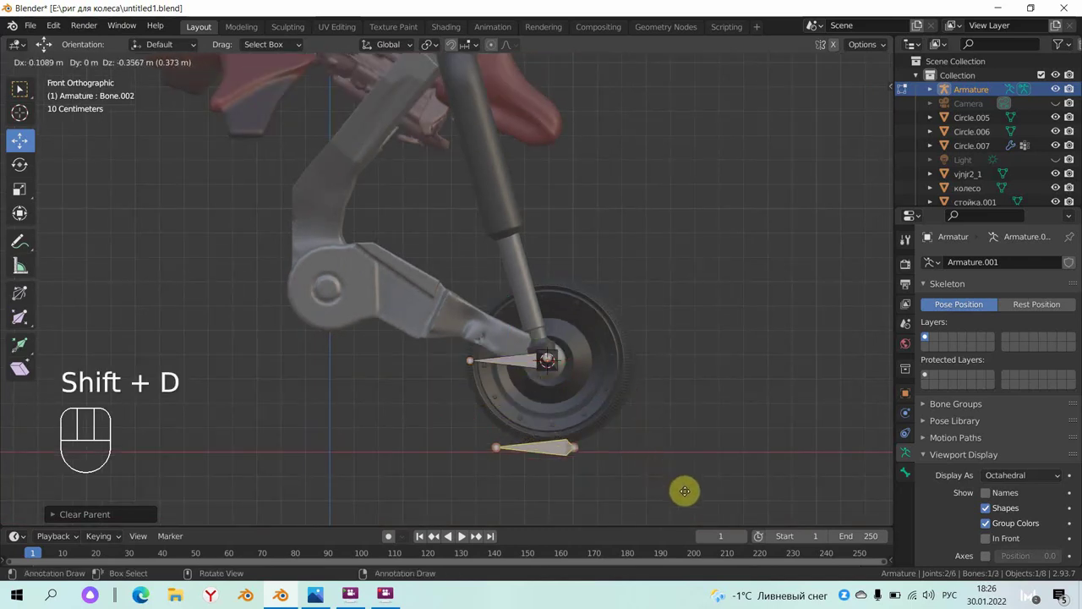
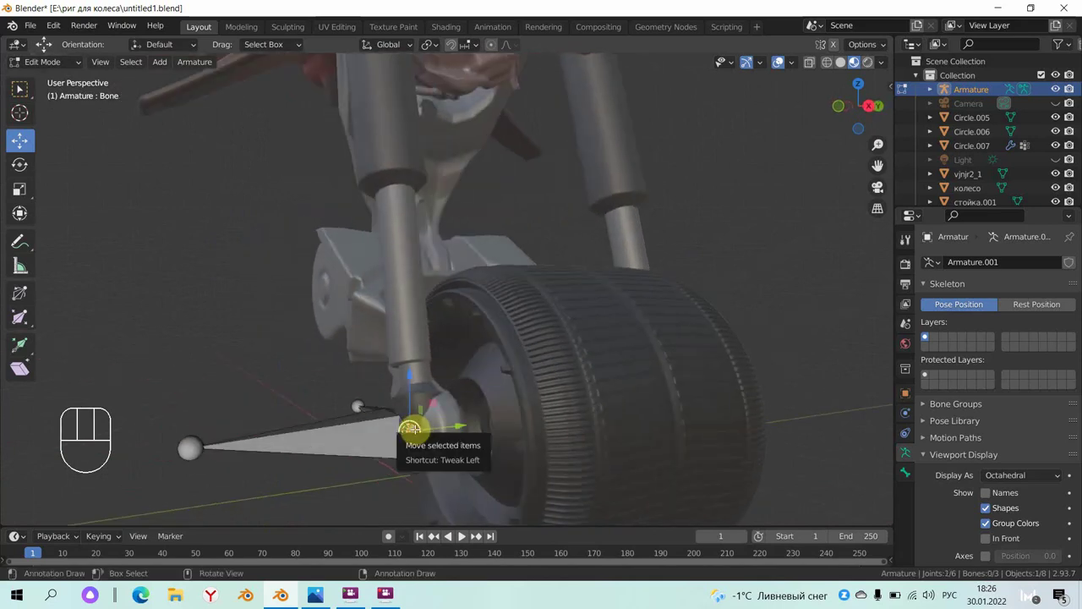
key(KP_1)
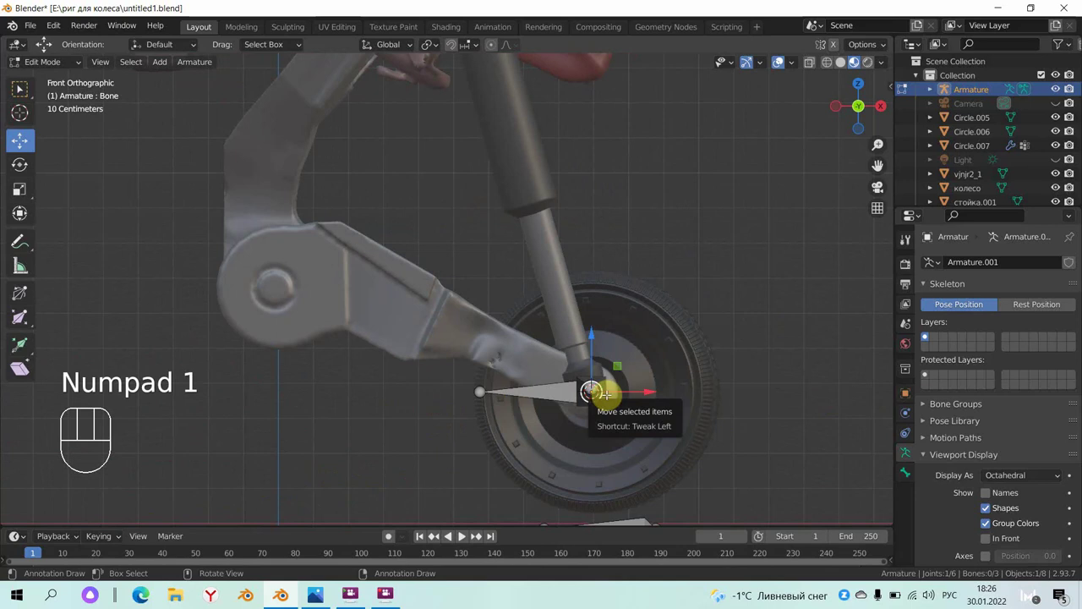
key(e)
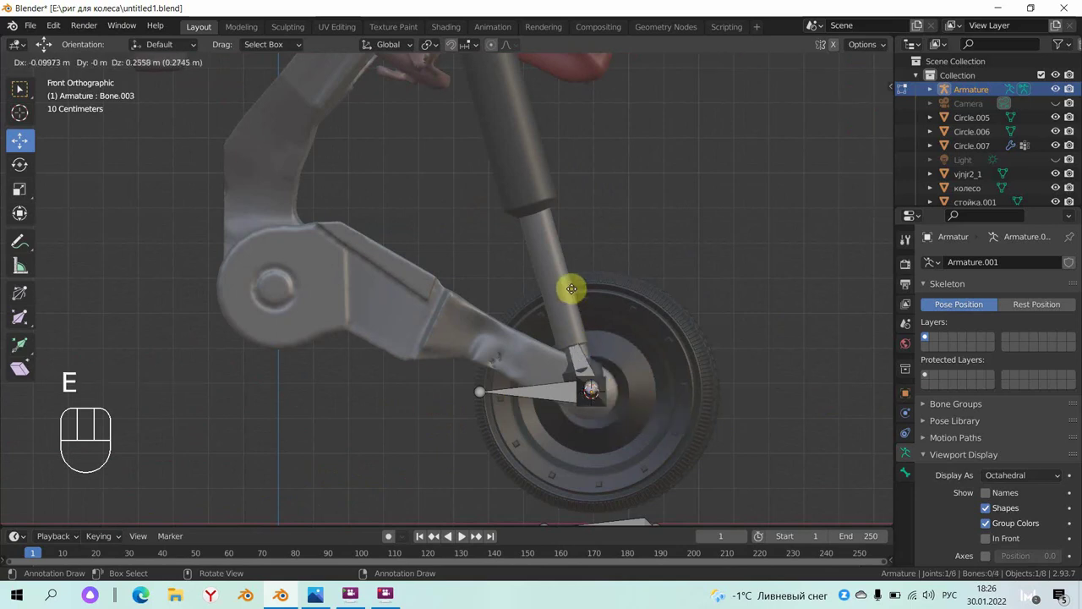
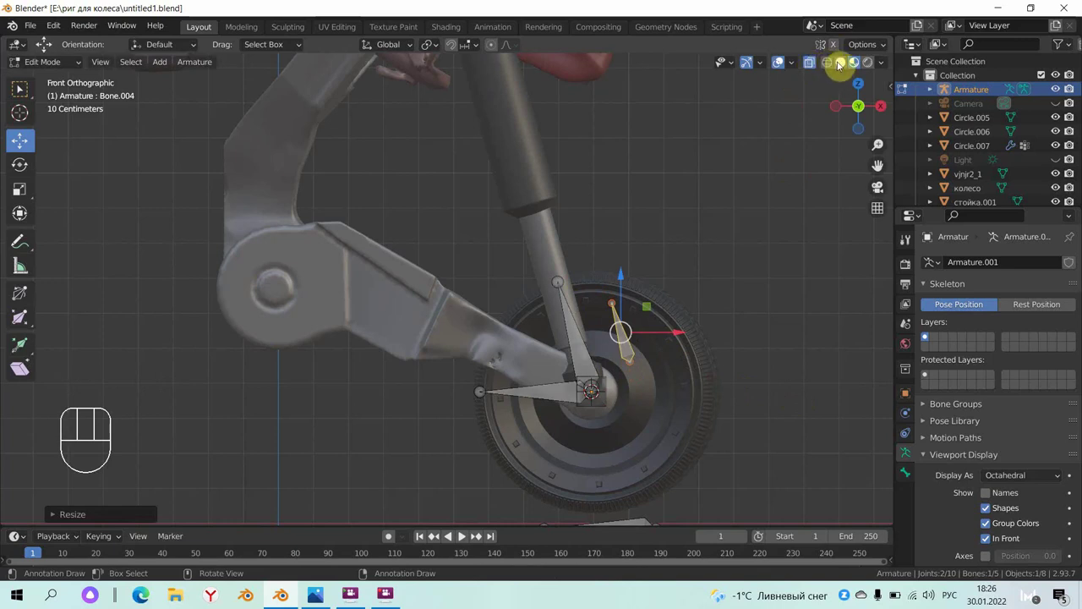
- Move the small bone onto the fork bone and extrude Bone.005 for the top of the fork
key(g)
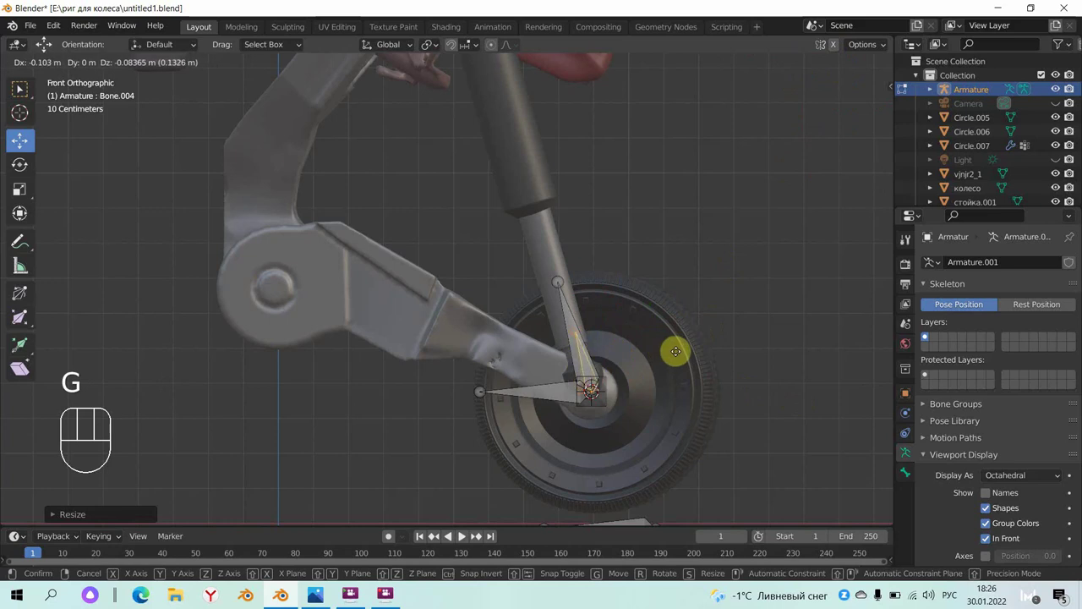
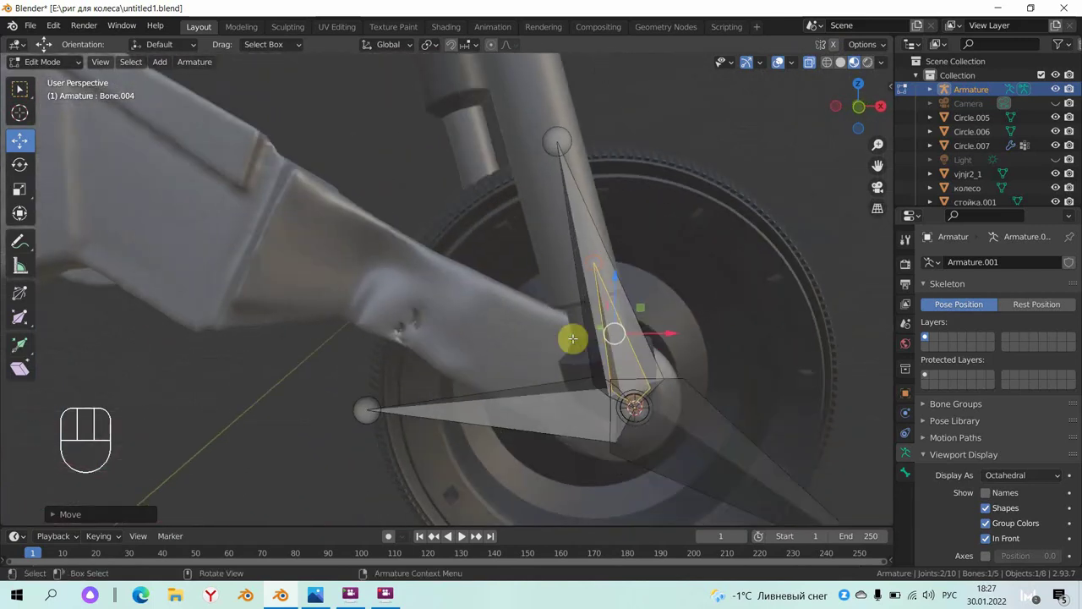
key(KP_1)
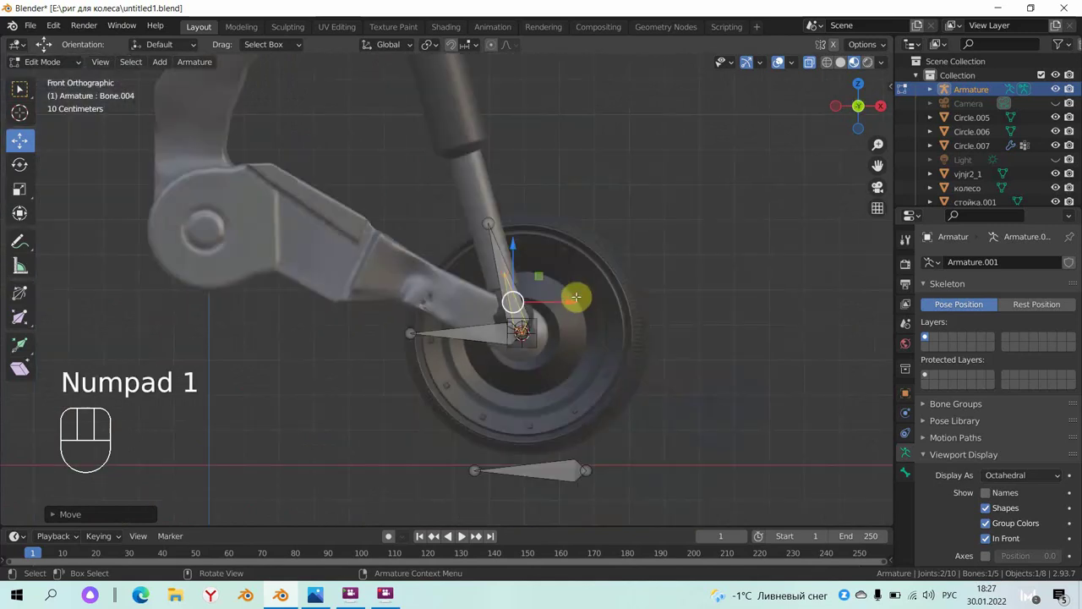
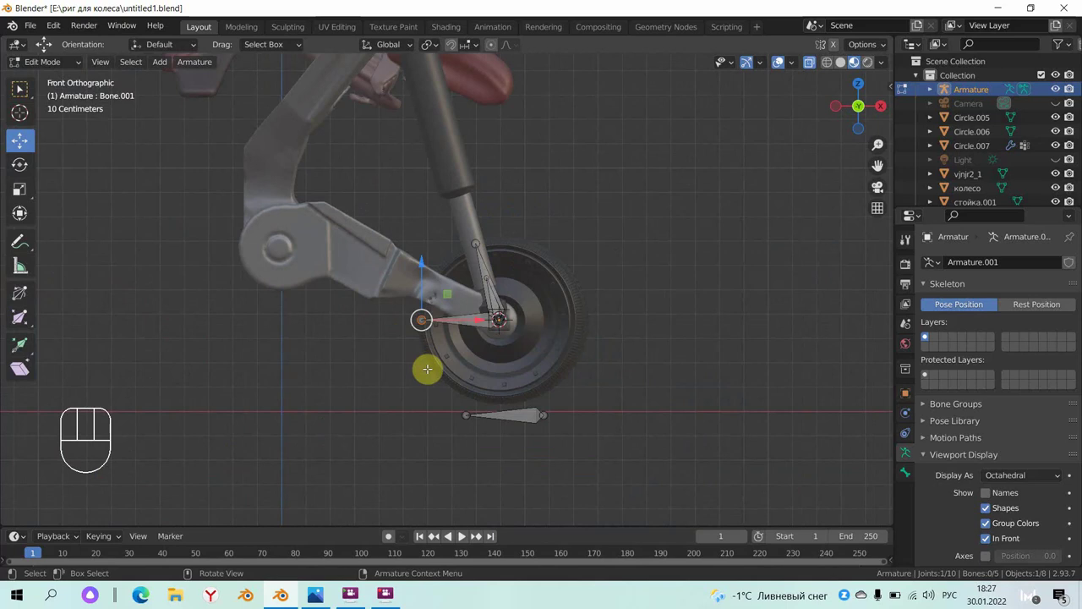
key(e)
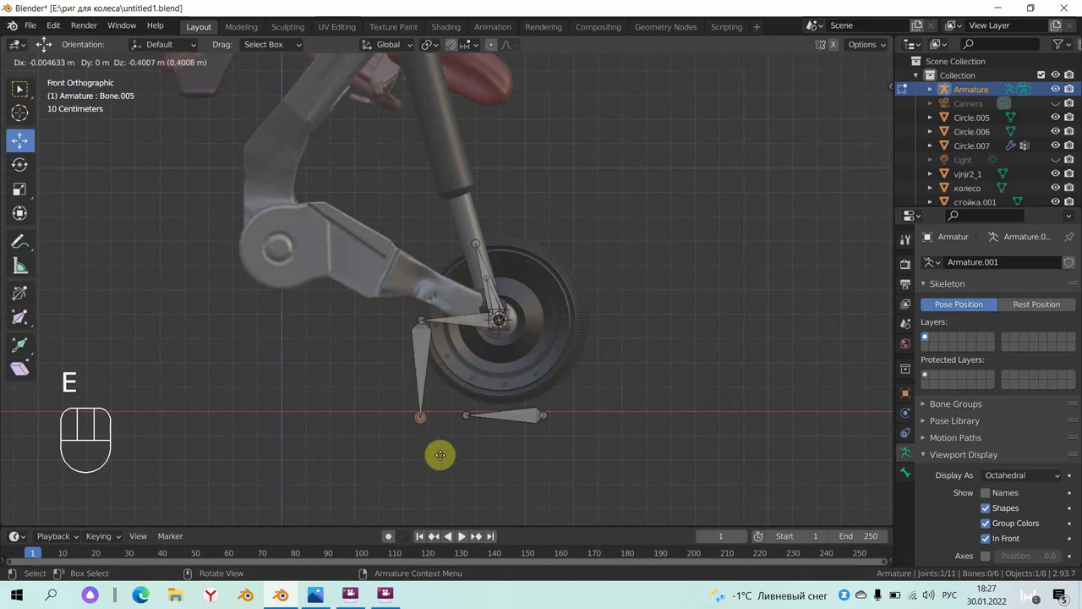
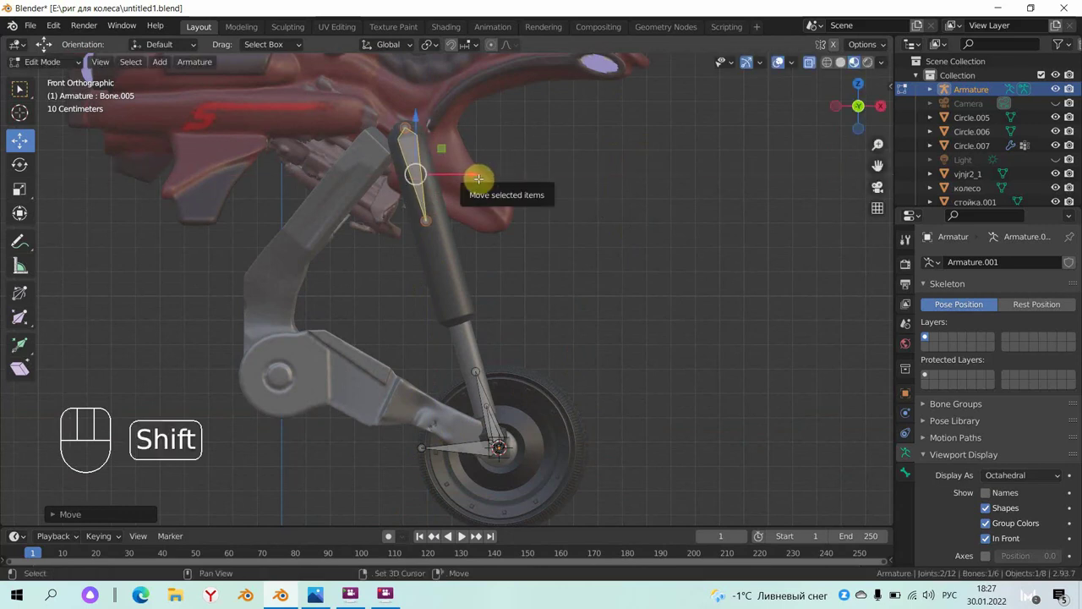
- Duplicate the top fork bone as Bone.006, shrink and move it aside, then delete it
key(shift+d)
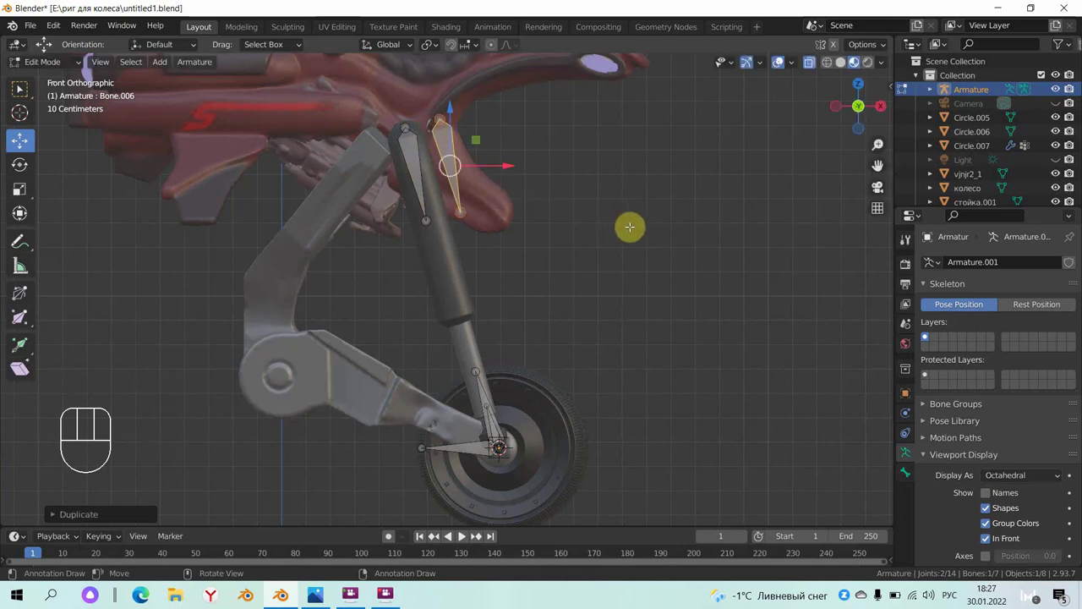
key(s)
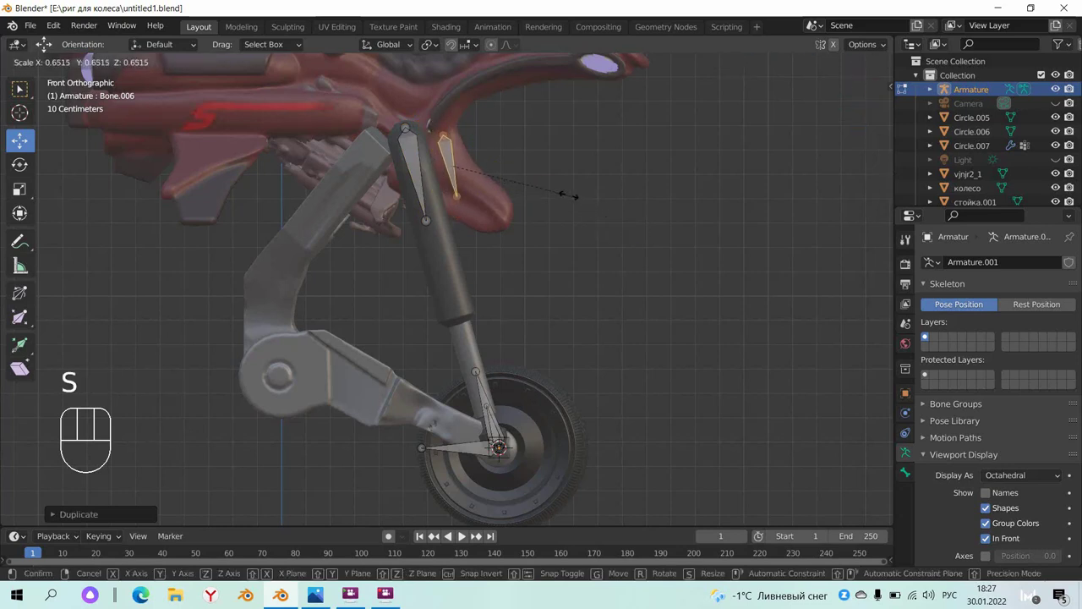
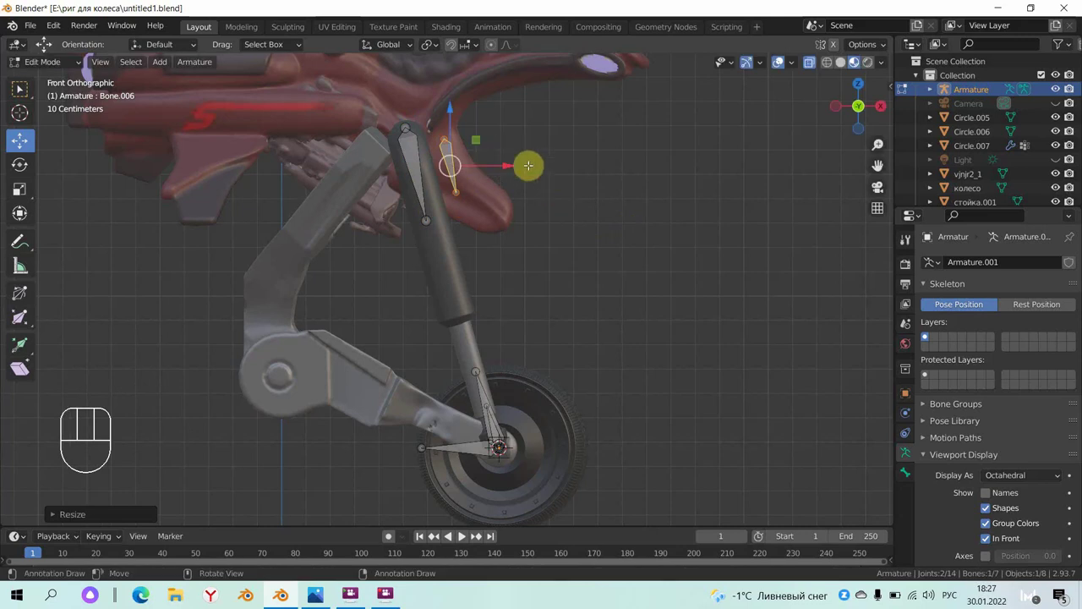
key(g)
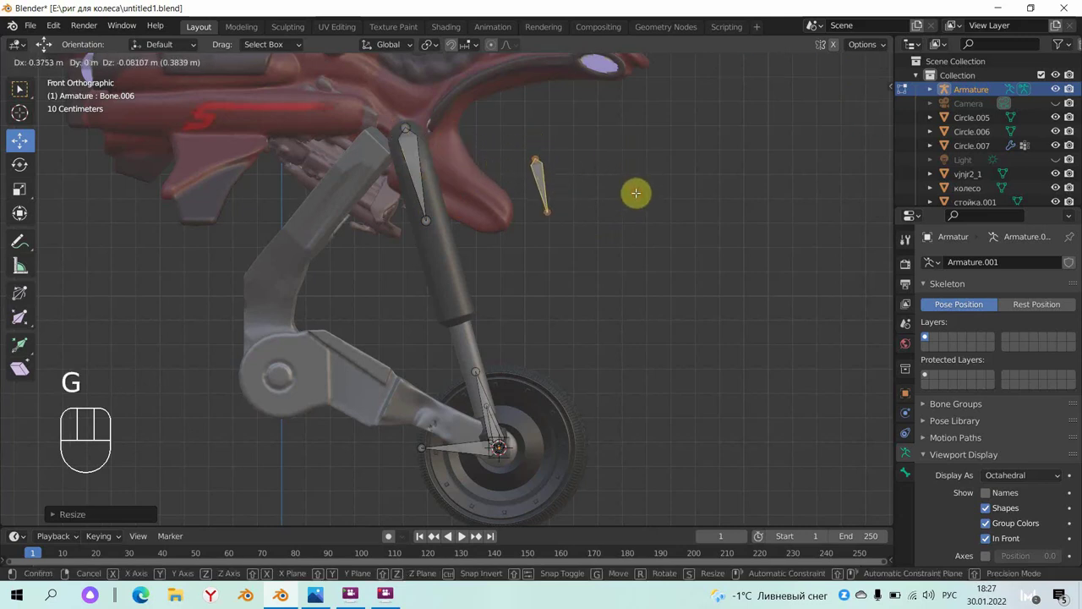
key(Delete)
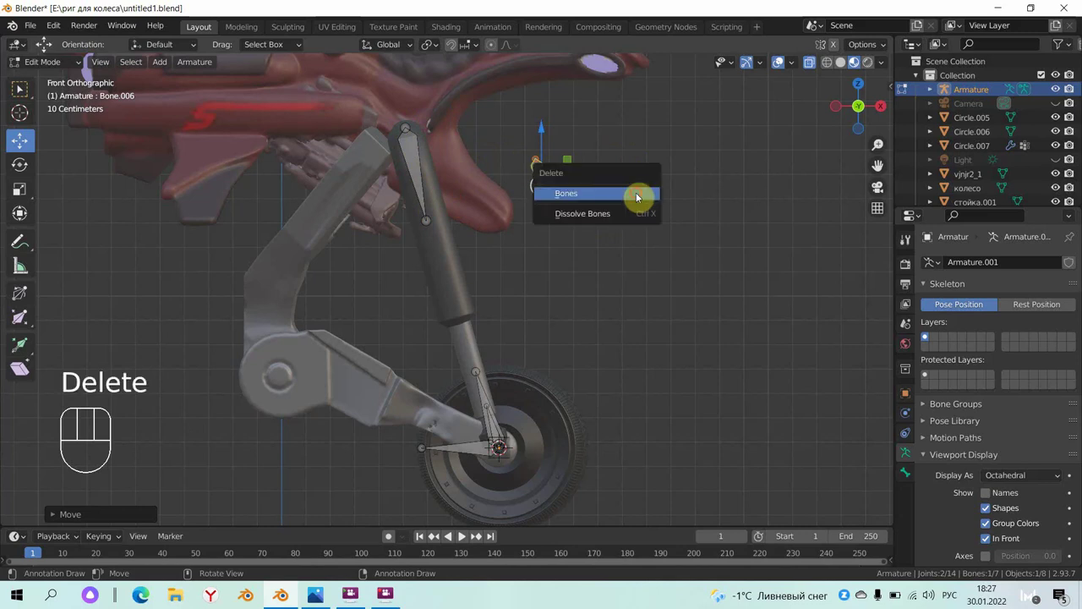
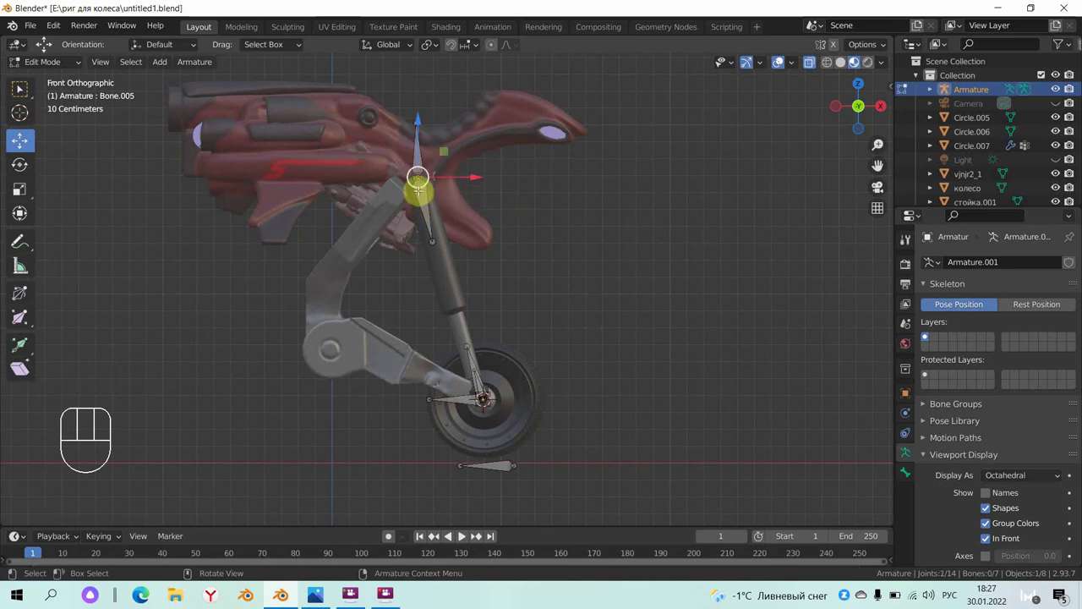
- Extrude bones at the fork's top joint toward the hub, raise Bone.003's end up the tube and reposition the Bone.005 joint
key(e)
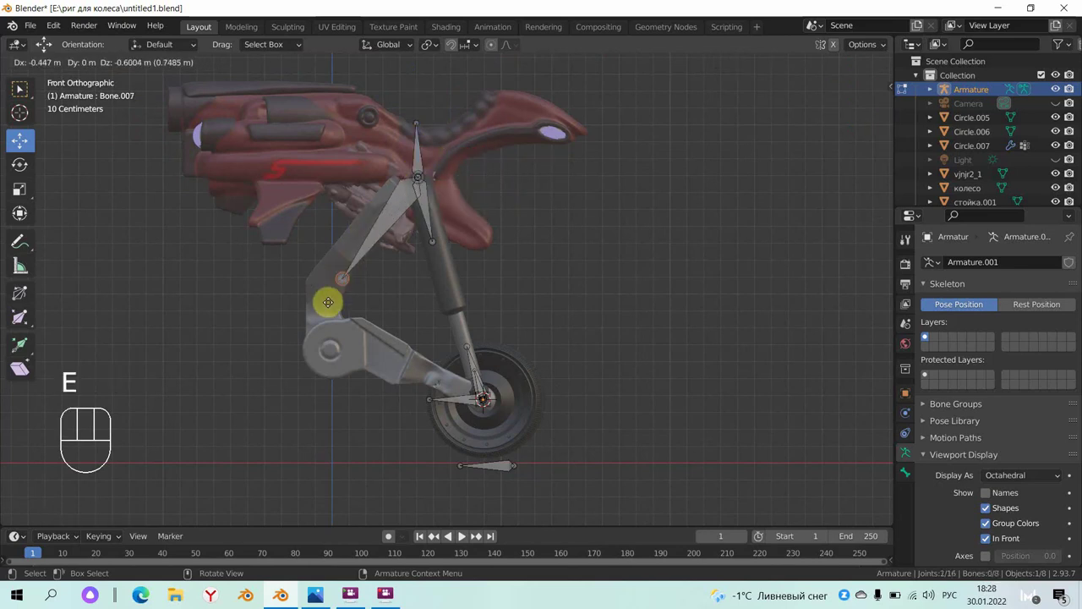
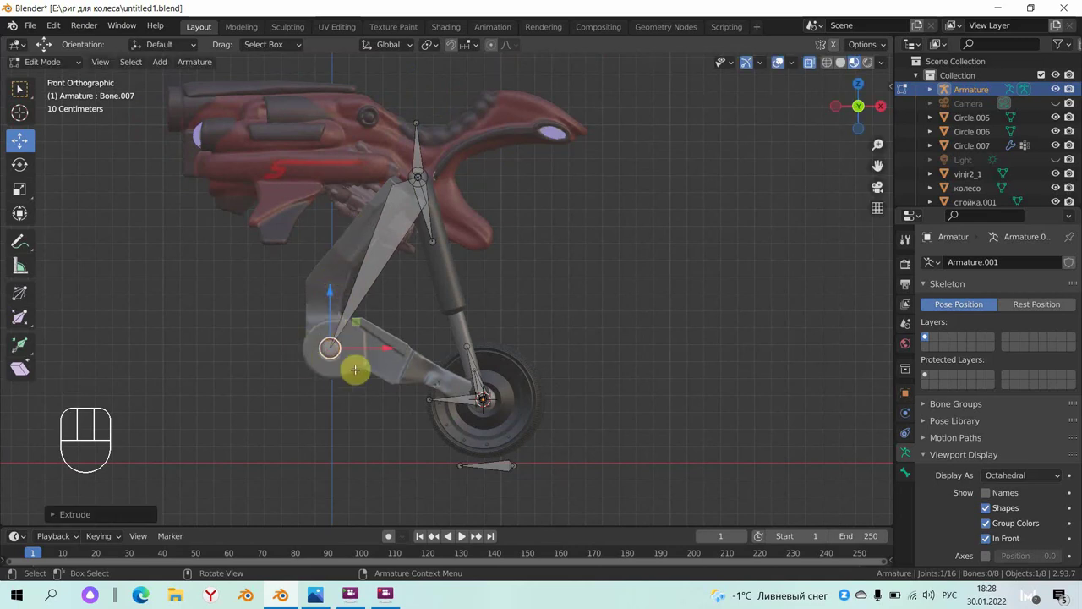
key(e)
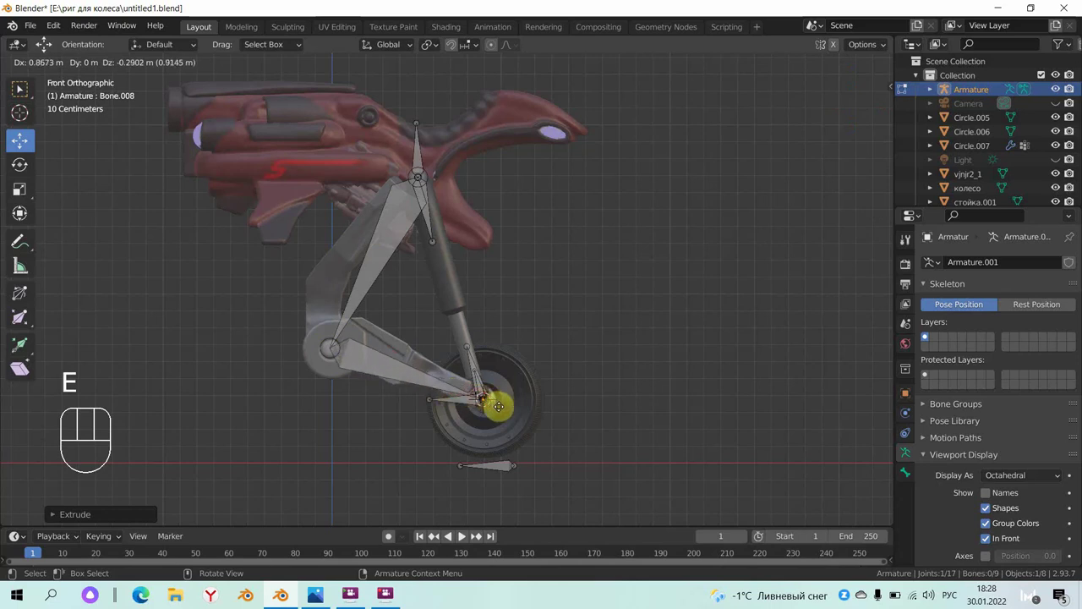
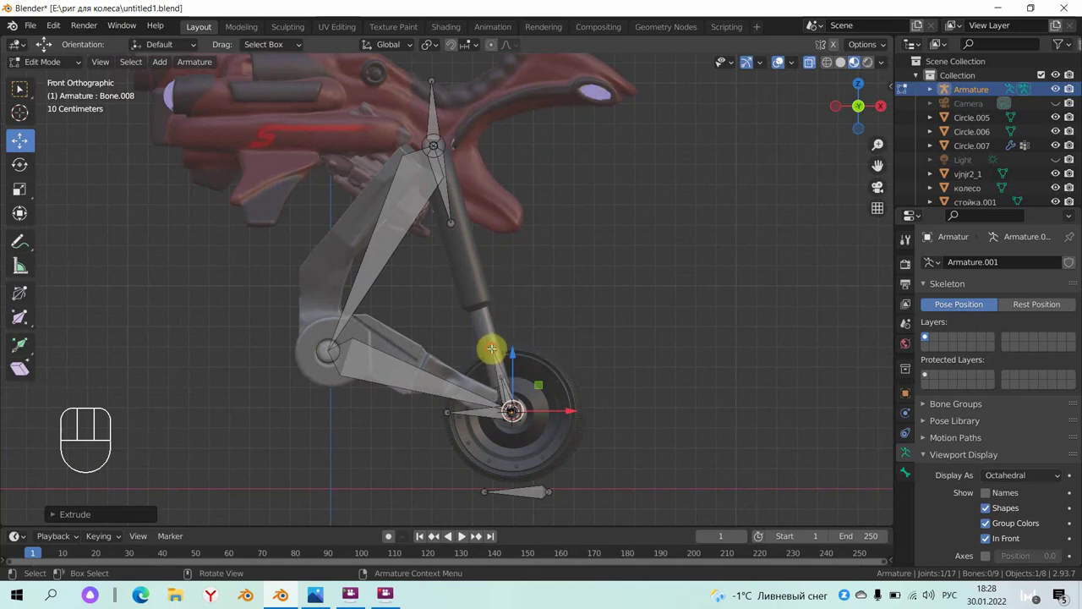
key(g)
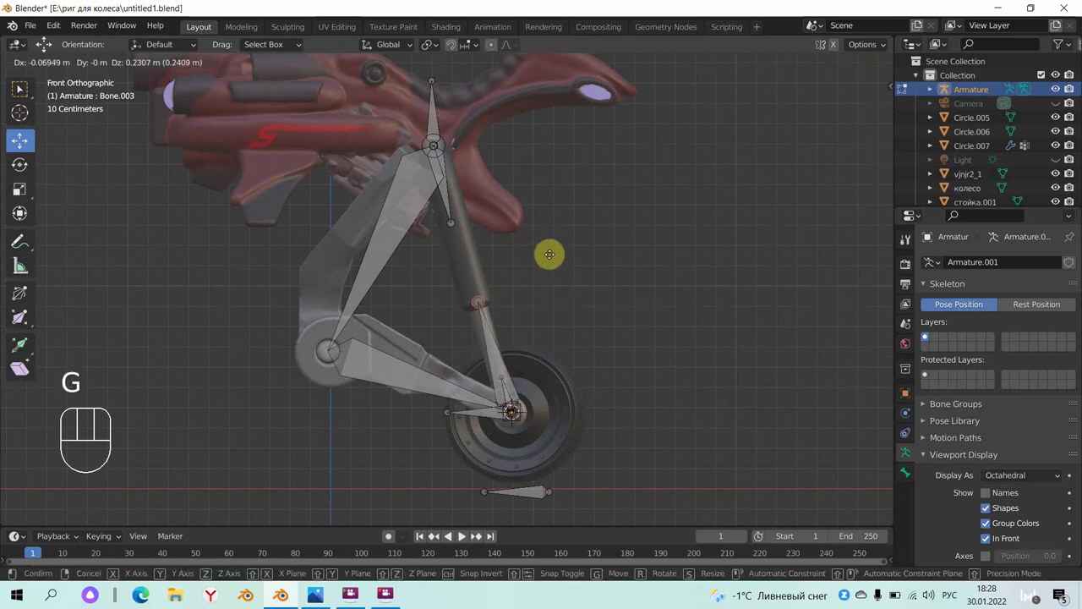
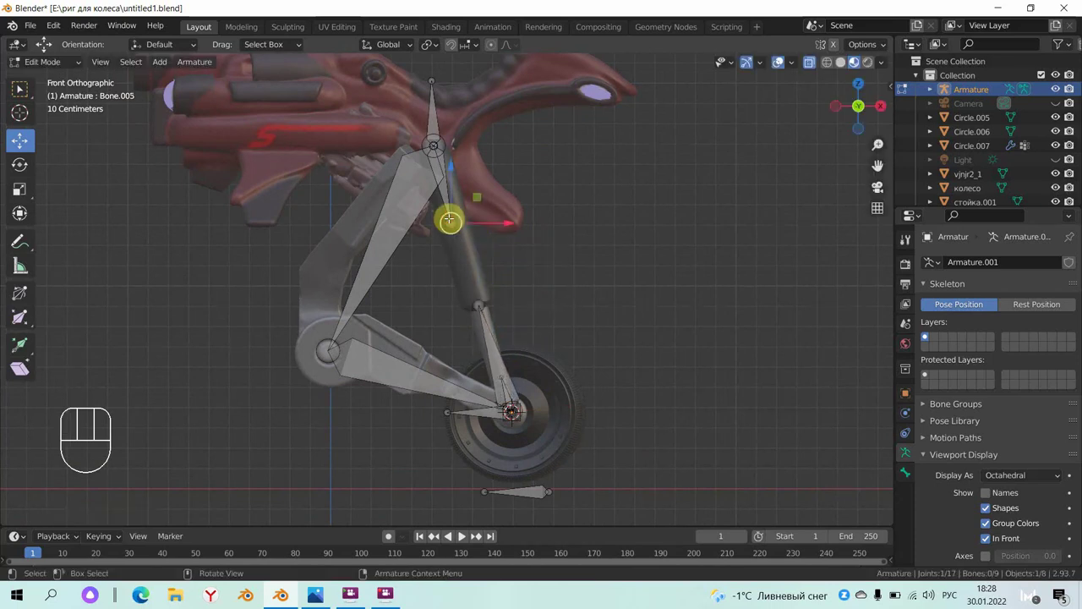
key(g)
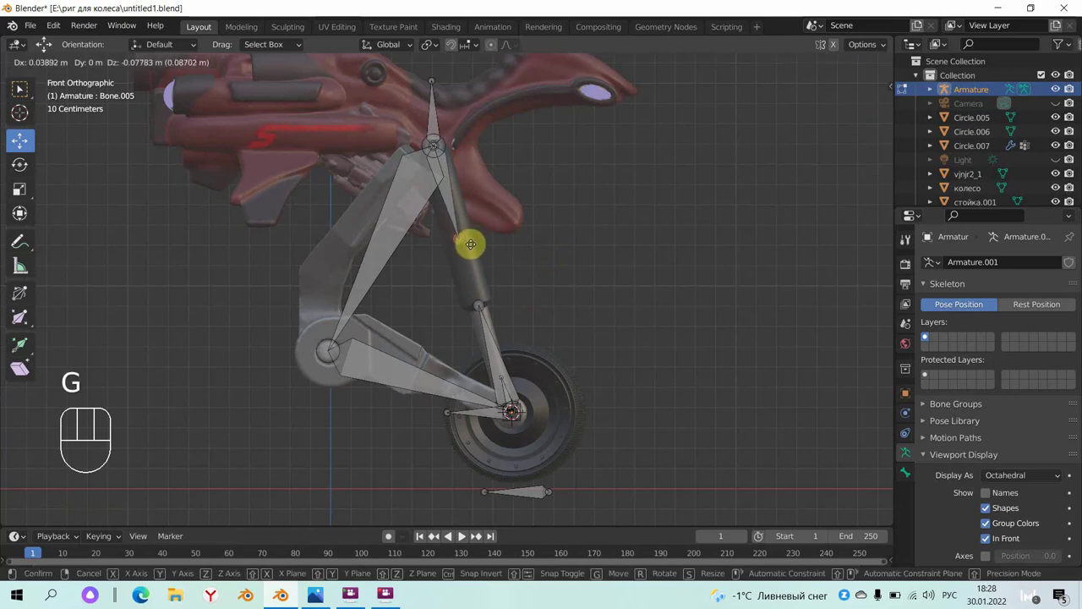
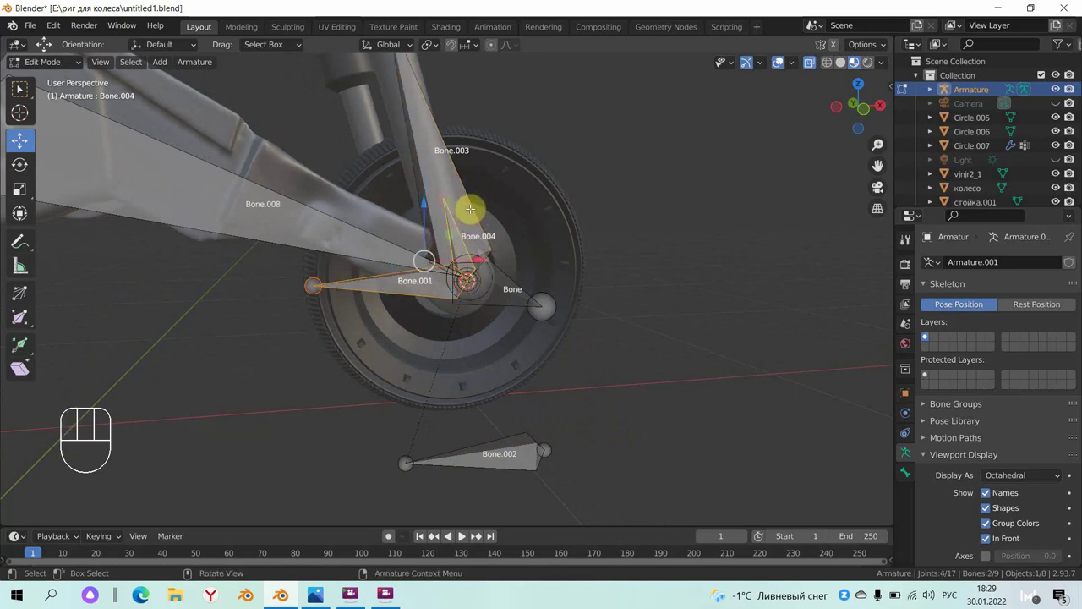
- Parent the hub bone to Bone.004 with Keep Offset
key(ctrl+p)
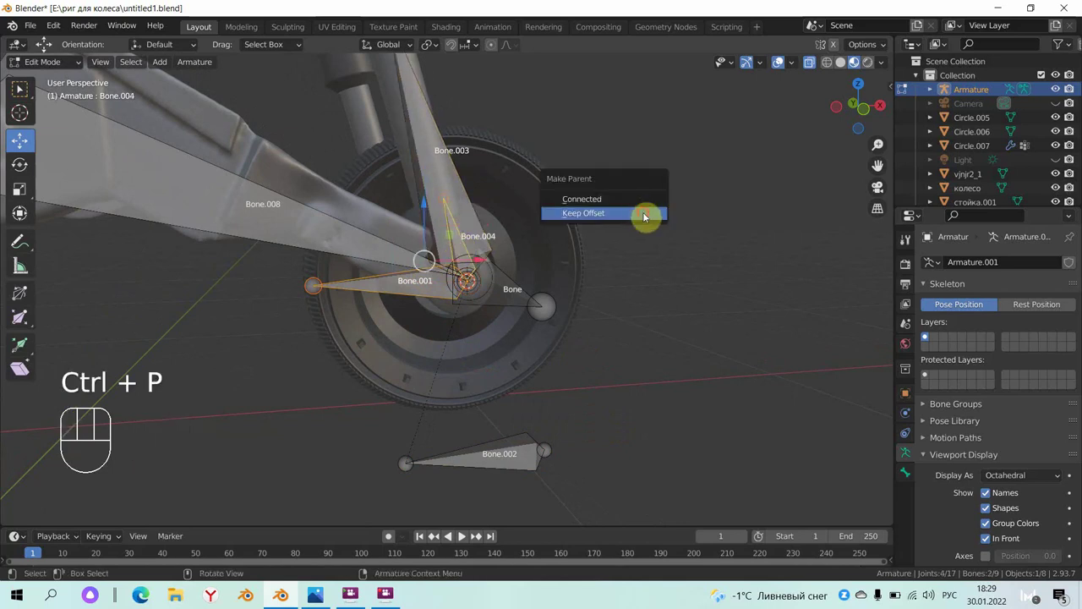
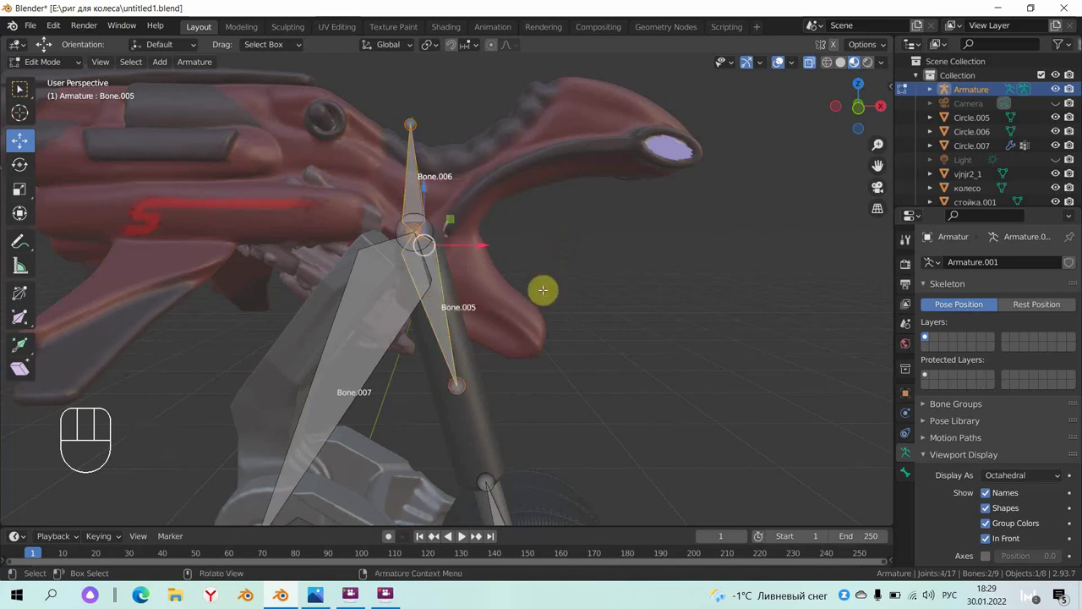
- Switch the front-fork armature into Pose Mode
key(ctrl+p)
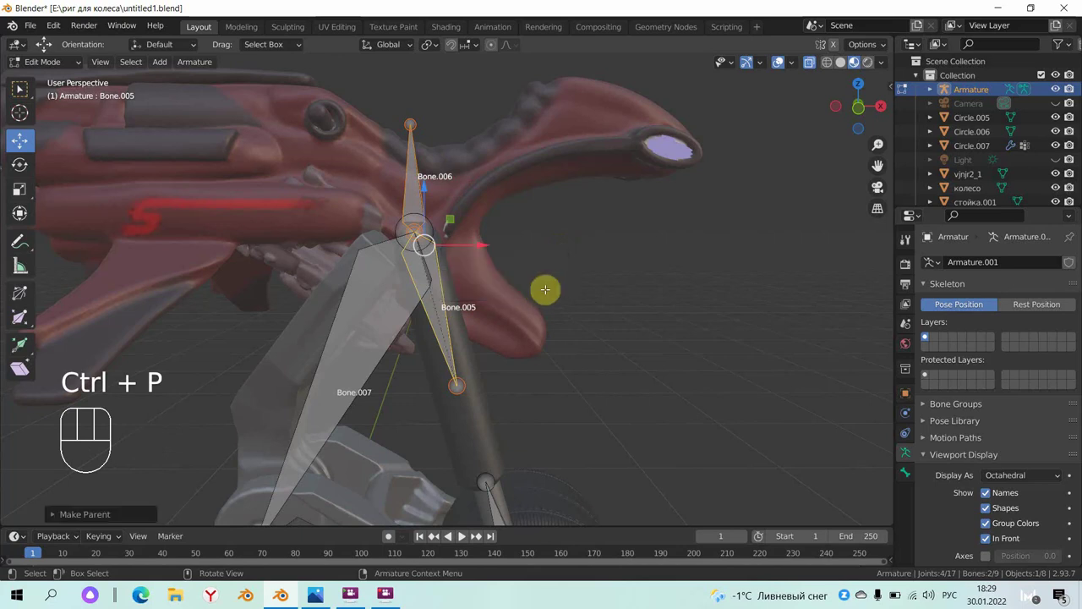
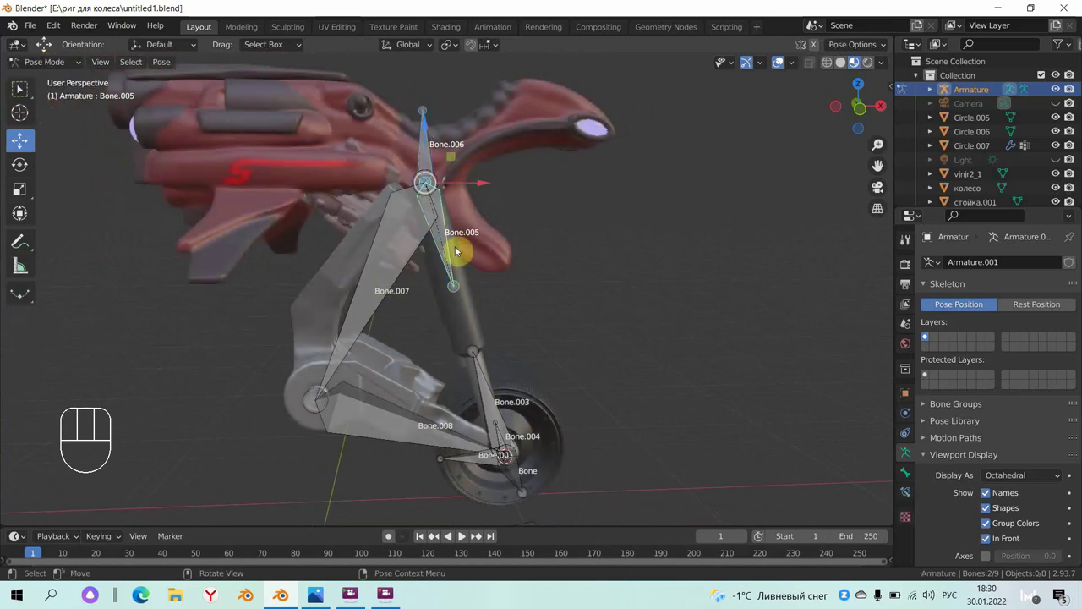
- Give Bone.003 an IK constraint targeting Bone.006 with chain length 2, then select Bone.004 as the next target
click(416, 92)
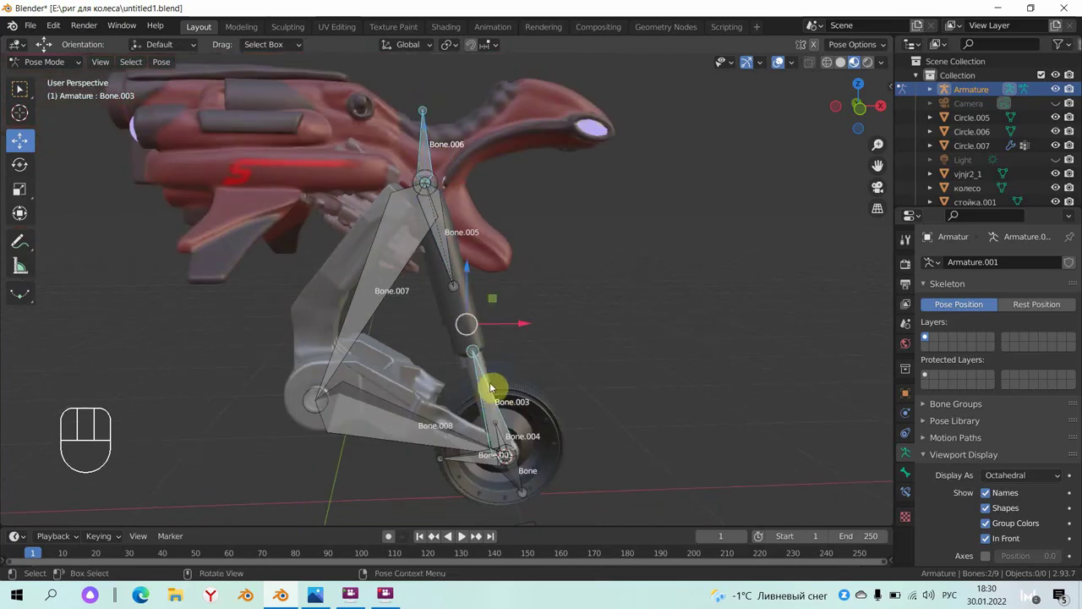
key(ctrl+shift+c)
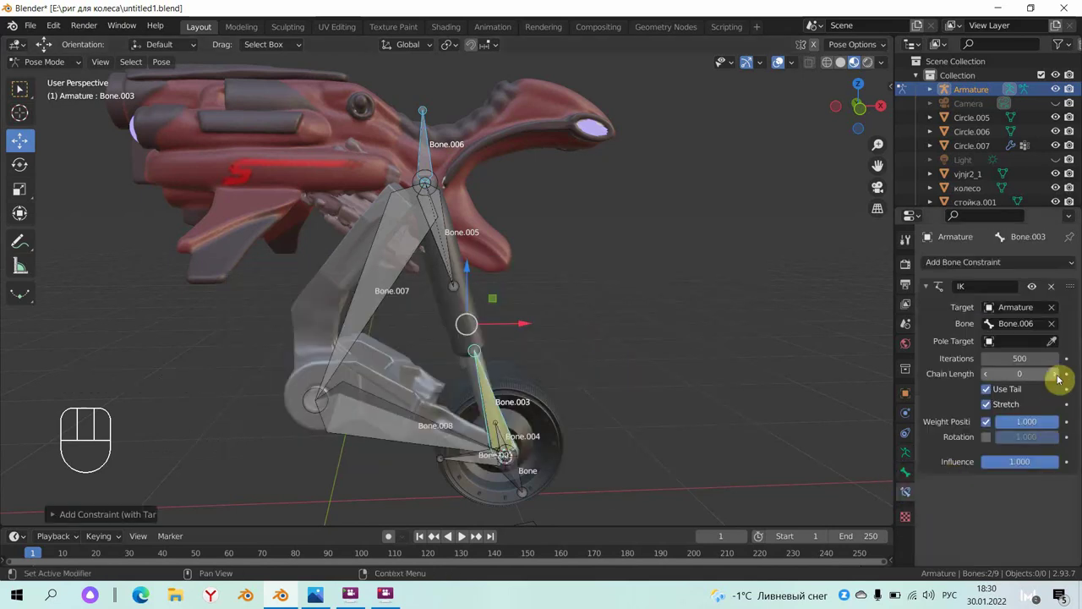
click(1065, 382)
click(1066, 382)
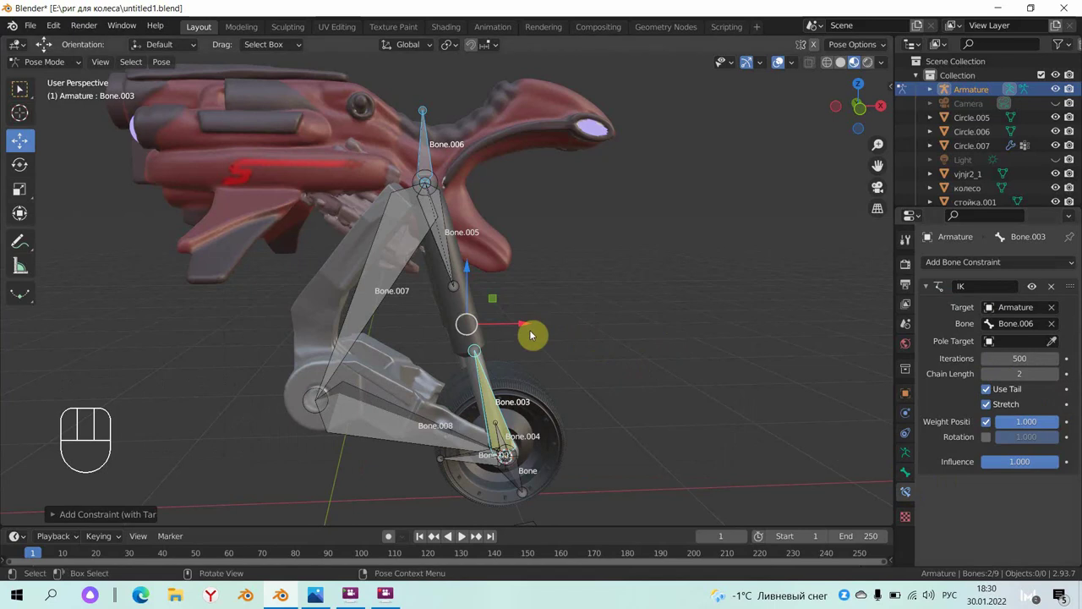
drag(507, 350, 507, 459)
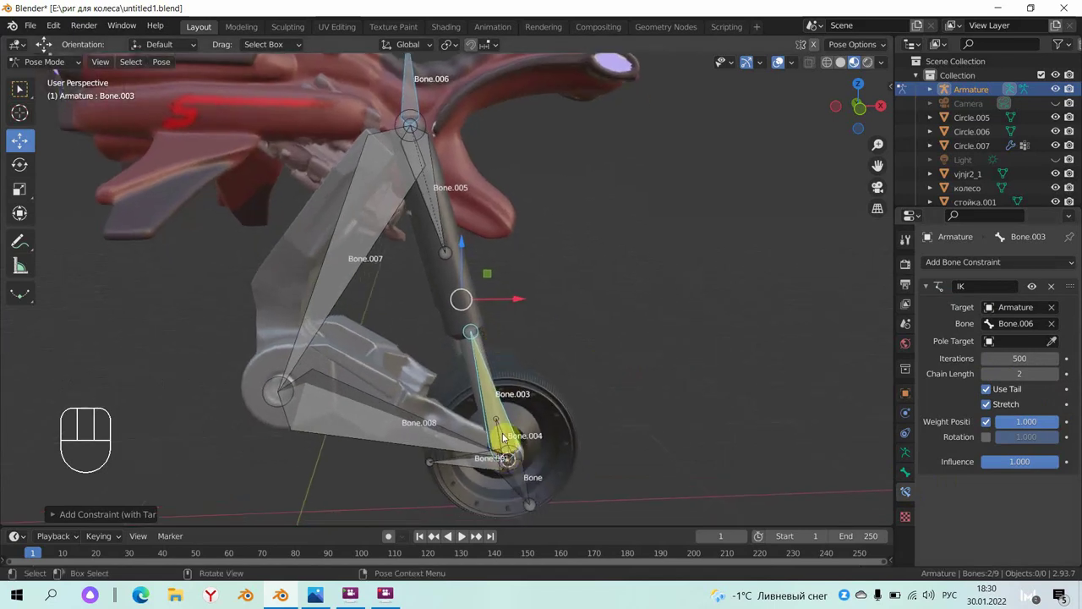
click(507, 438)
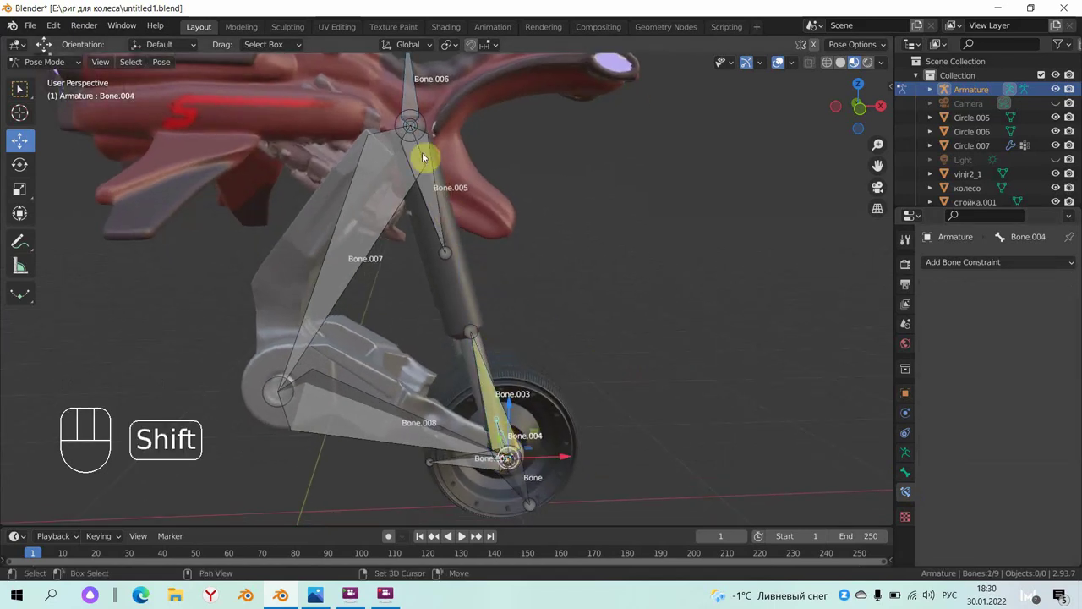
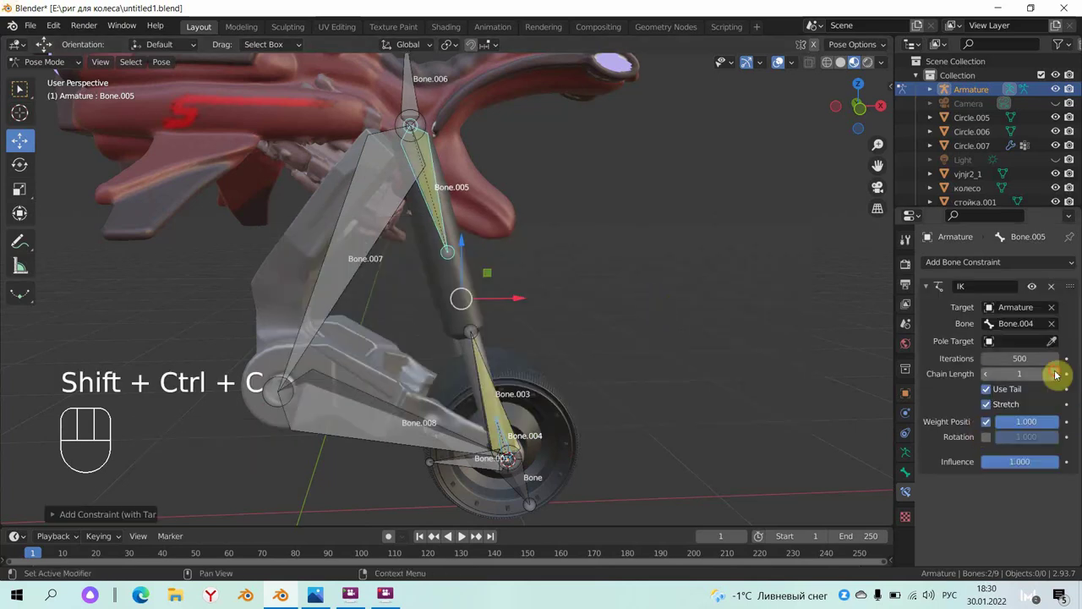
click(1063, 377)
drag(685, 365, 685, 350)
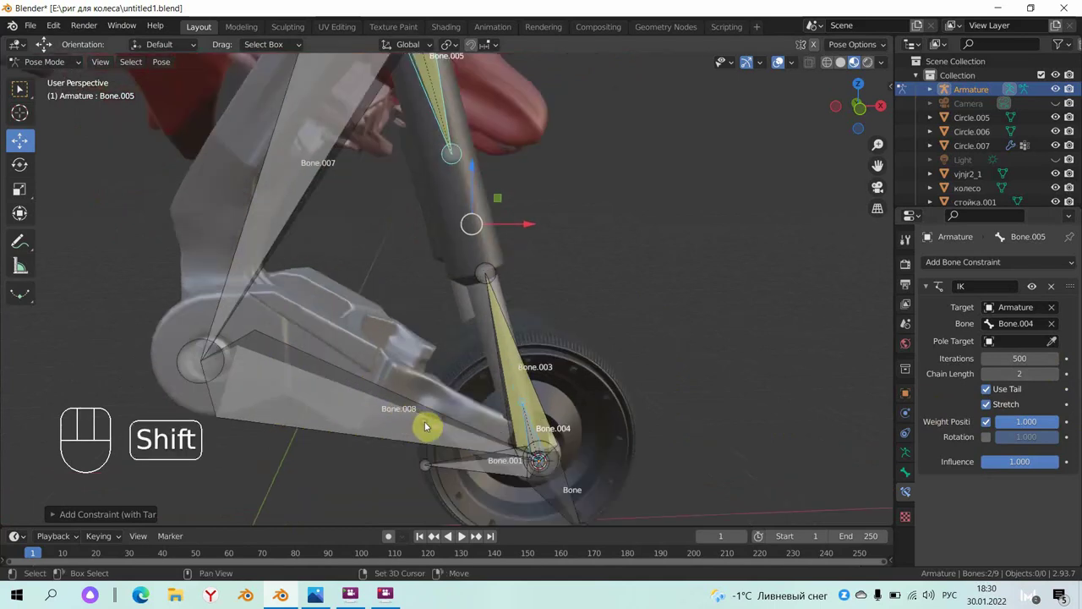
middle_click(451, 364)
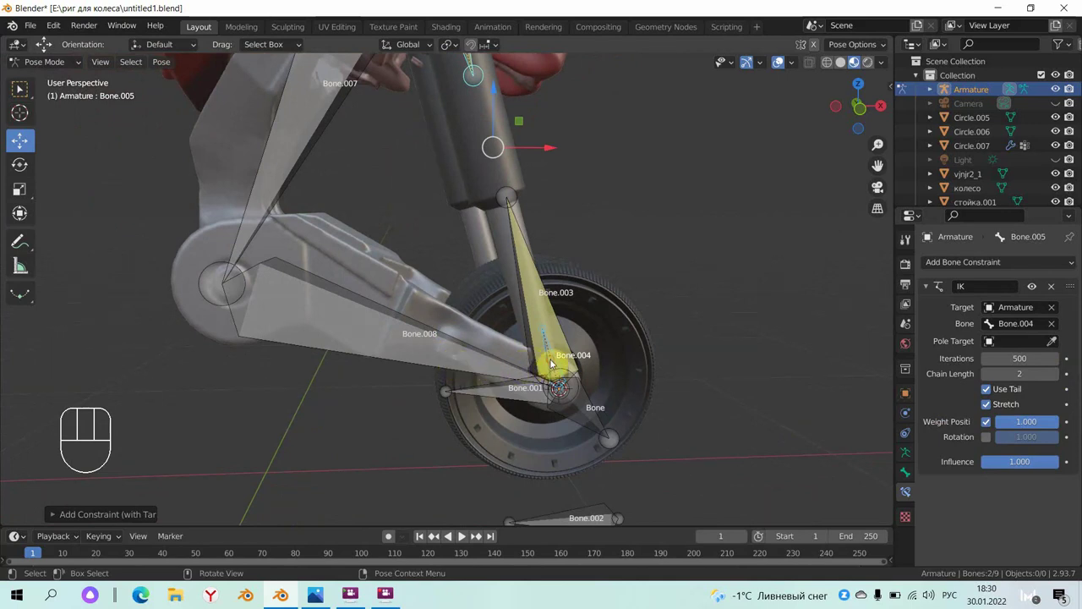
click(558, 366)
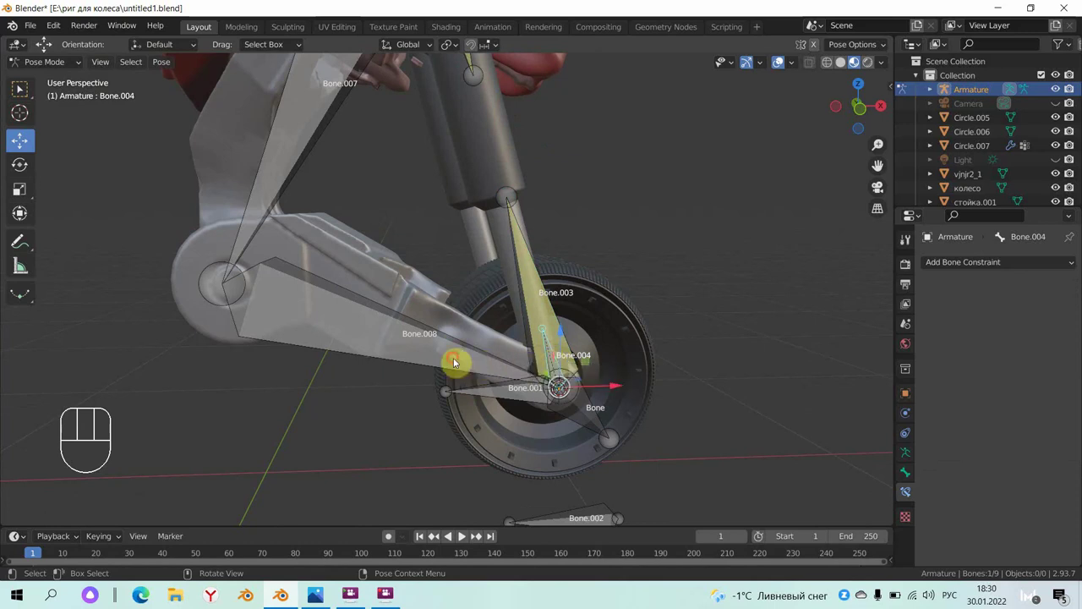
drag(460, 364, 619, 339)
- Give Bone.008 an Inverse Kinematics constraint targeting Bone.004 with chain length 2
key(ctrl+shift+c)
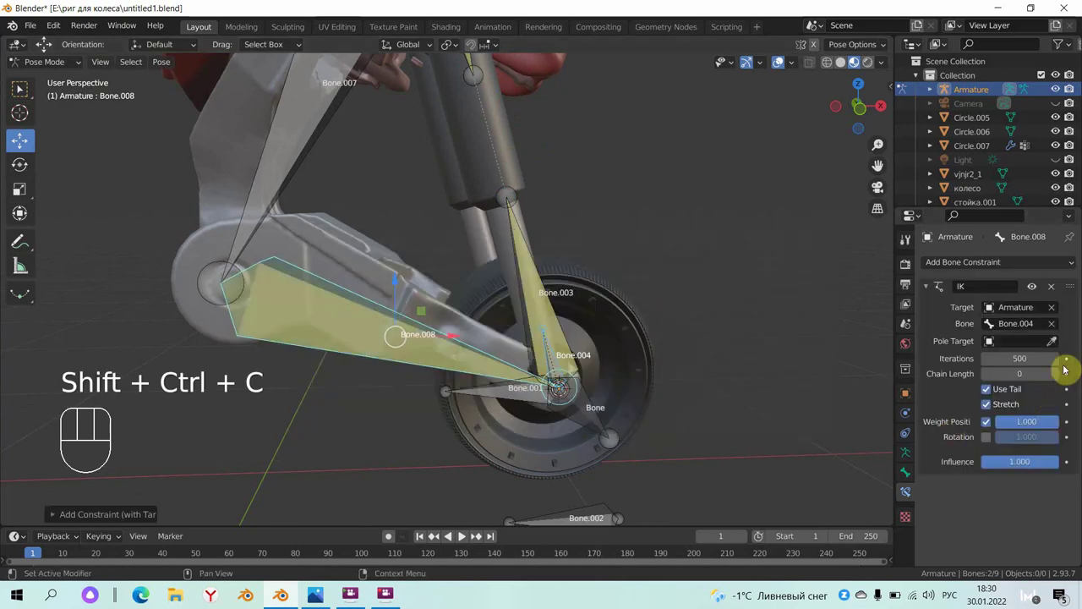
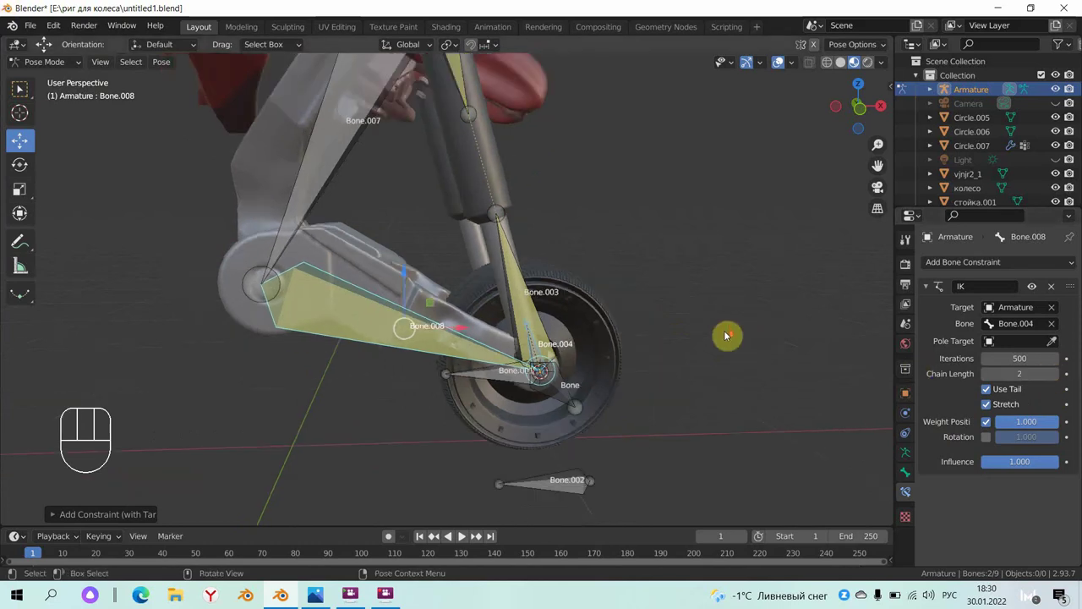
drag(691, 387, 457, 206)
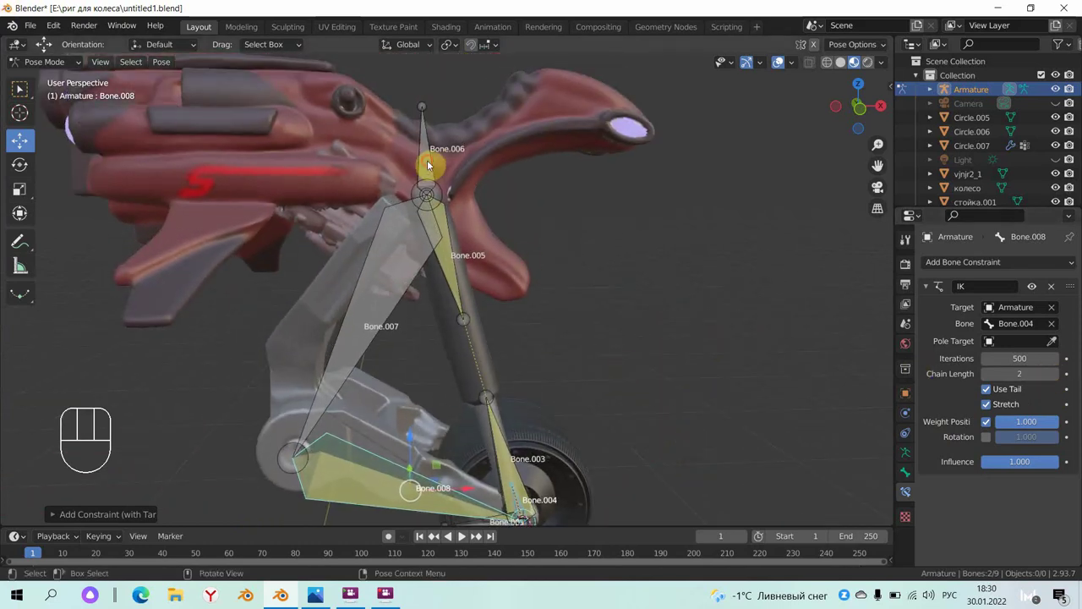
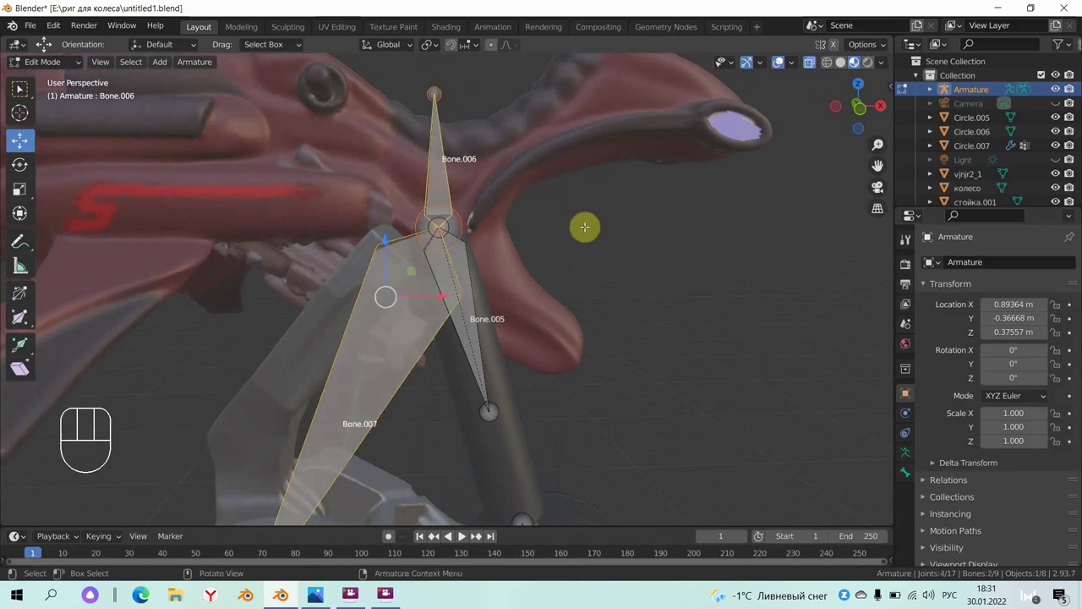
- Parent Bone.005 to Bone.006 keeping offset, then test-move the handlebar bone Bone.006
key(ctrl+p)
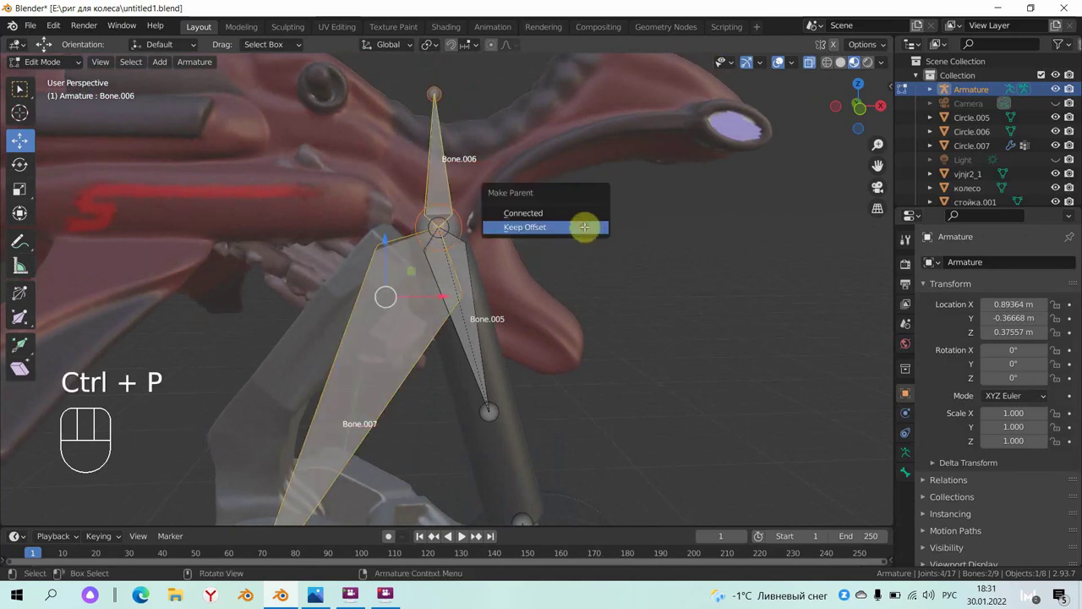
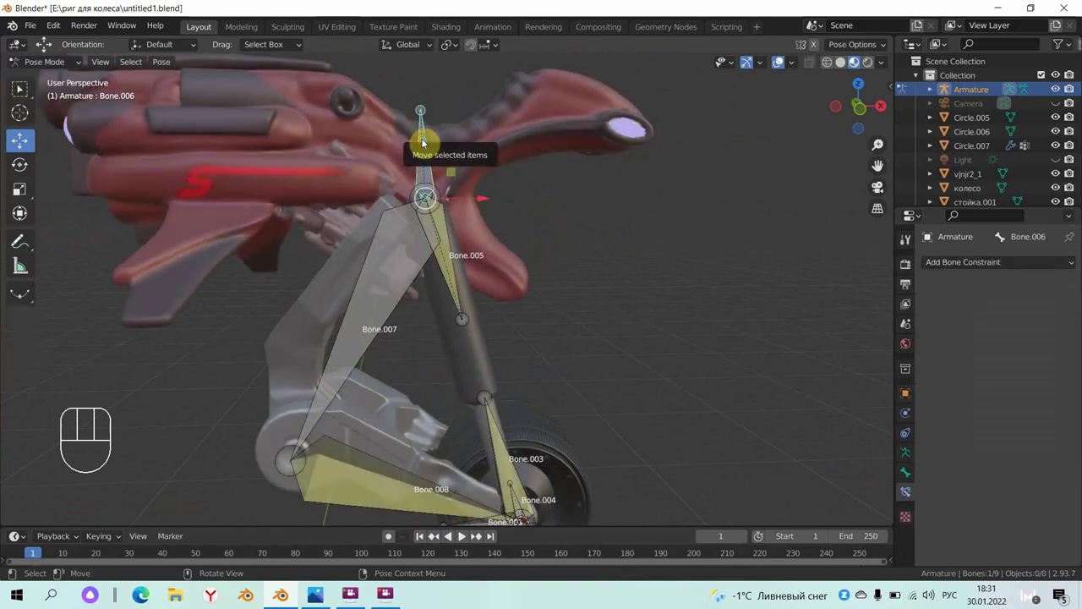
drag(430, 141, 446, 220)
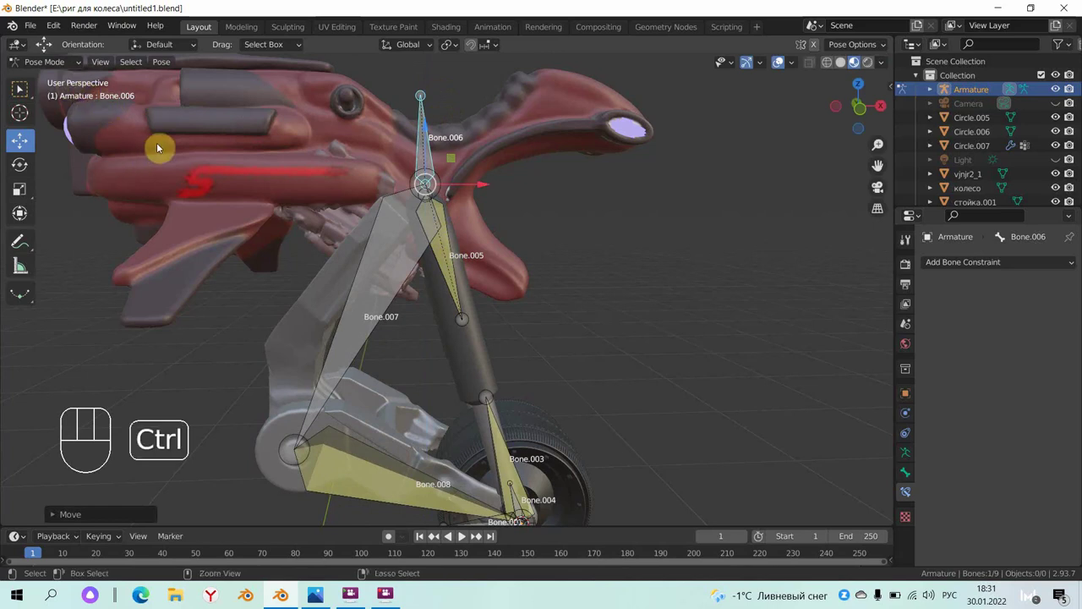
- Make Bone.005 a connected child of Bone.006 and return the armature to object mode
key(ctrl+z)
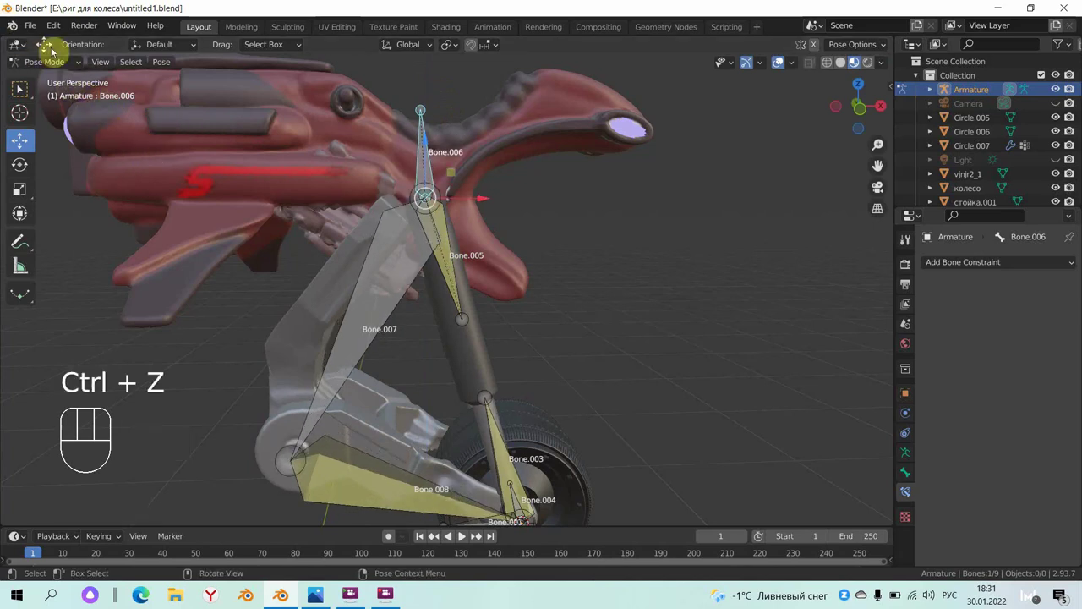
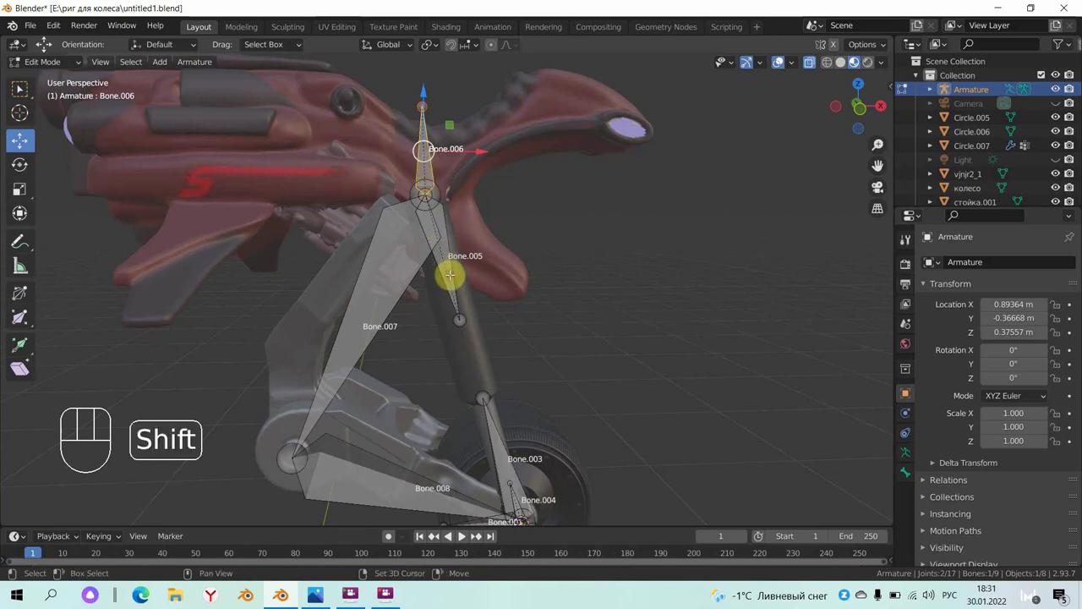
key(ctrl+p)
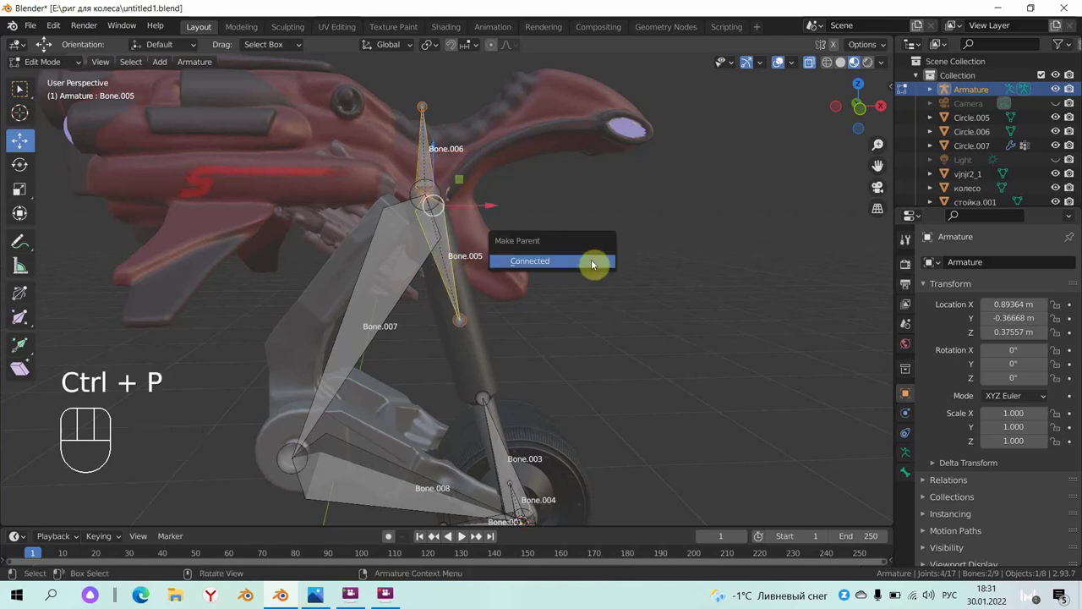
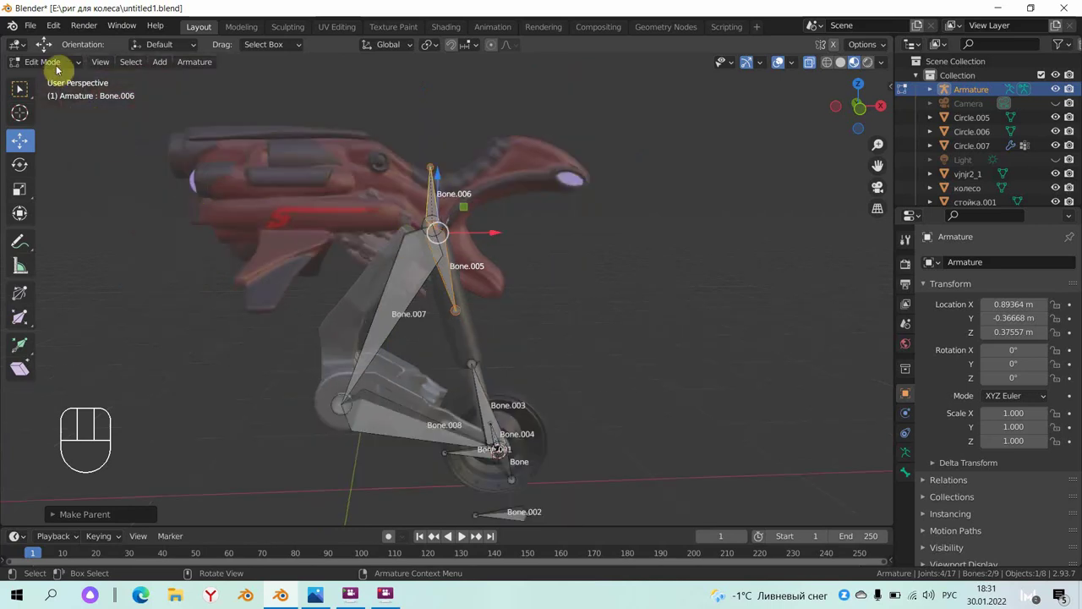
drag(63, 71, 62, 87)
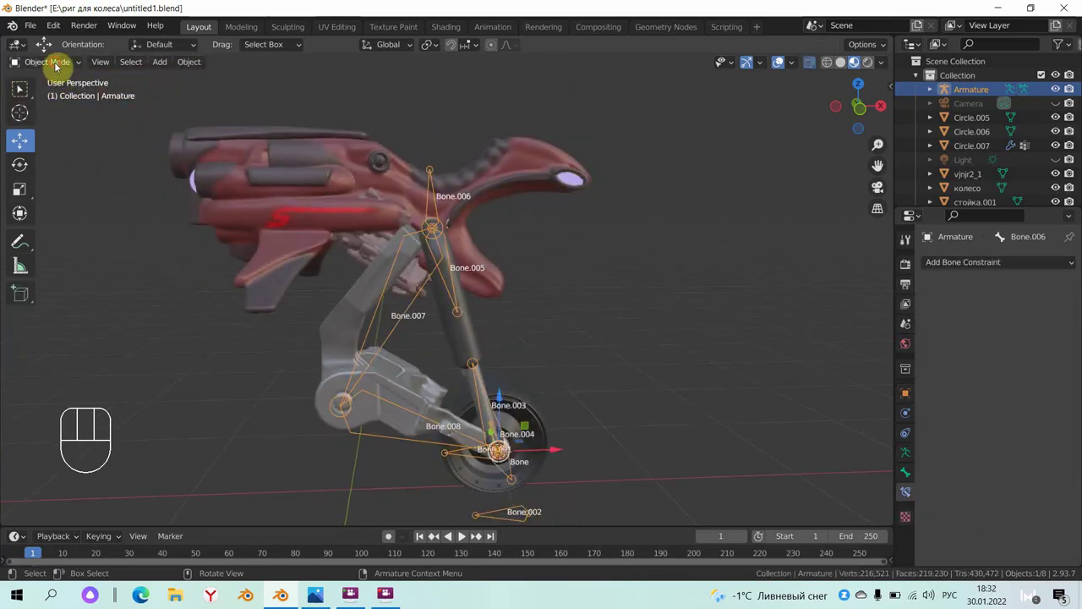
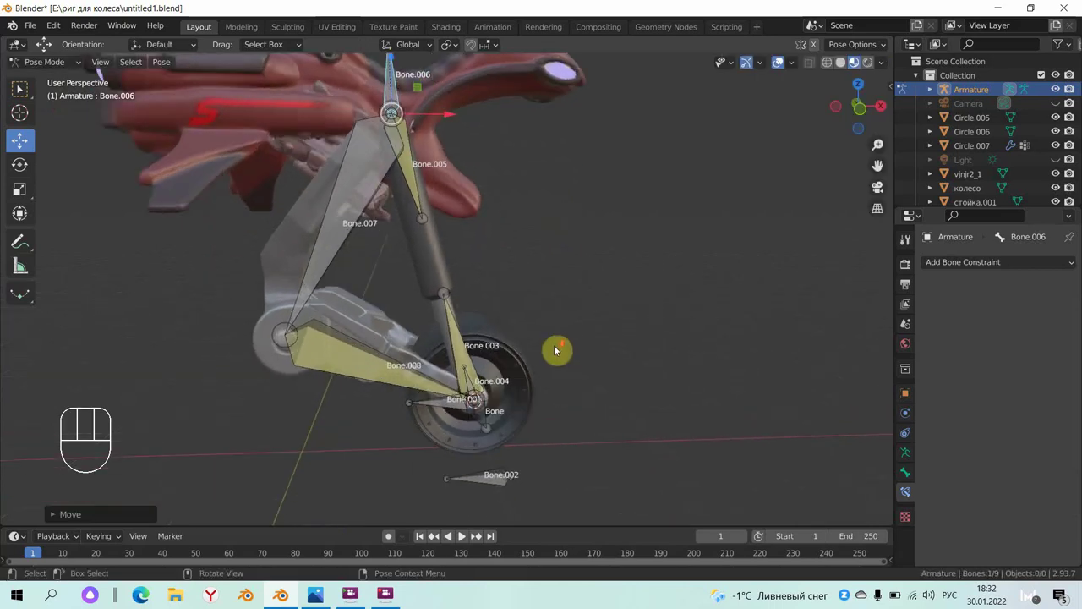
- Orbit around the wheel and select the hub bone Bone
drag(590, 286, 556, 288)
drag(475, 289, 416, 338)
click(399, 356)
drag(464, 357, 468, 363)
middle_click(409, 342)
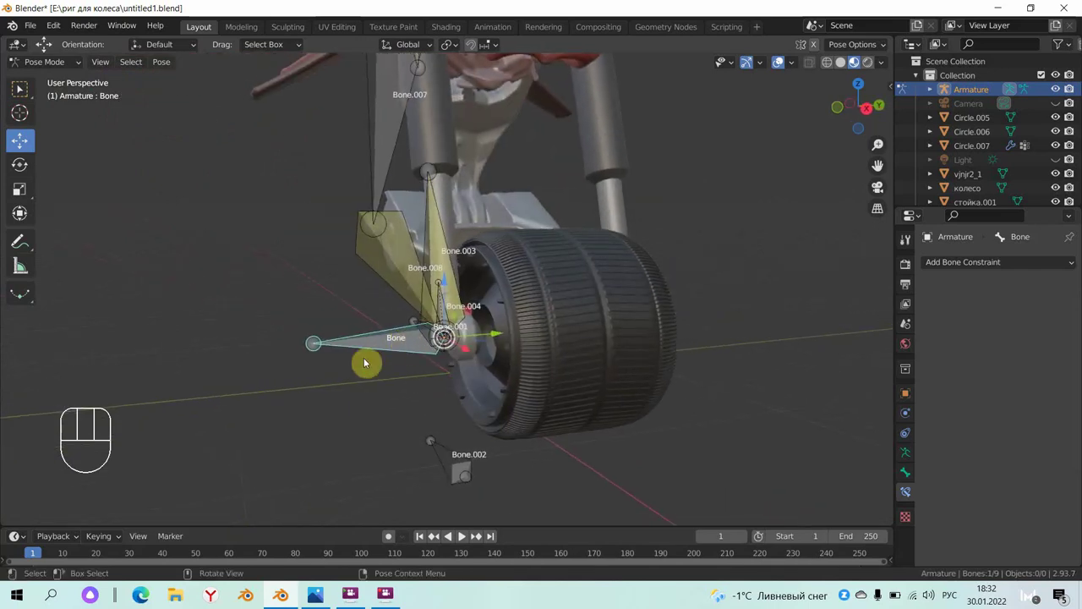
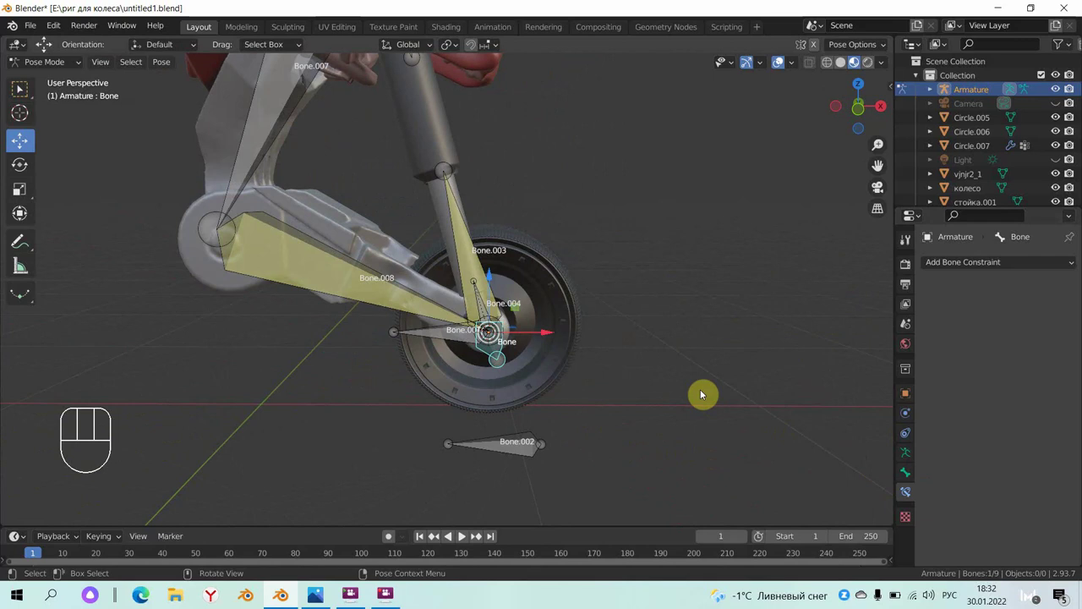
- Add a constraint to Bone with a new Empty target and show its bone-constraint settings
key(ctrl+shift+c)
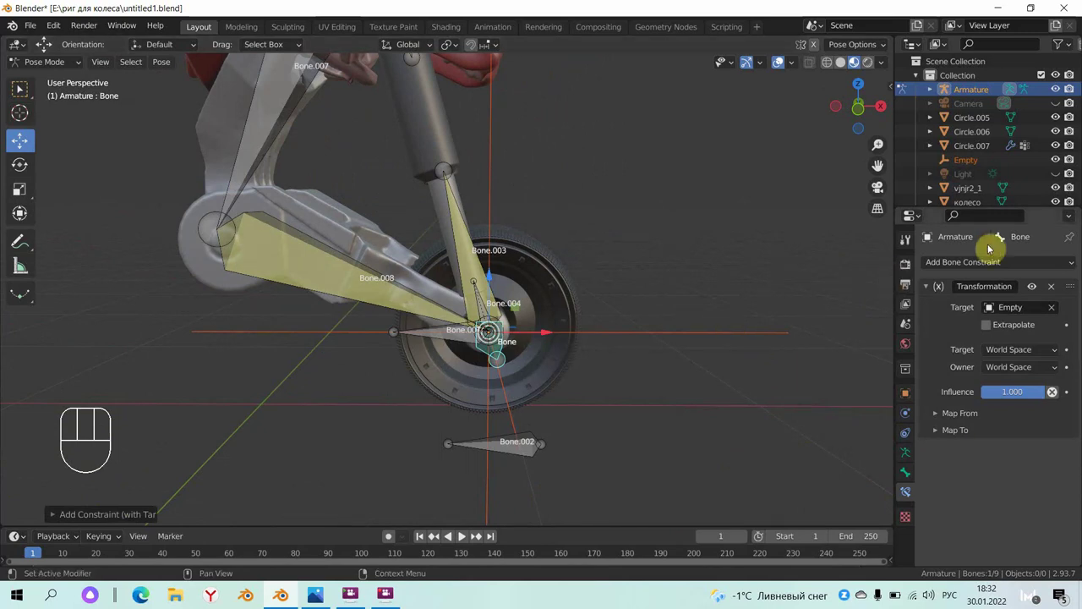
click(1057, 293)
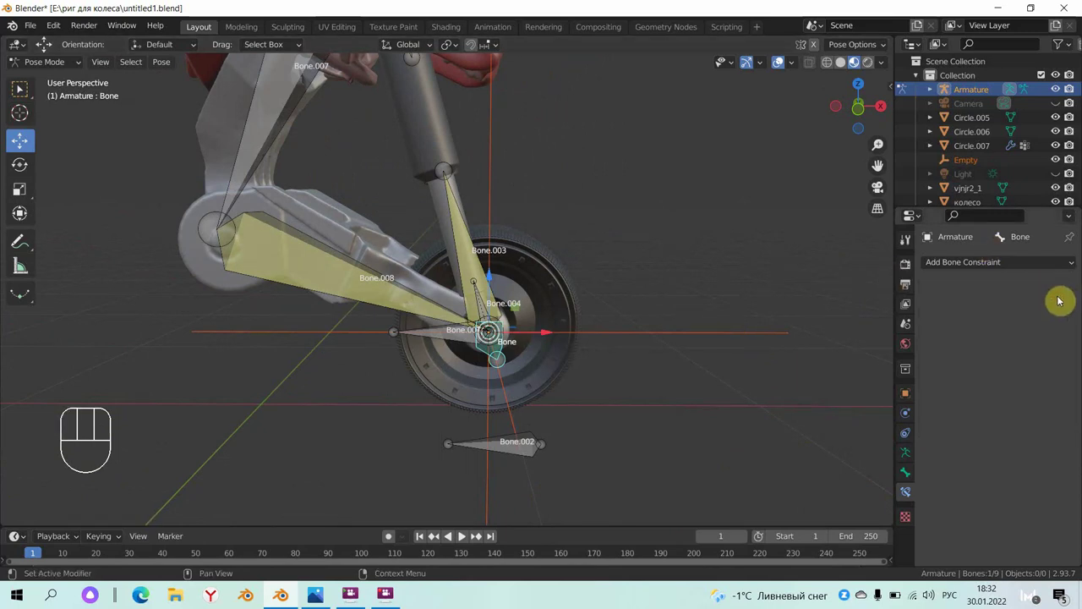
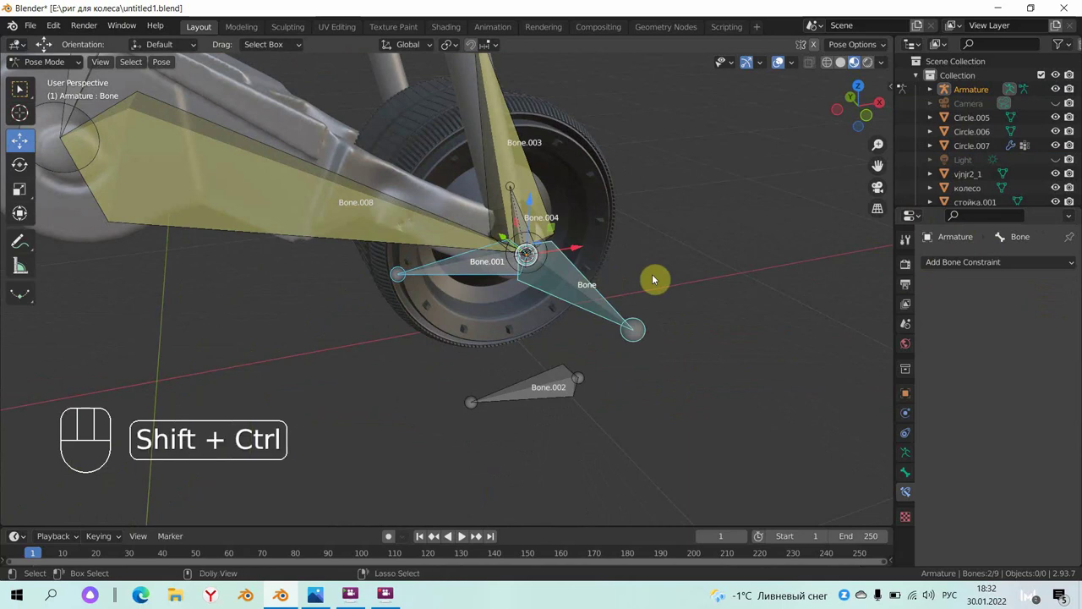
- Give Bone a Transformation constraint mapping location X 0–1 m to rotation Y Max -90°, then move Bone.002
key(ctrl+shift+c)
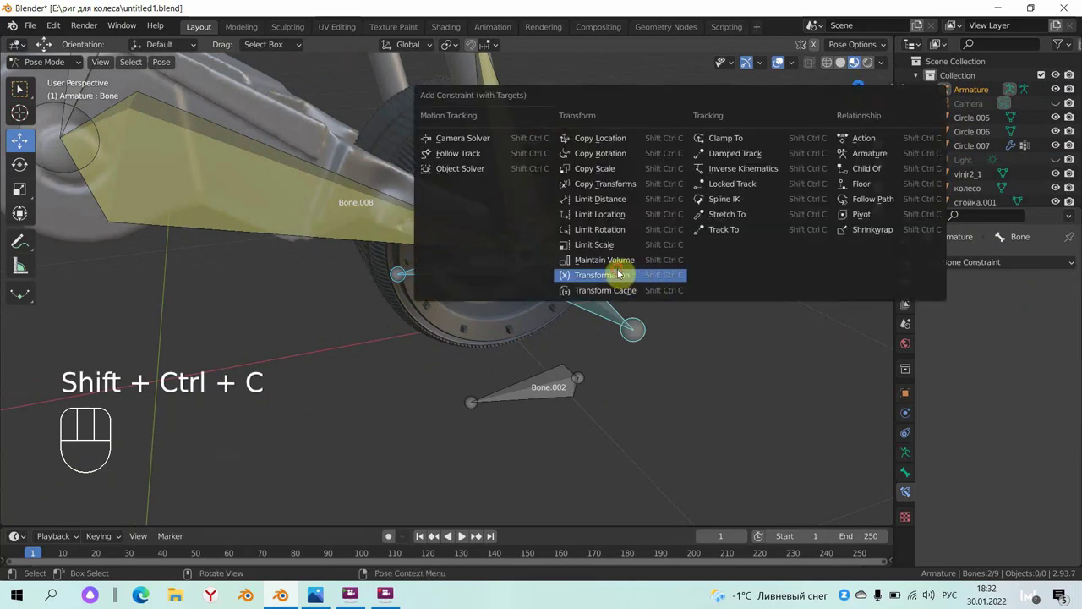
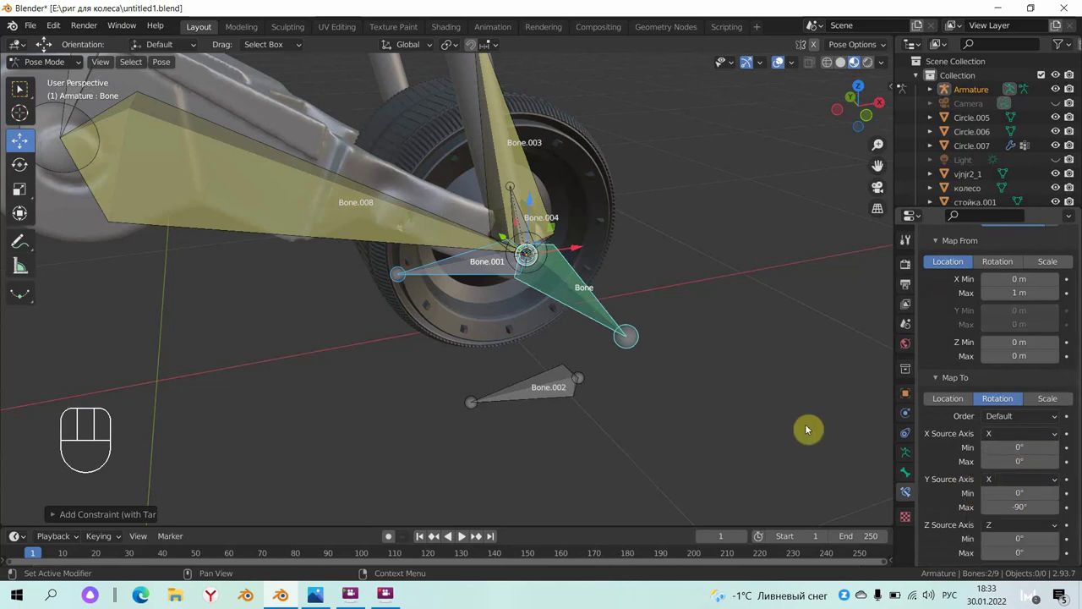
drag(585, 342, 553, 387)
click(519, 381)
drag(598, 370, 592, 387)
drag(576, 404, 559, 413)
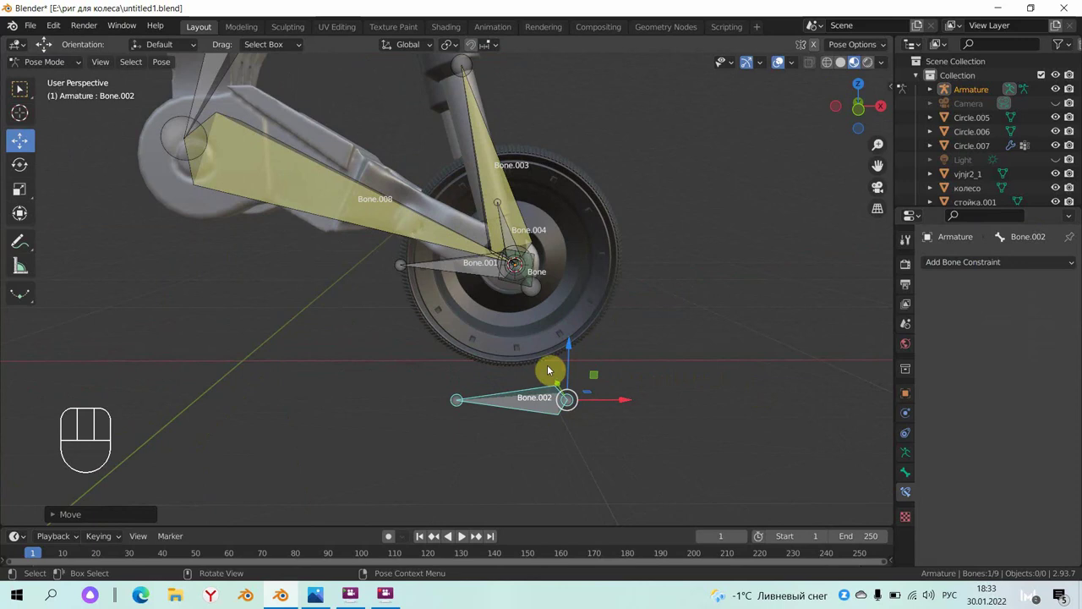
- Test-move Bone.002 beneath the wheel to see the fork respond
drag(497, 368, 475, 353)
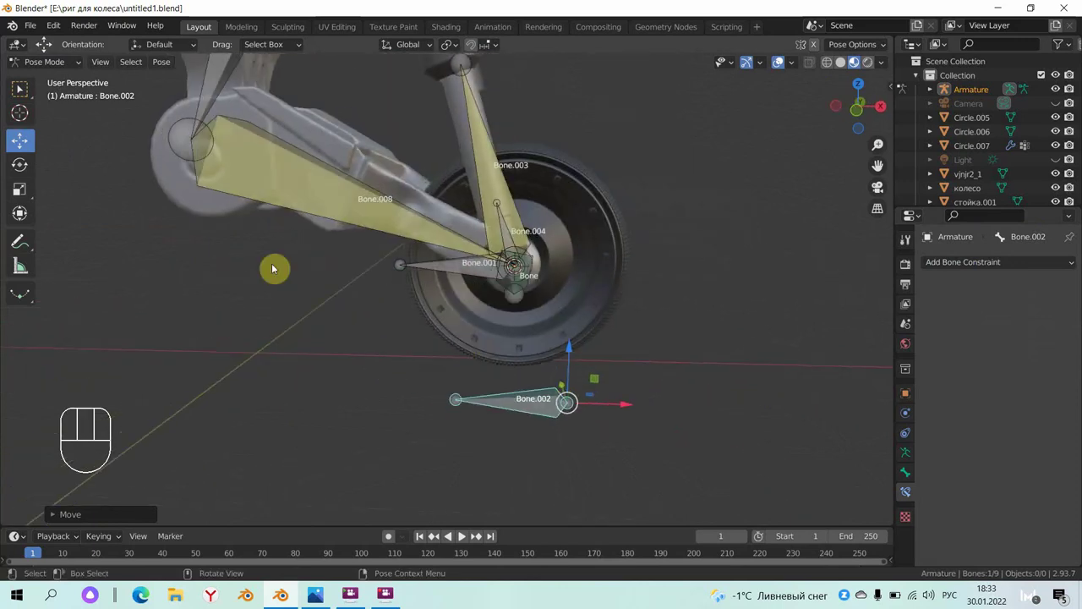
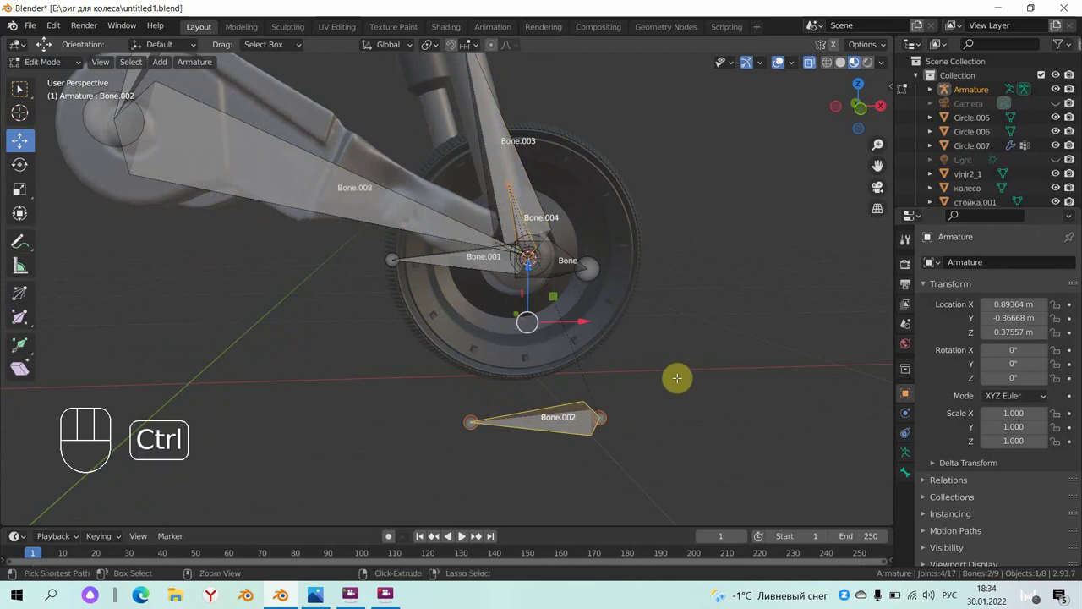
- Return the armature to posing to view Bone.003's IK constraint targeting Bone.006 with chain length 2
key(ctrl+p)
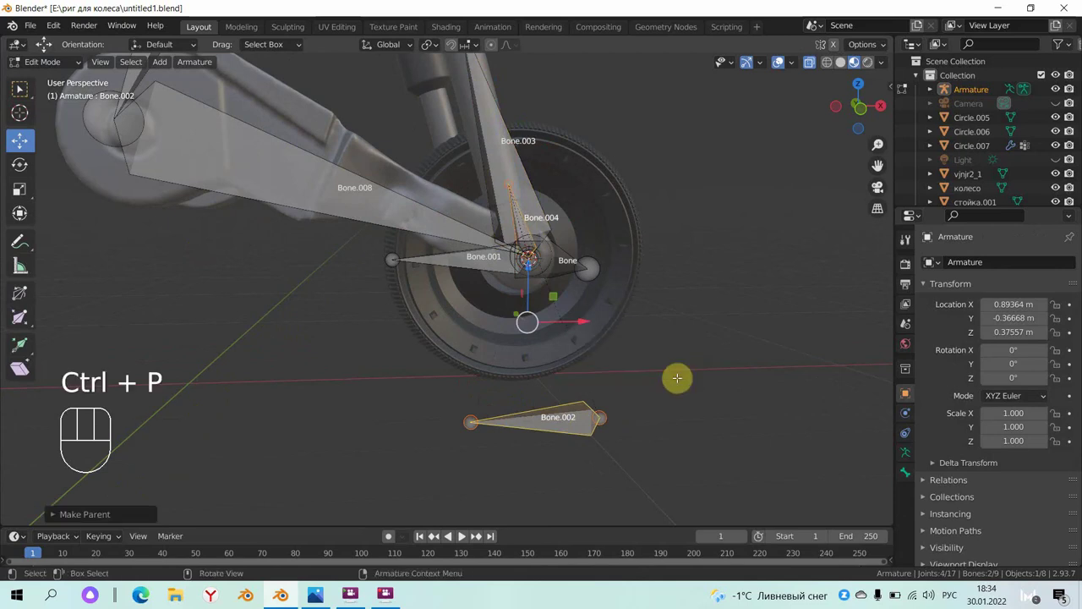
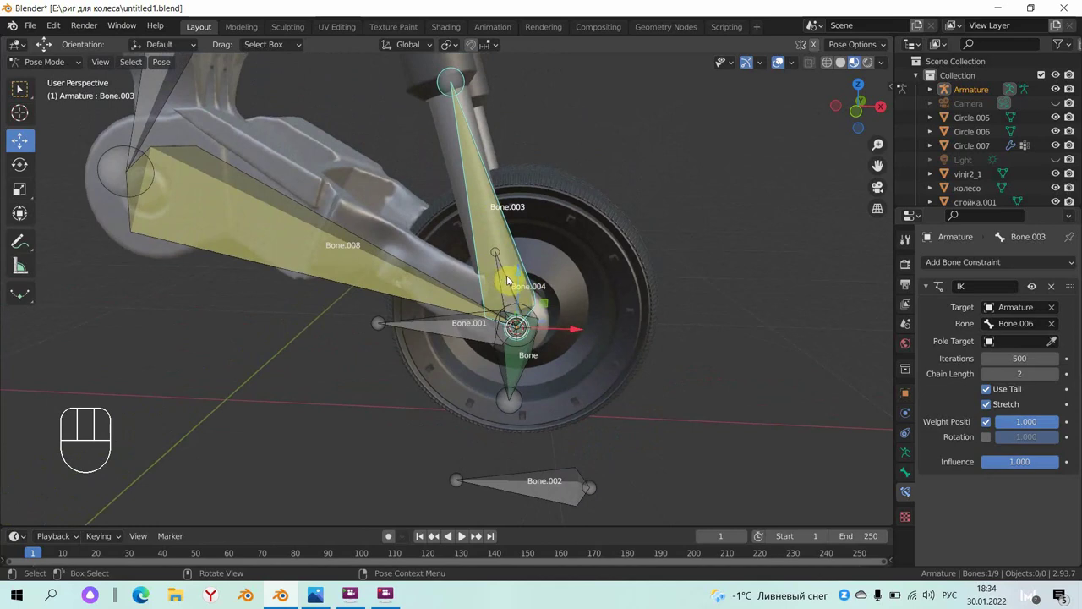
- Pick Bone.004 with Bone.003 and choose a bone-parenting option for them
click(512, 282)
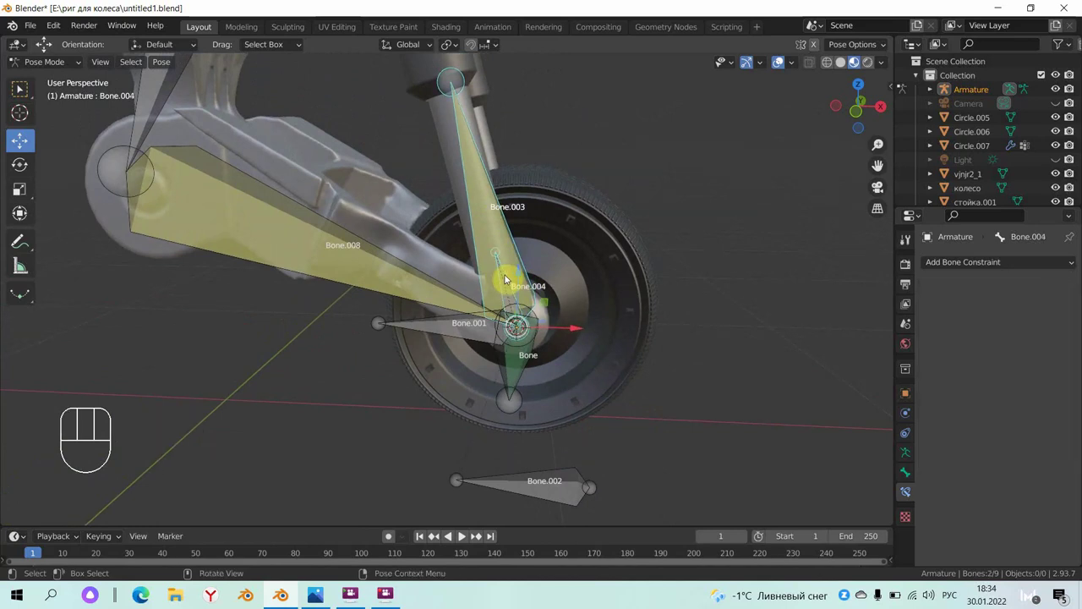
key(ctrl+p)
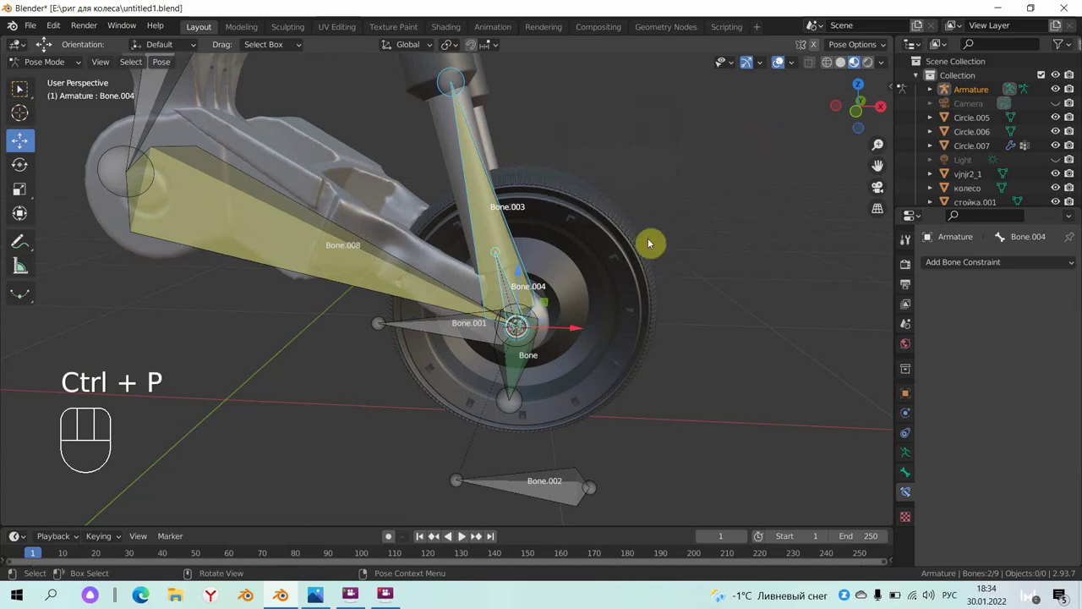
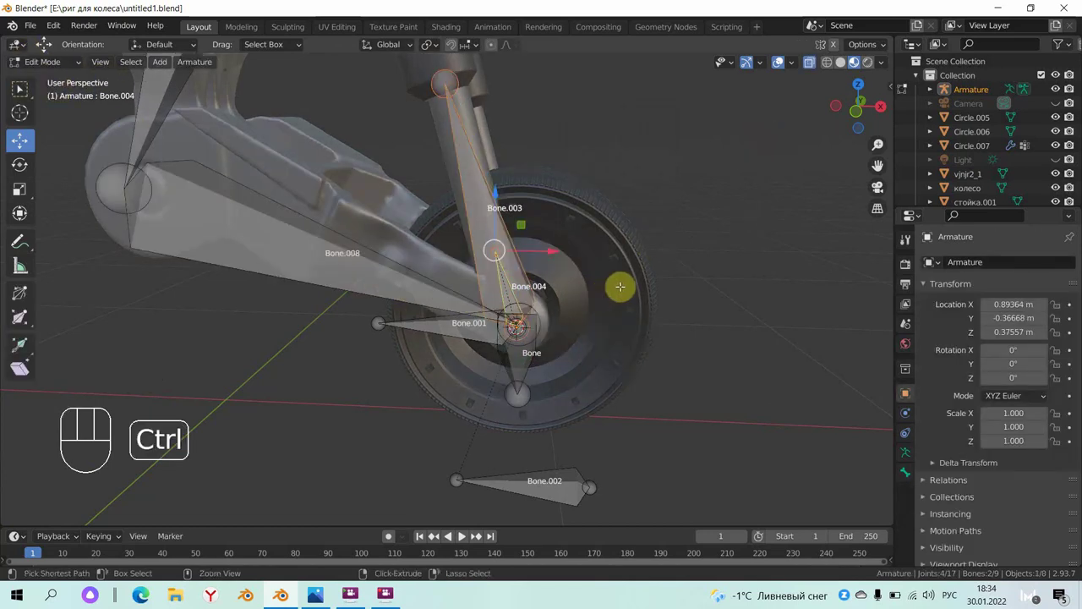
- Back in posing, move Bone.002 sideways in front view to test the rig, then undo the move
key(ctrl+p)
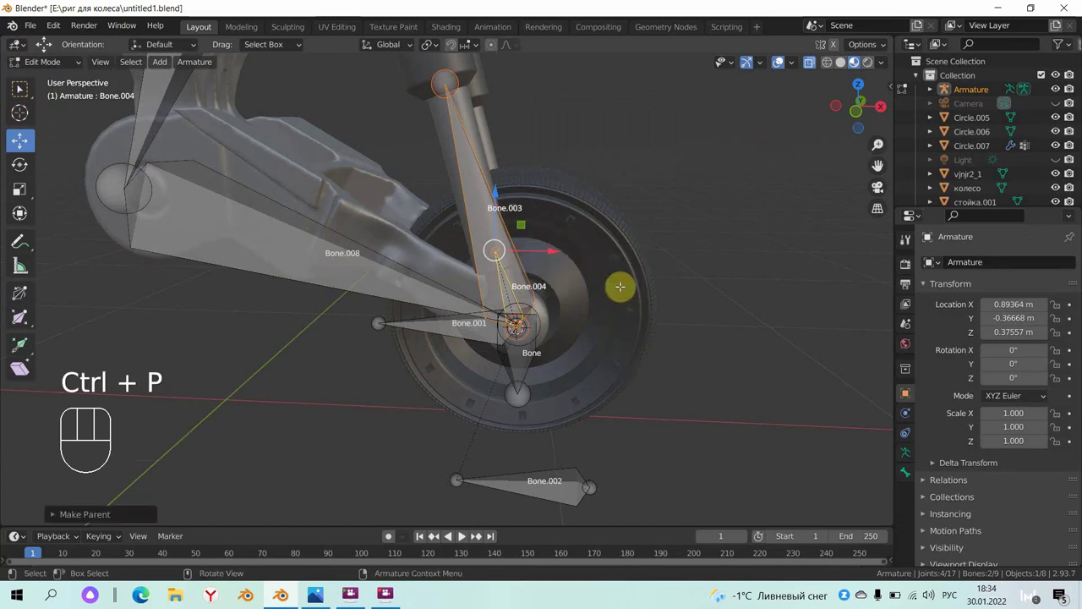
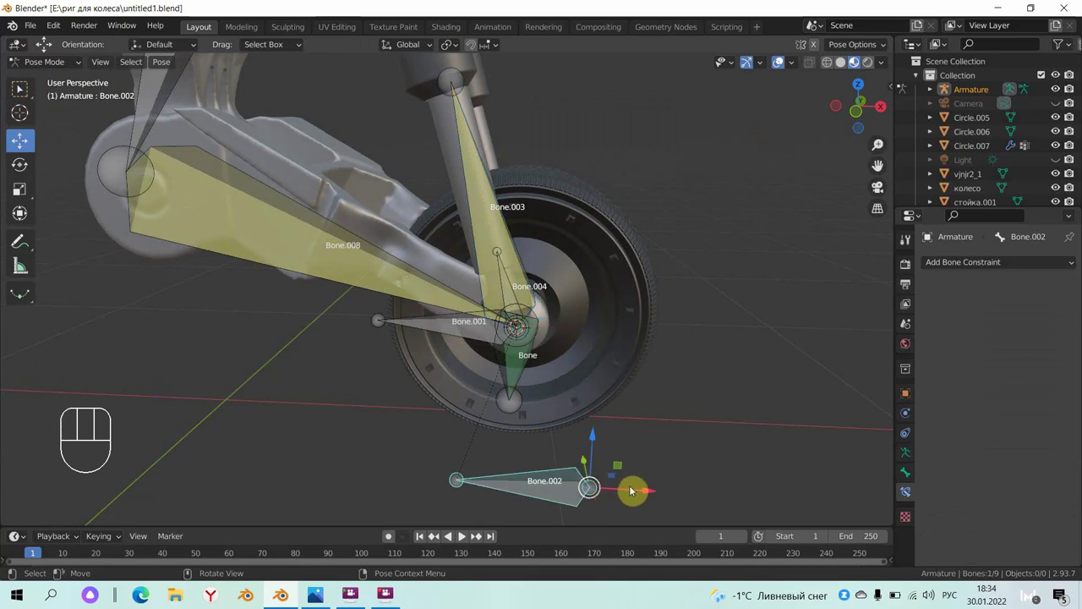
drag(653, 494, 666, 435)
key(KP_1)
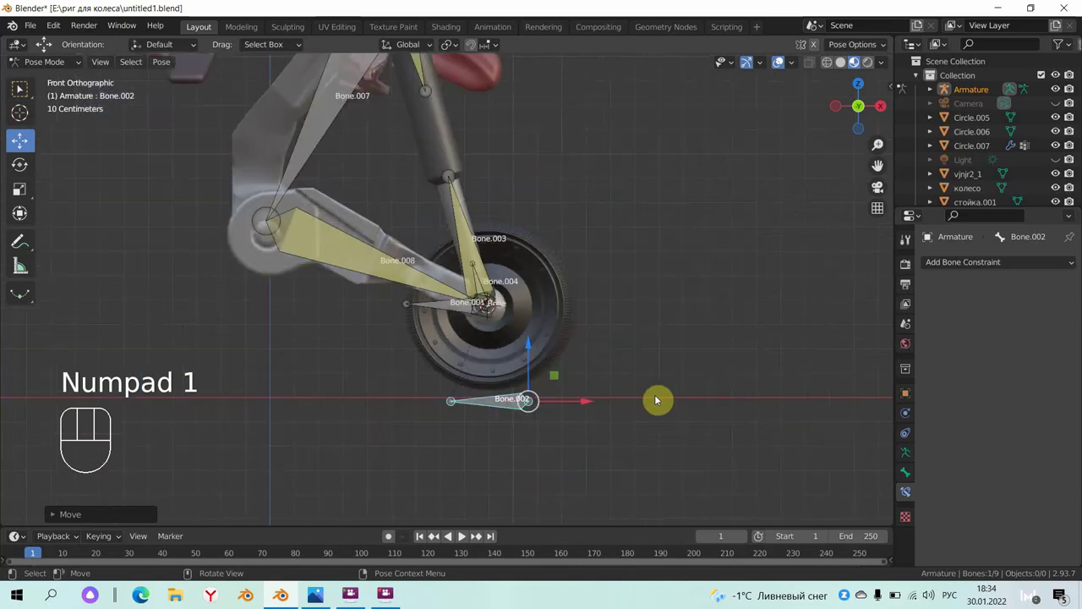
key(ctrl+z)
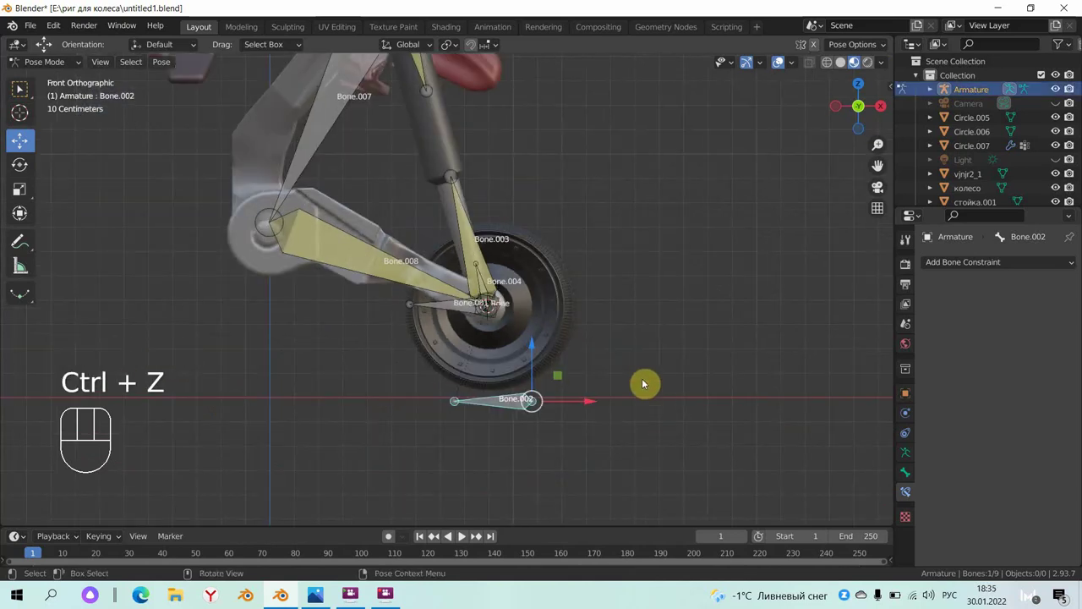
key(ctrl+z)
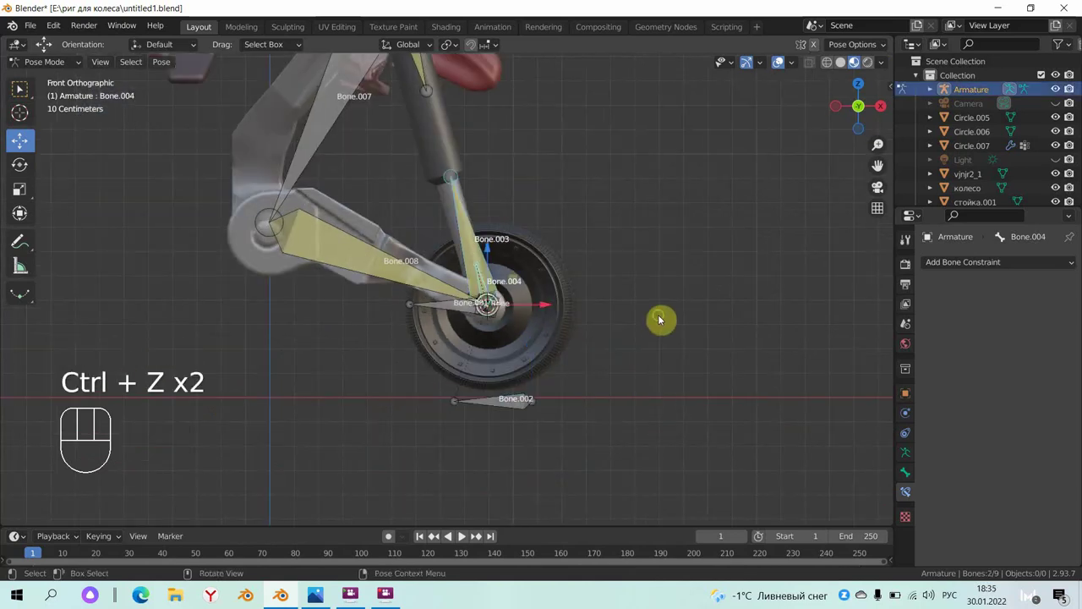
- Bring the handlebar bones into view and zoom in on the fork and wheel hub
drag(669, 338, 567, 352)
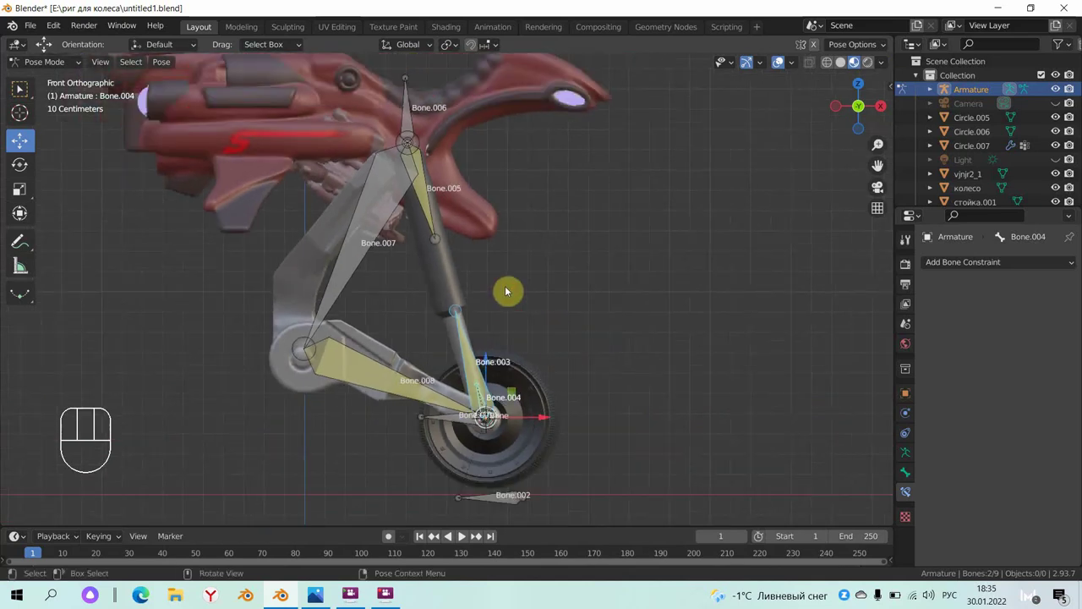
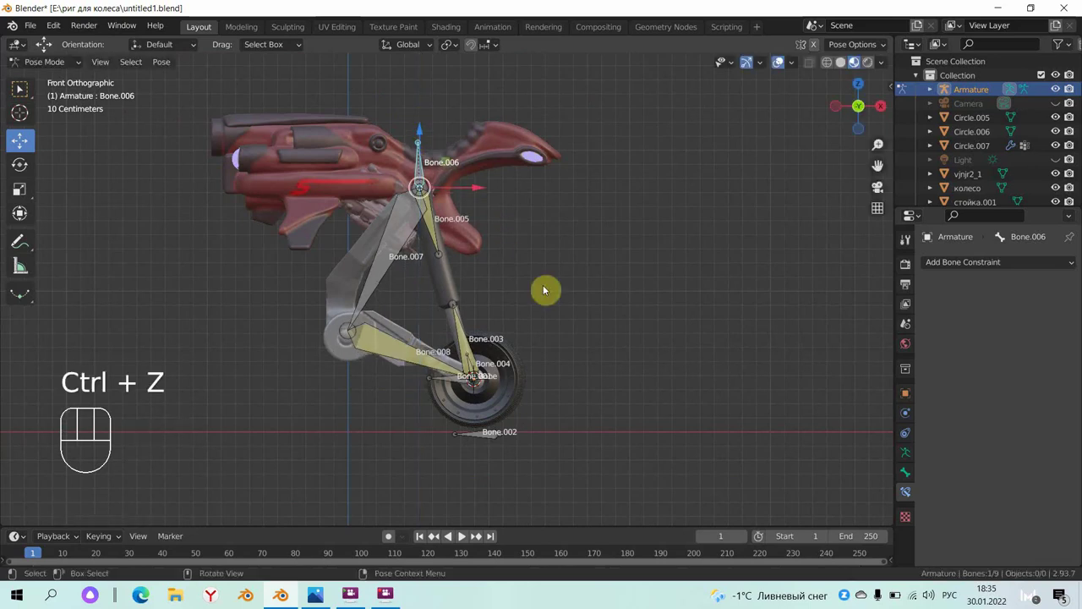
drag(560, 313, 553, 254)
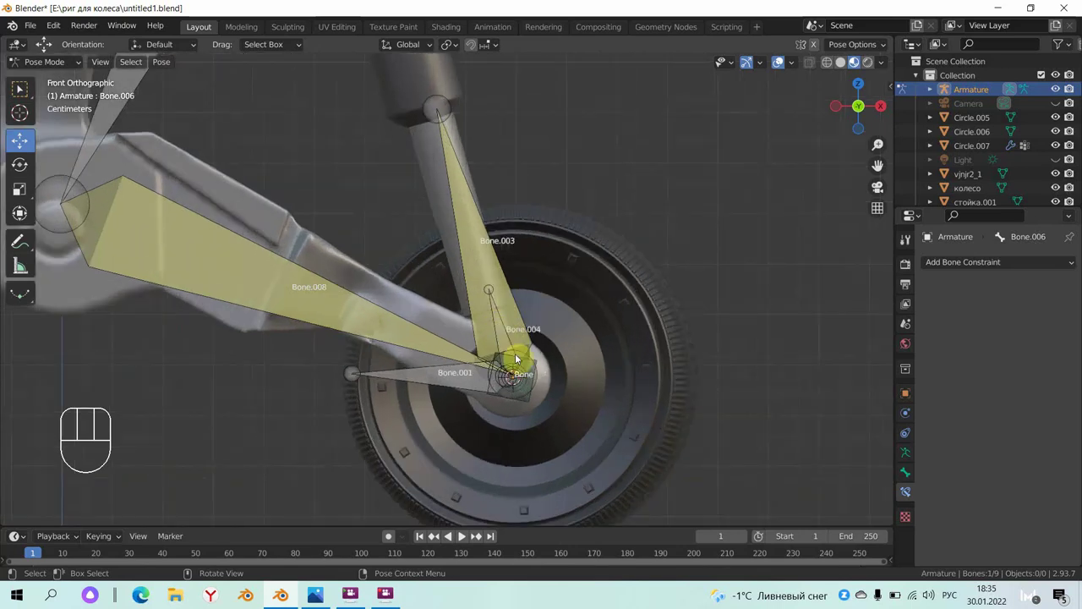
- Inspect Bone's Transformation constraint and Bone.003's IK constraint targeting Bone.006
drag(452, 402, 431, 422)
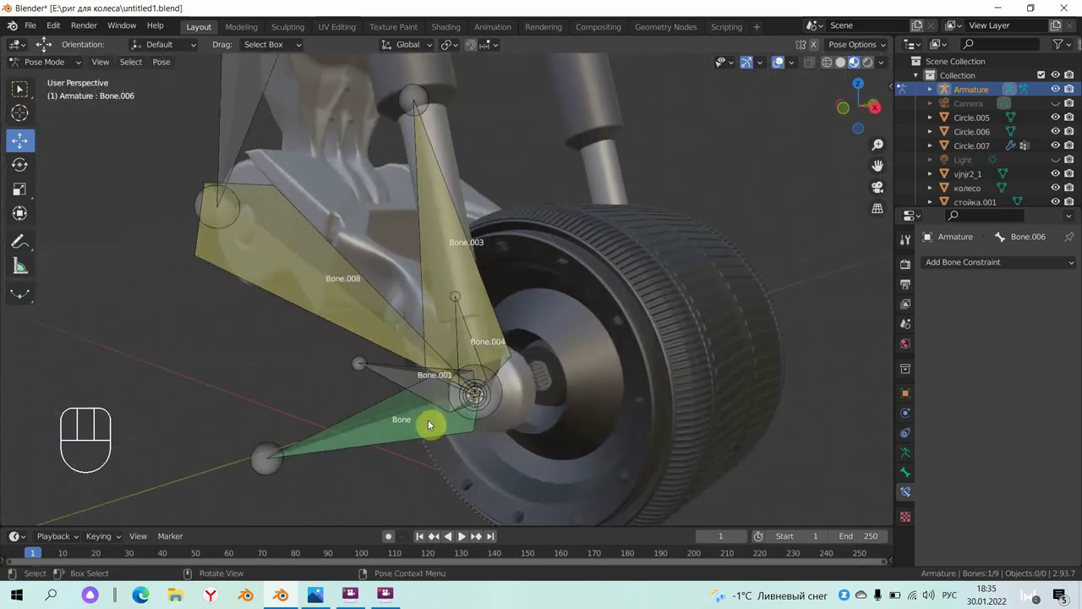
click(431, 422)
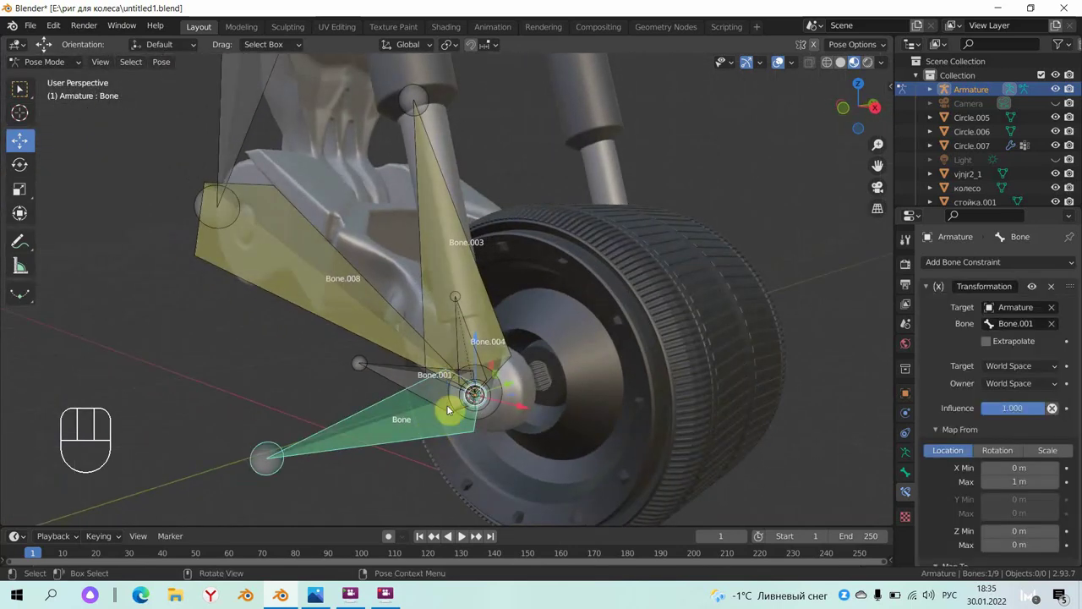
click(465, 344)
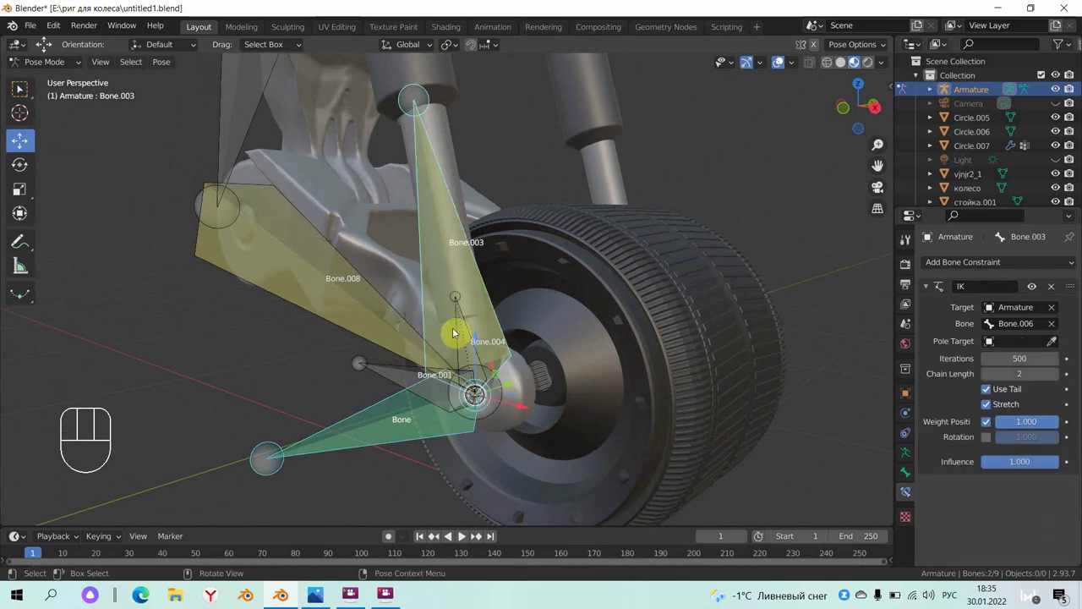
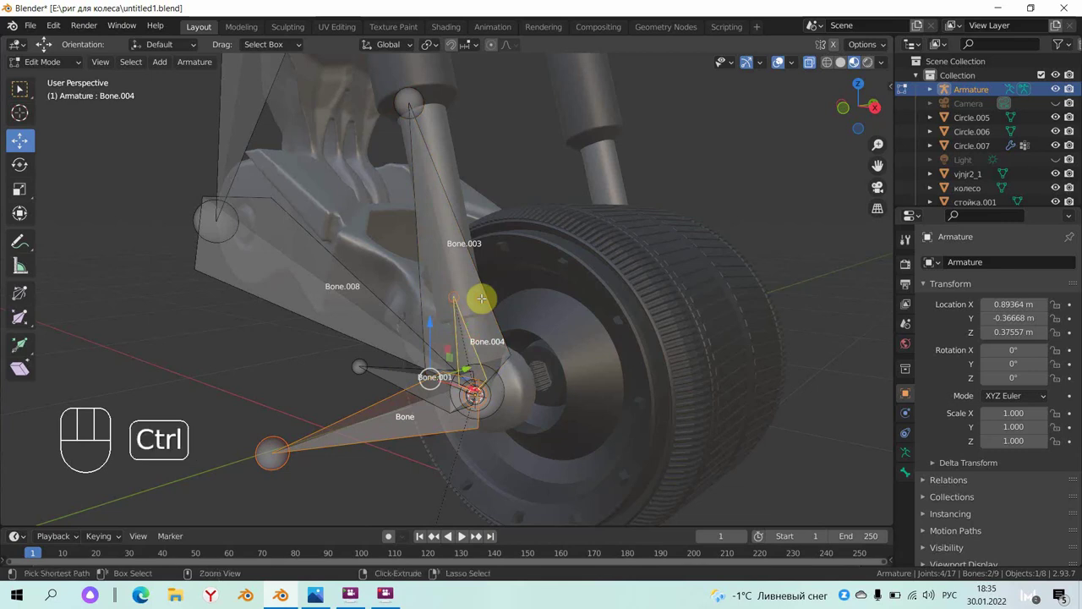
- Re-parent the fork bones to Bone.004 keeping offsets and save the file as untitled2.blend
key(ctrl+p)
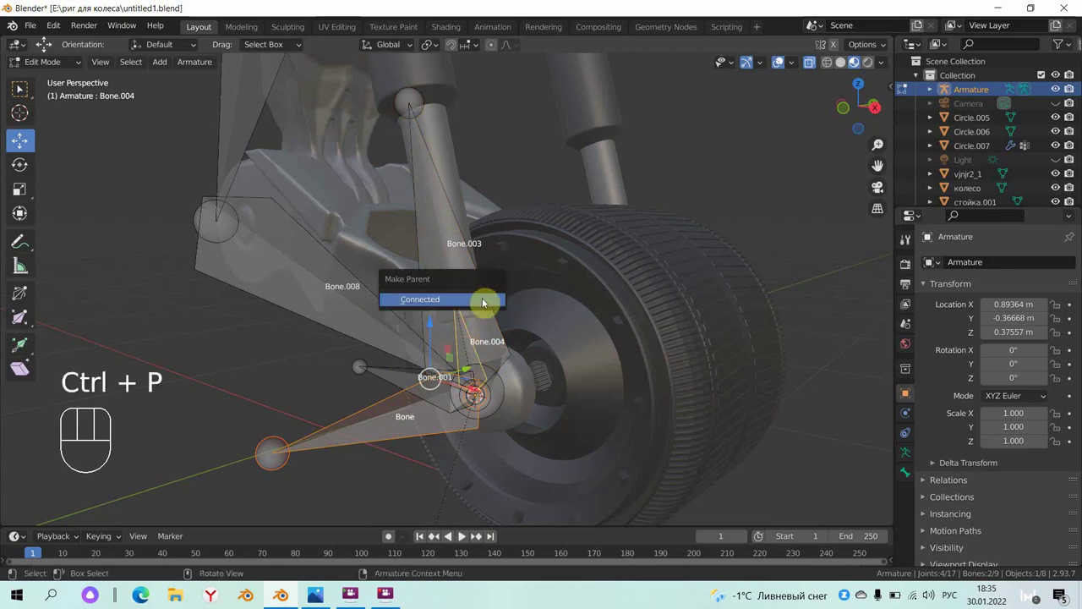
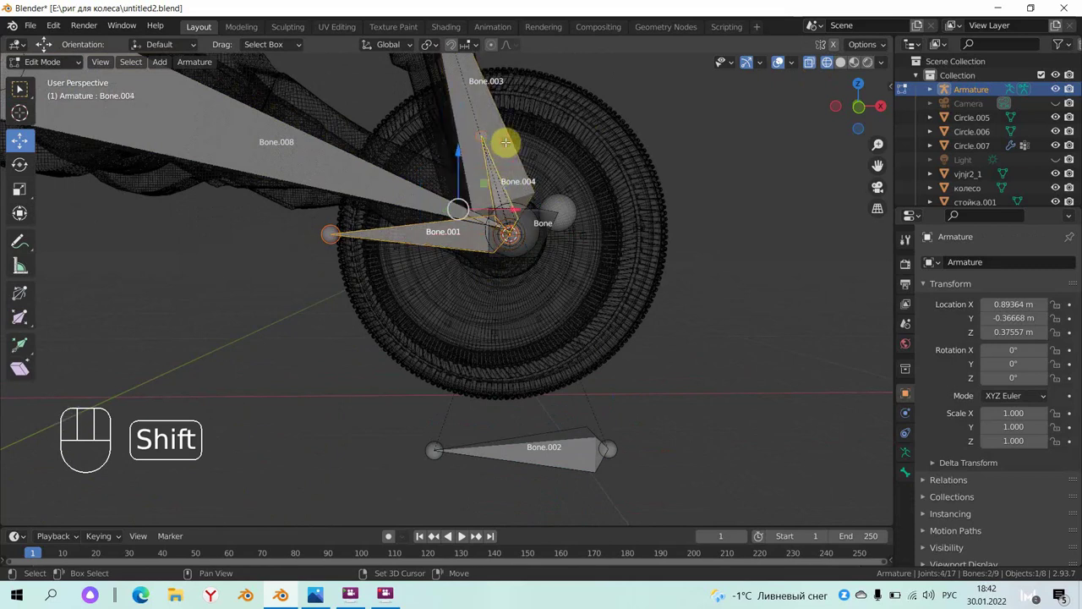
key(ctrl+p)
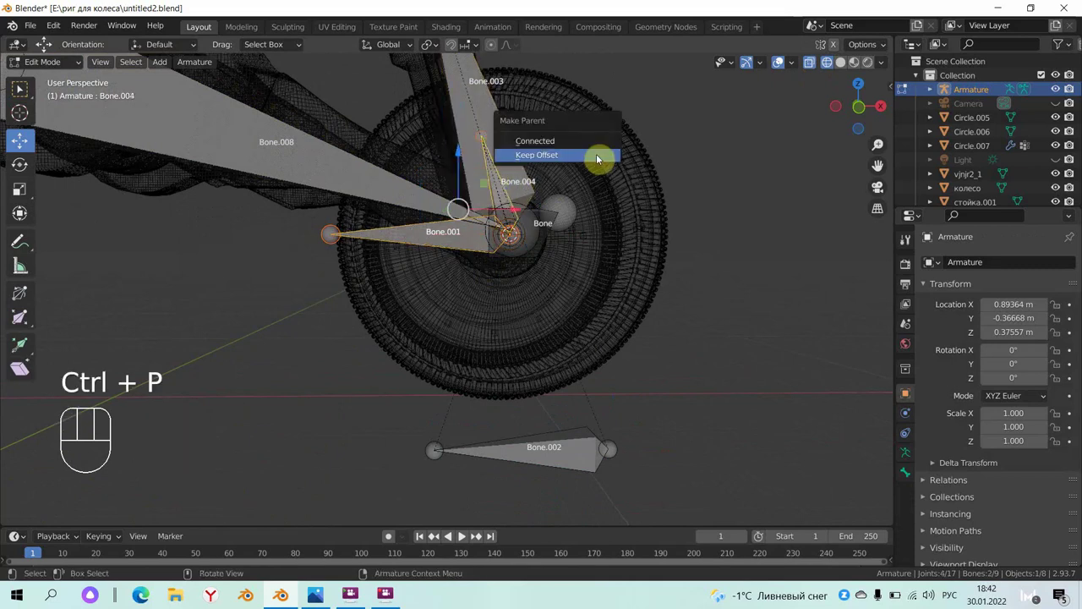
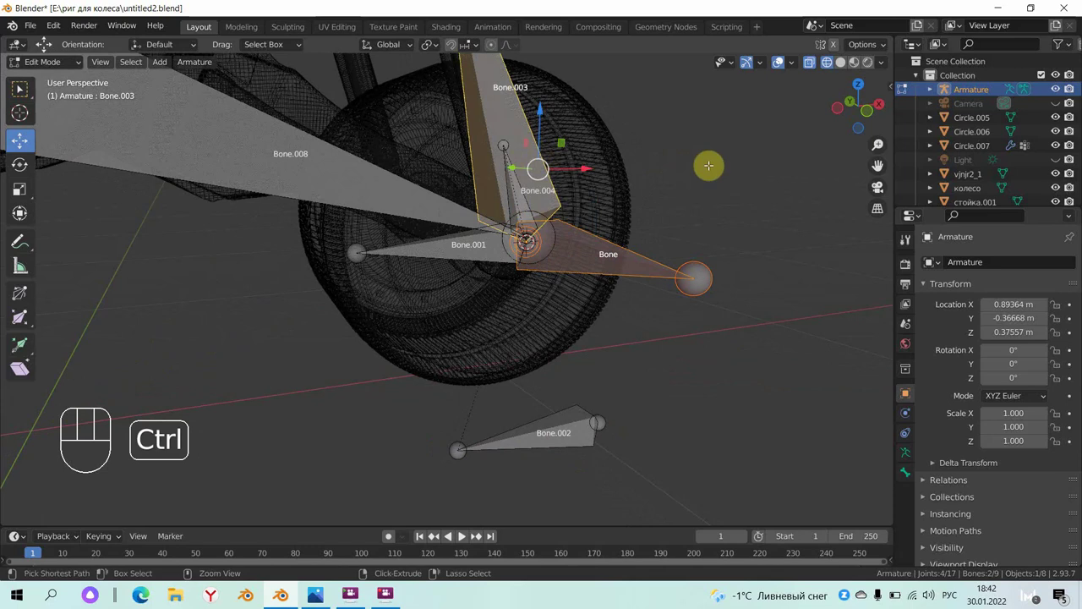
key(ctrl+p)
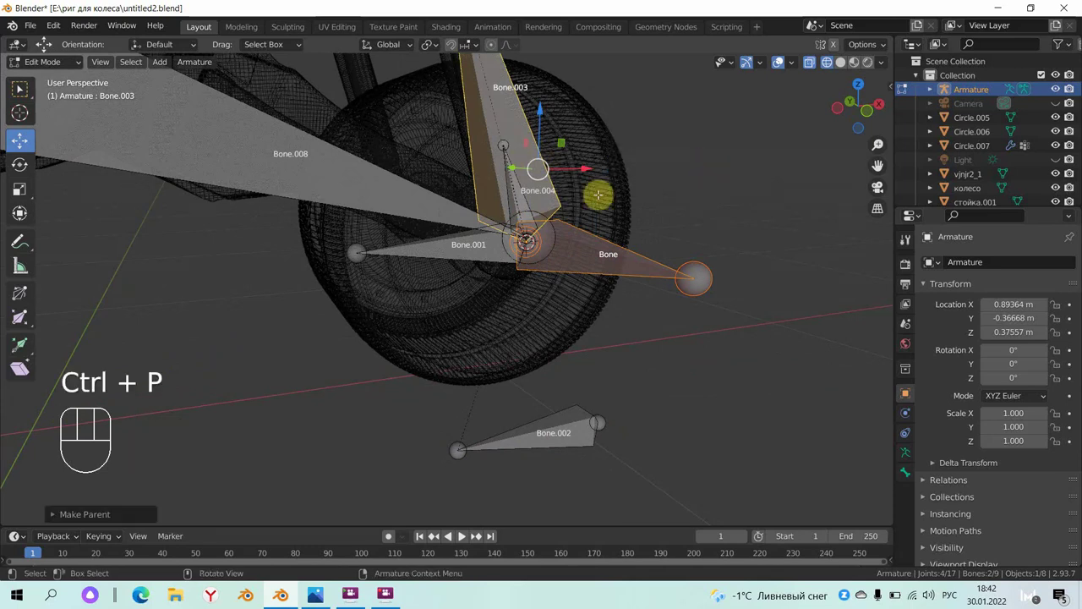
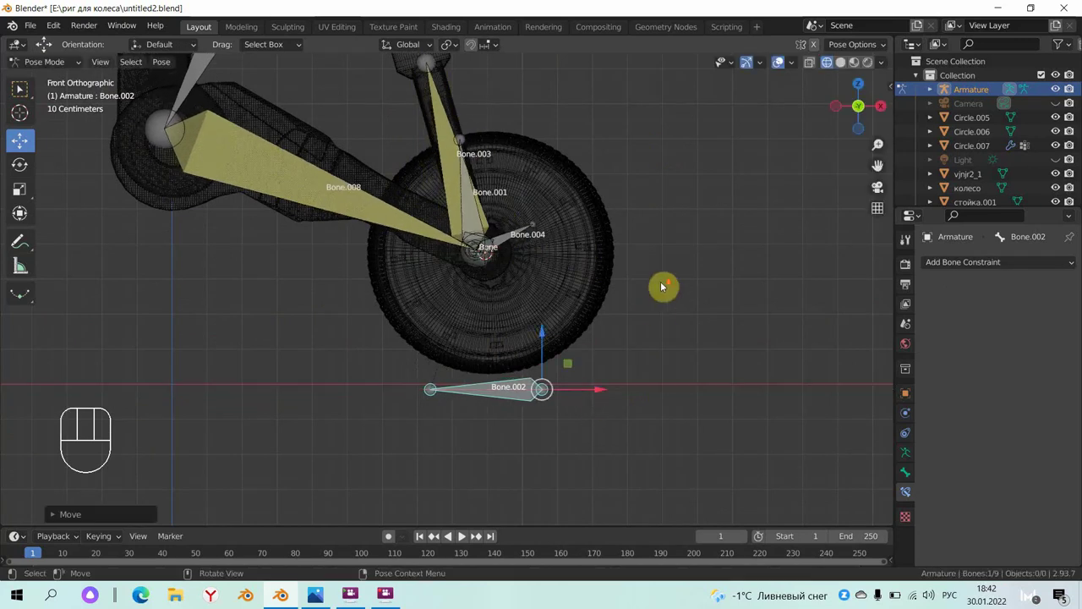
- Frame the whole motorcycle from the front in the viewport
middle_click(669, 329)
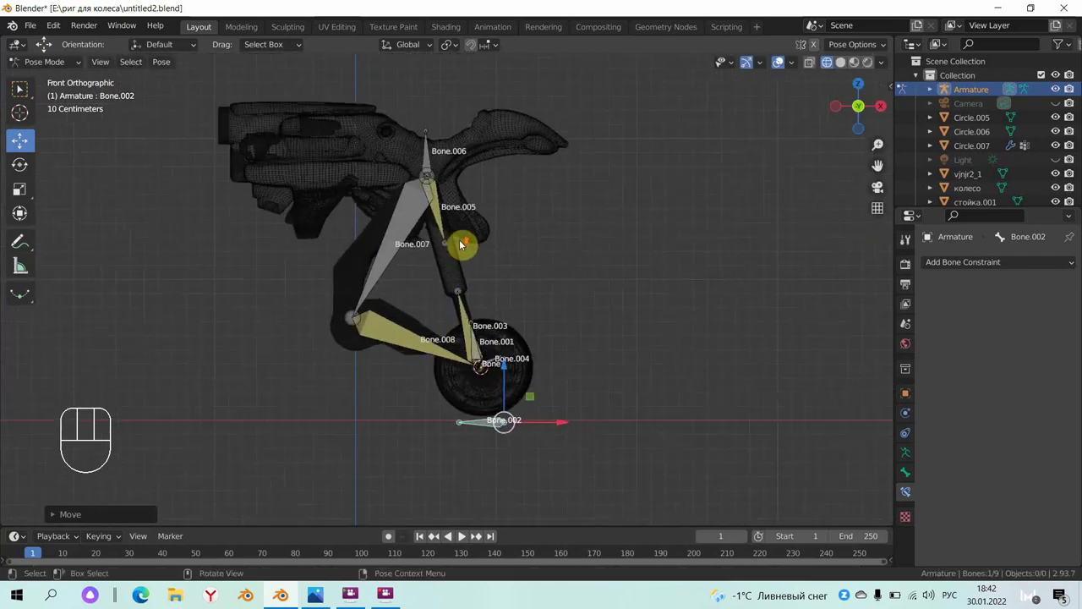
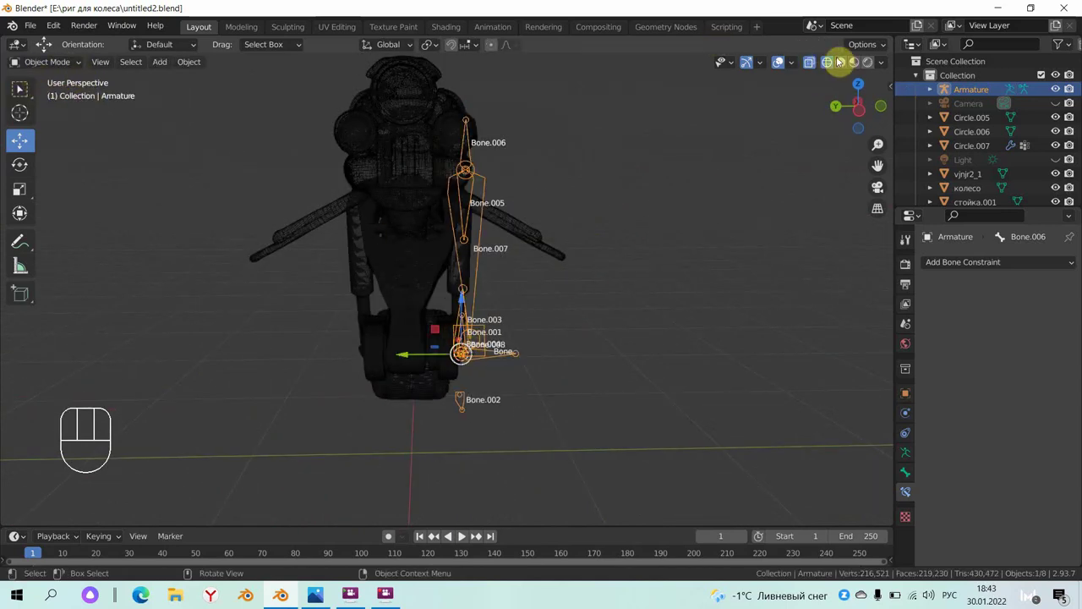
- Switch viewport shading to Material Preview so the bike shows its colours
click(837, 66)
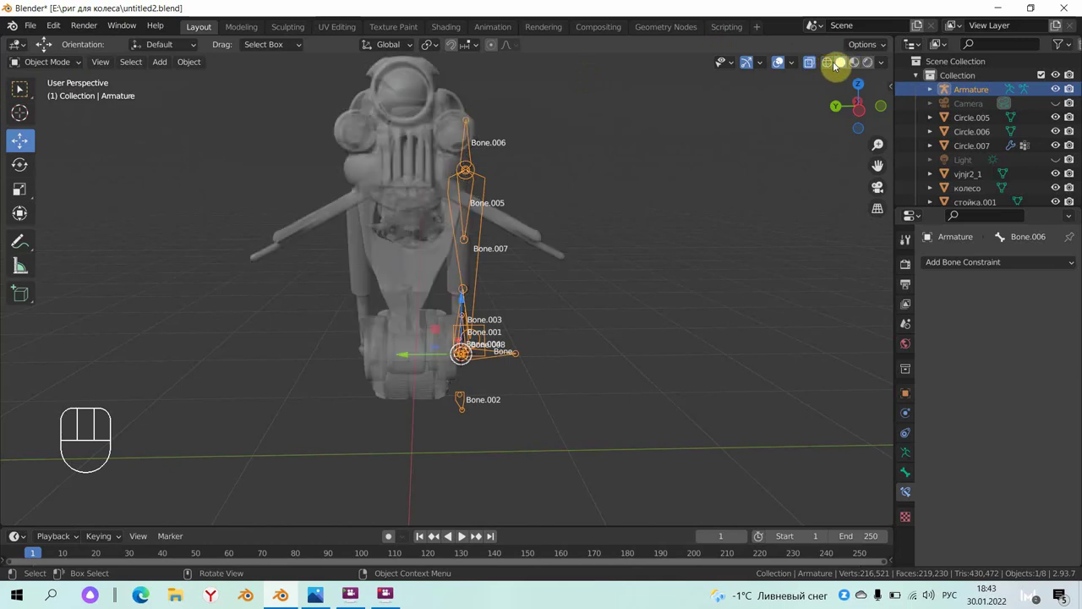
click(850, 68)
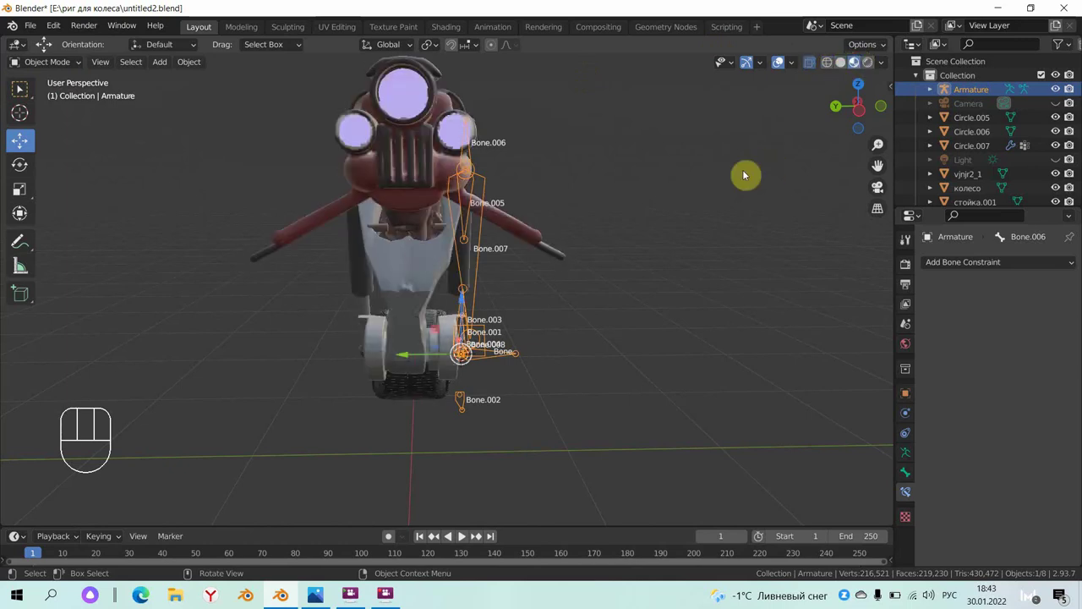
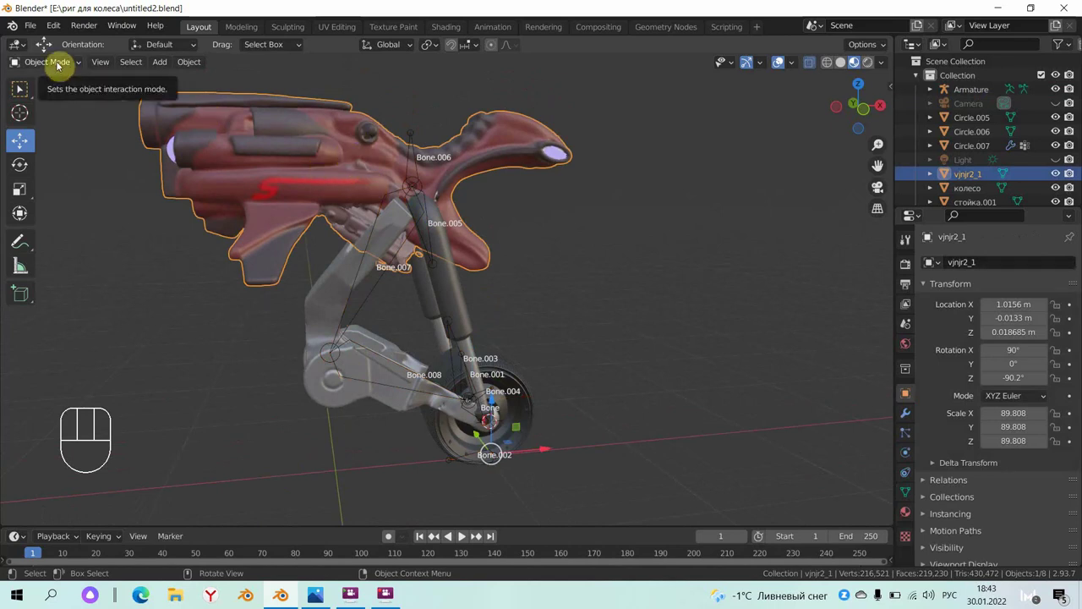
- Parent the motorcycle body to Bone.006 of the armature and return to Object Mode
click(417, 137)
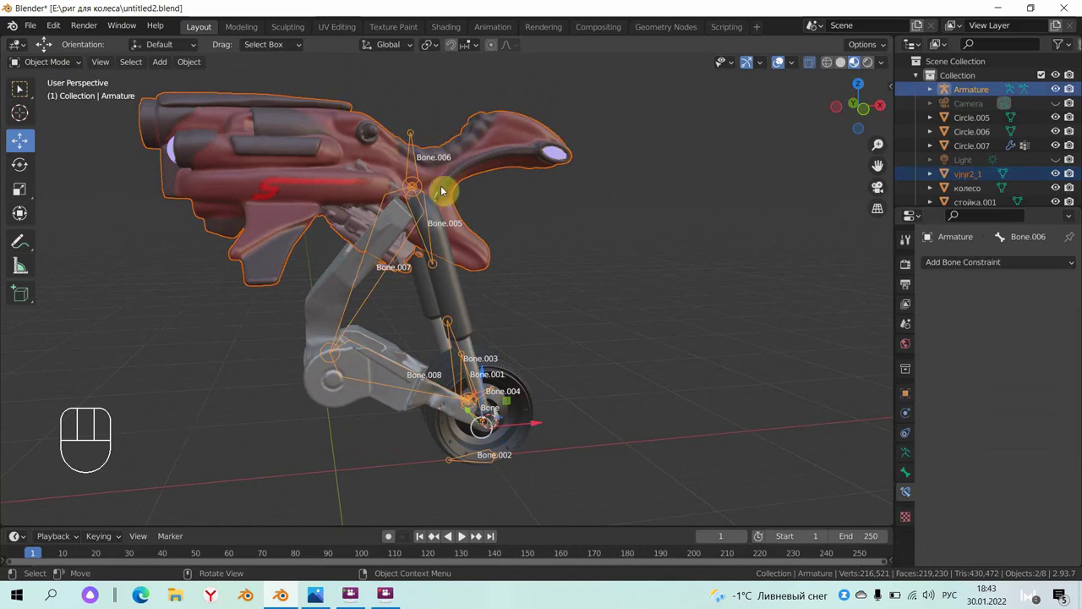
drag(70, 69, 408, 139)
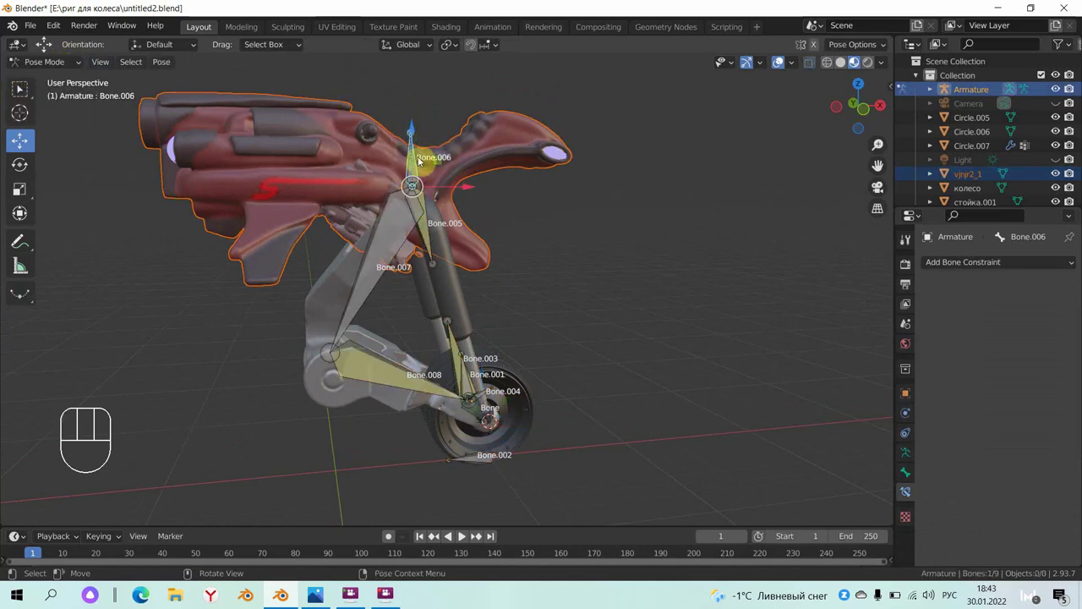
click(423, 163)
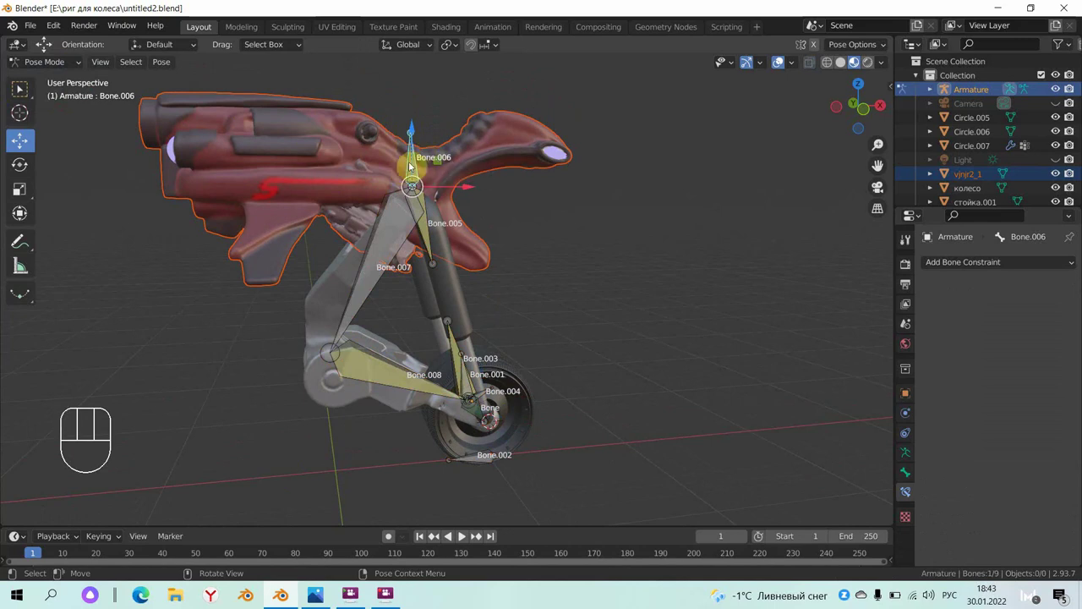
key(ctrl+p)
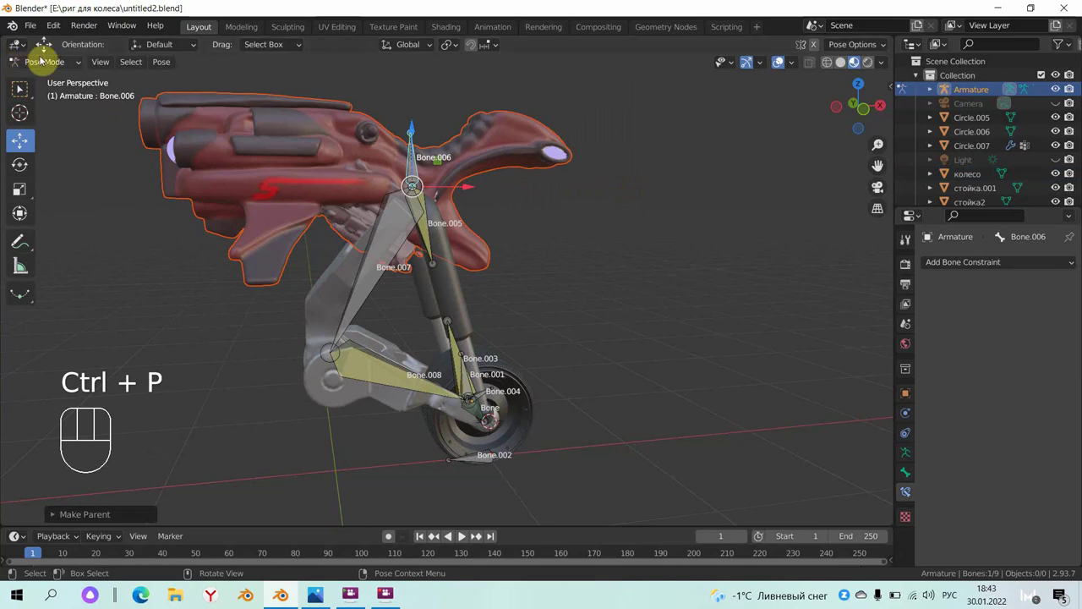
drag(54, 66, 234, 171)
- Parent the first fork strut to Bone.007
click(337, 278)
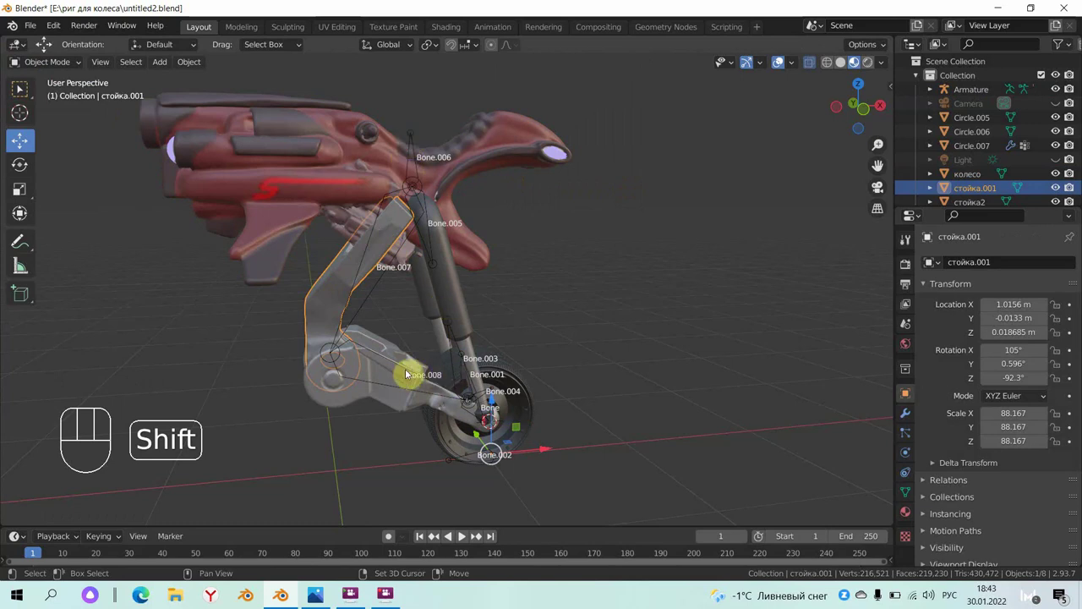
click(464, 374)
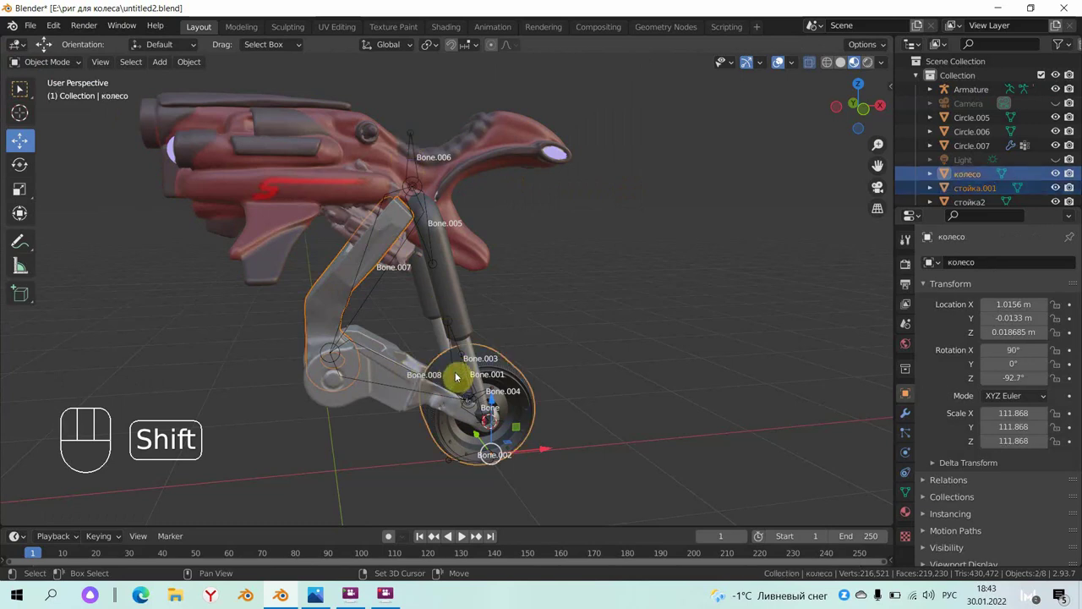
click(343, 267)
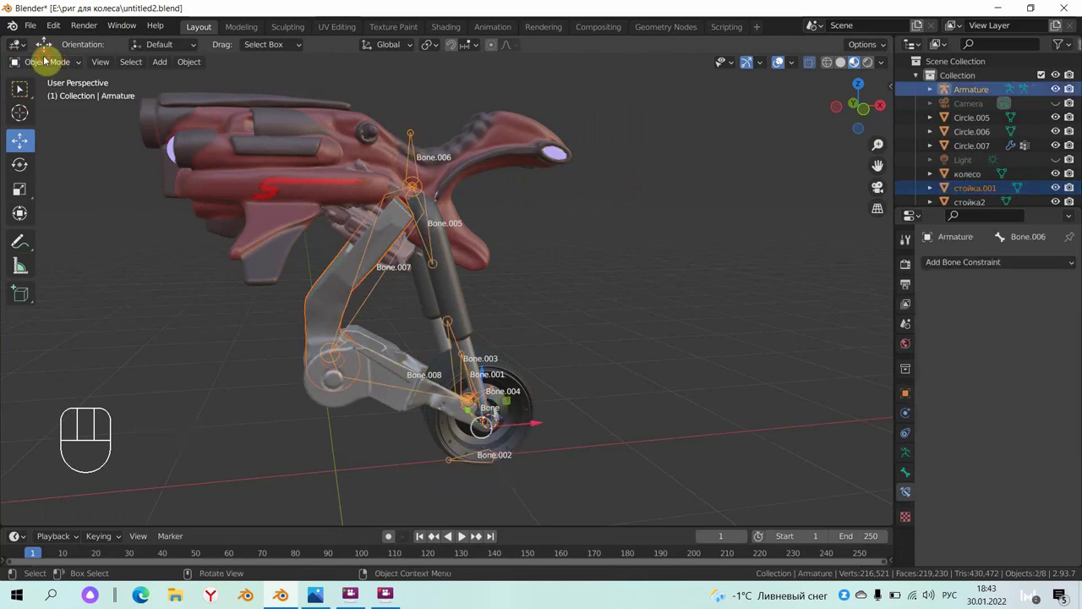
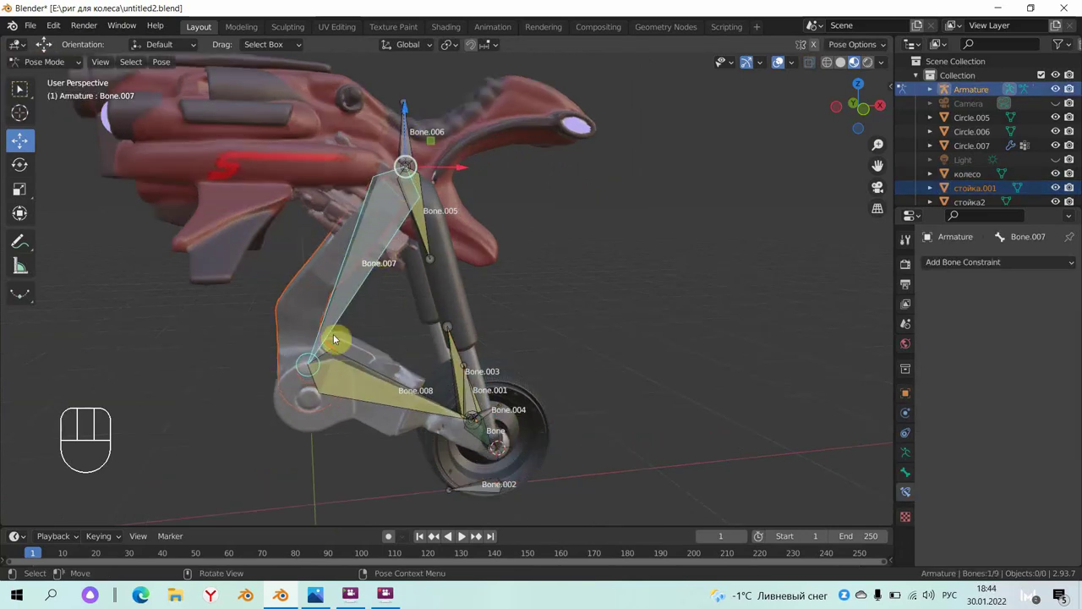
key(ctrl+p)
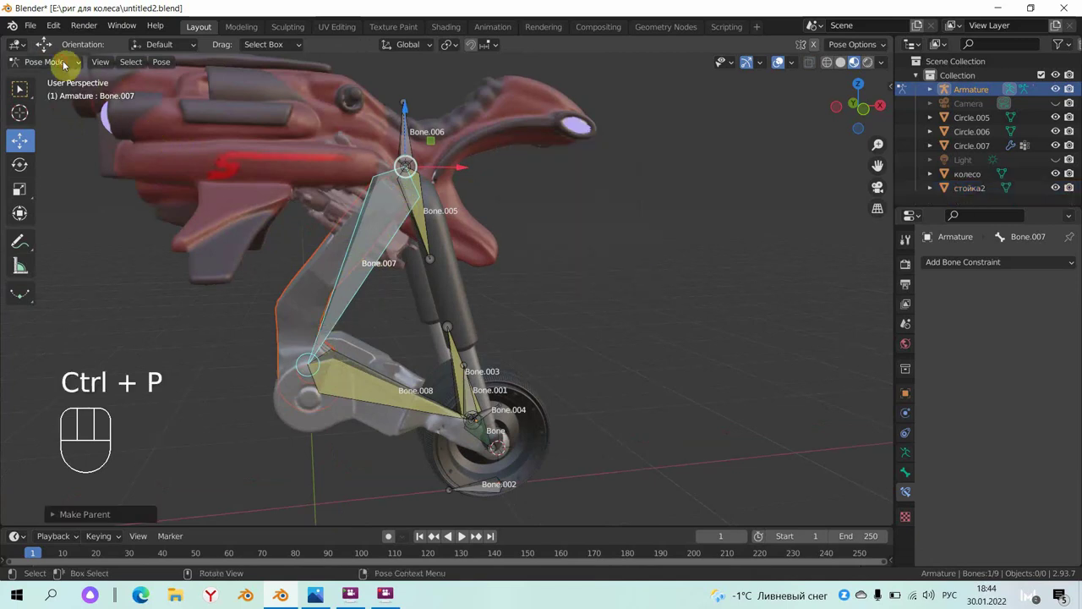
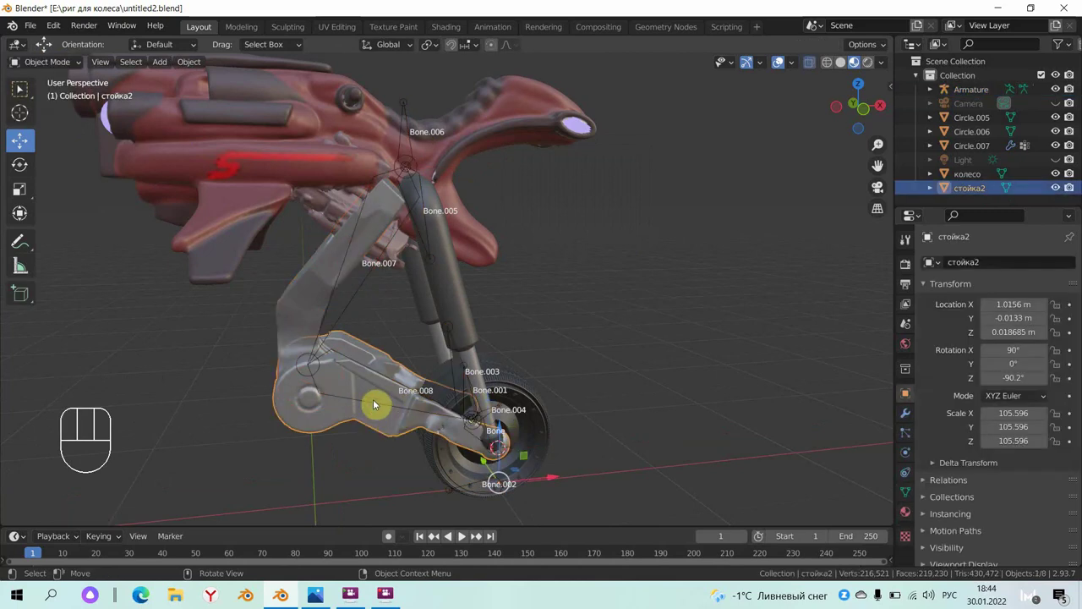
- Parent the second fork strut стойка2 to Bone.008
click(366, 284)
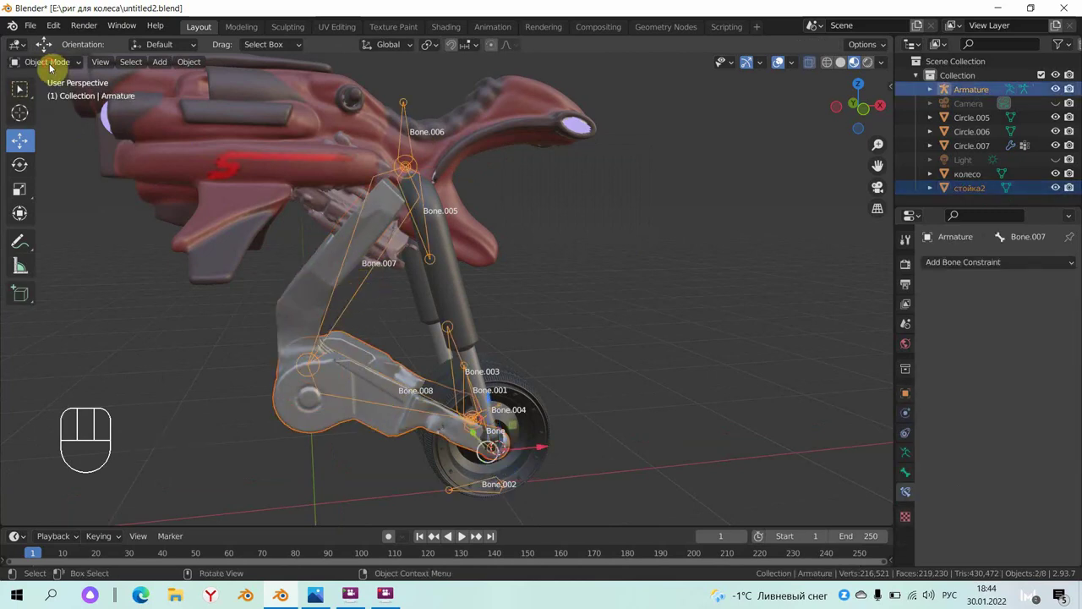
drag(67, 97, 357, 399)
click(375, 391)
key(ctrl+p)
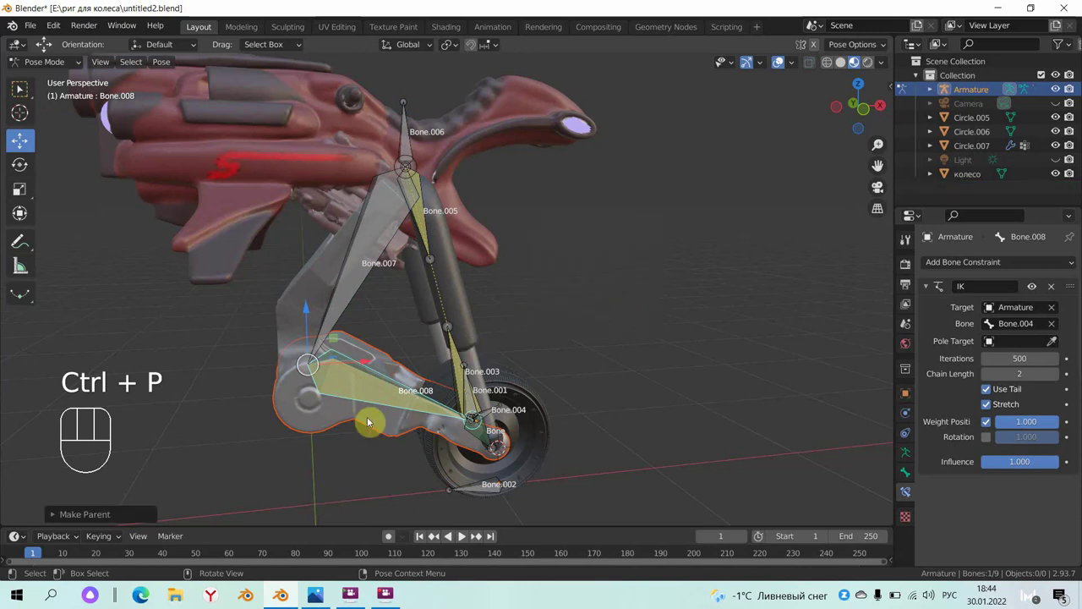
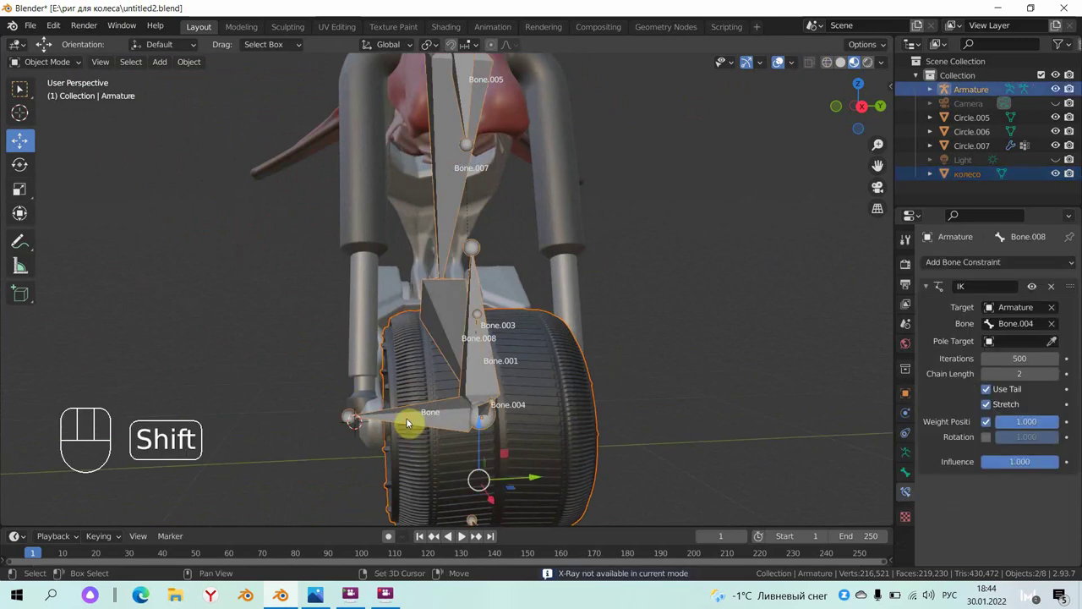
- Parent the wheel to the bone named Bone and return to Object Mode
drag(61, 68, 157, 178)
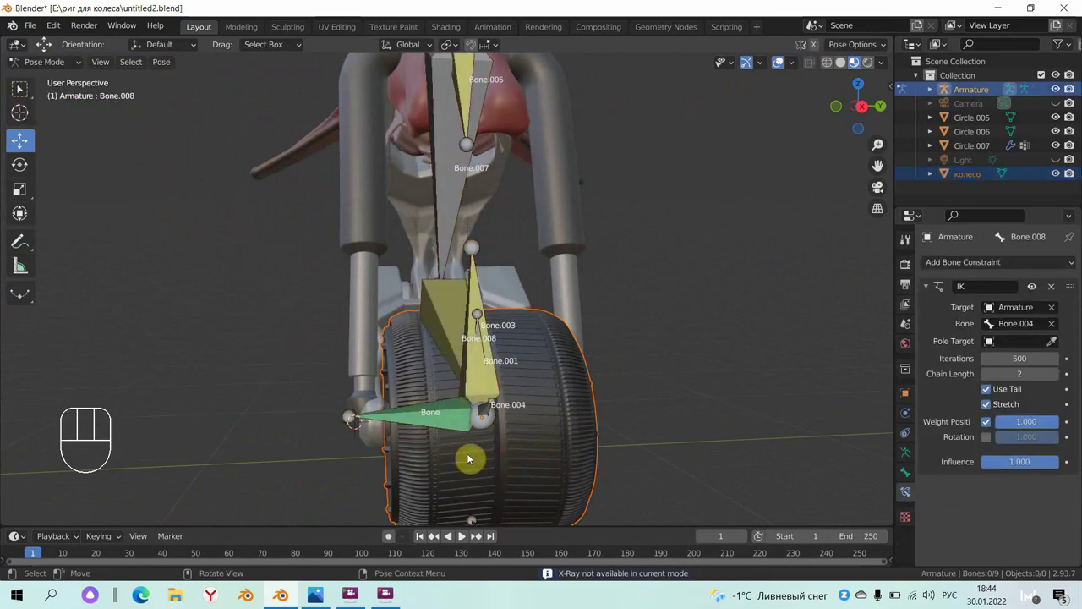
drag(446, 416, 428, 398)
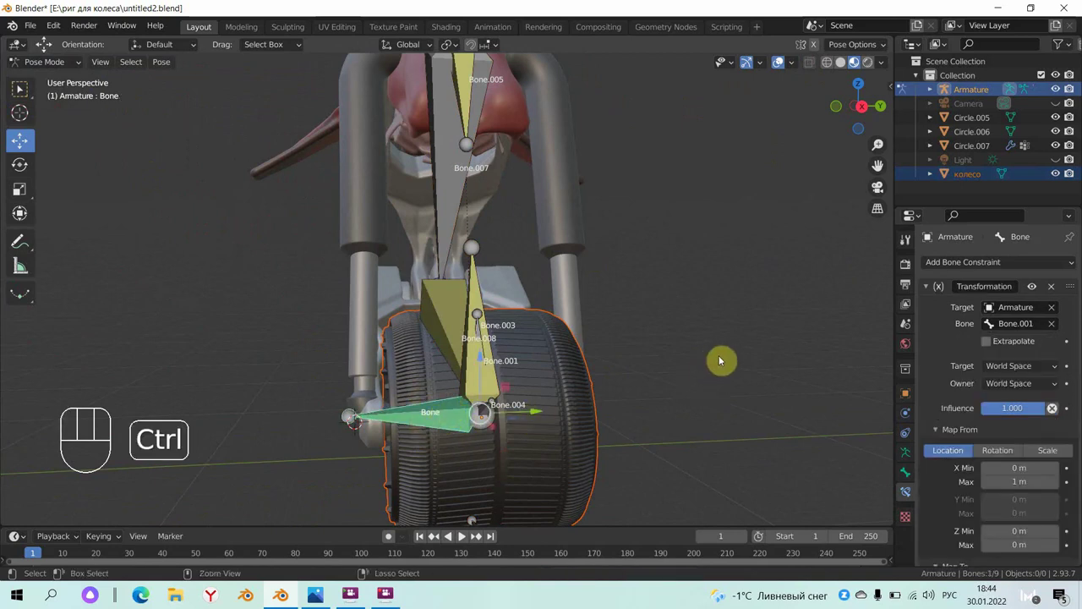
key(ctrl+p)
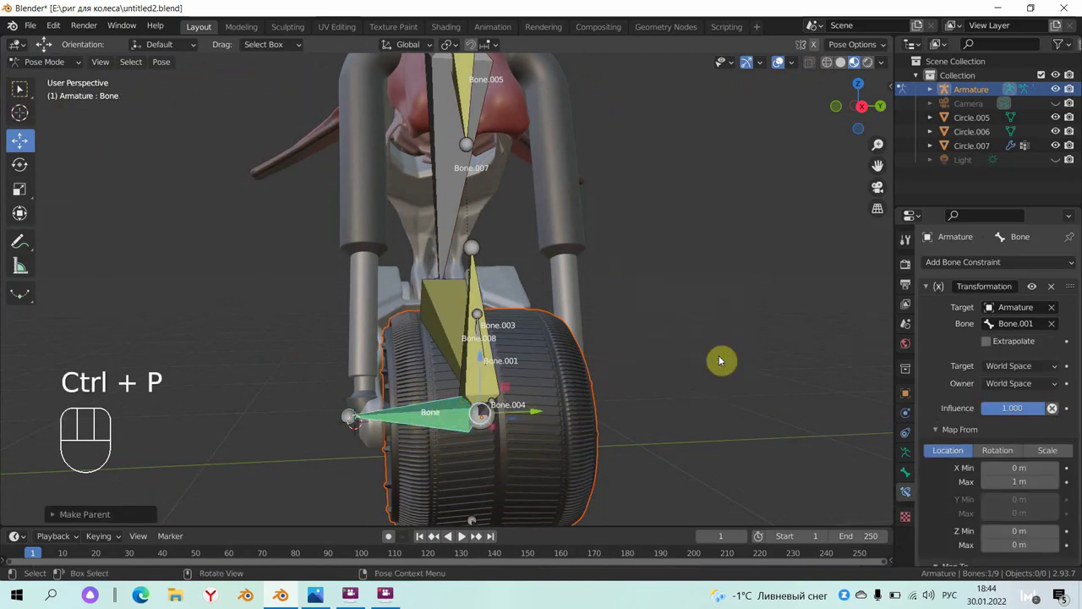
drag(649, 395, 376, 214)
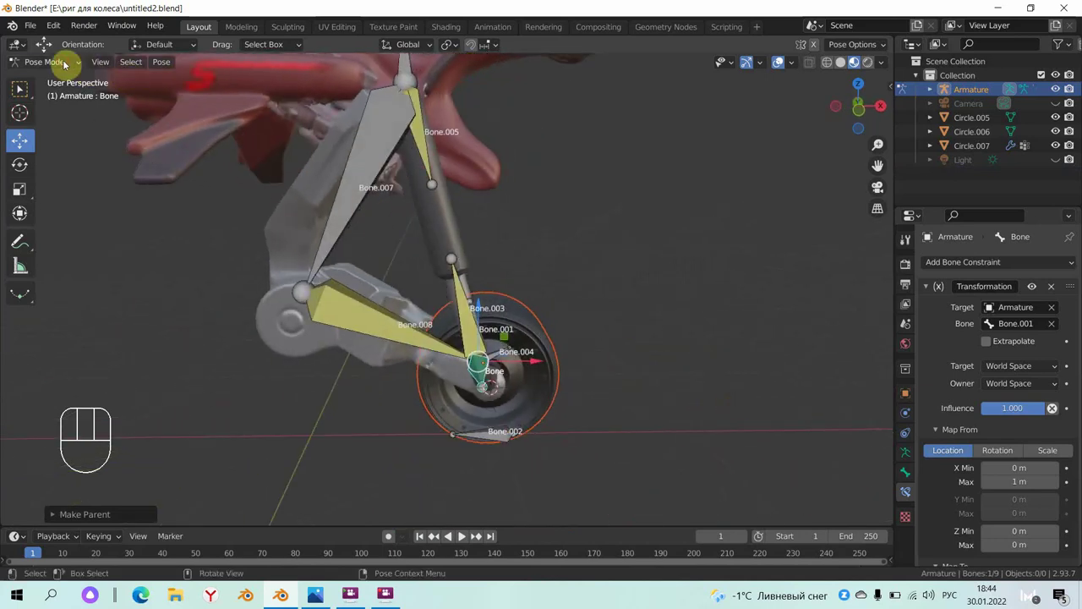
drag(71, 67, 61, 84)
- Parent the upper fork tube Circle.006 to Bone.005 and inspect the fork
click(445, 220)
drag(430, 240, 422, 149)
drag(466, 236, 455, 154)
click(456, 203)
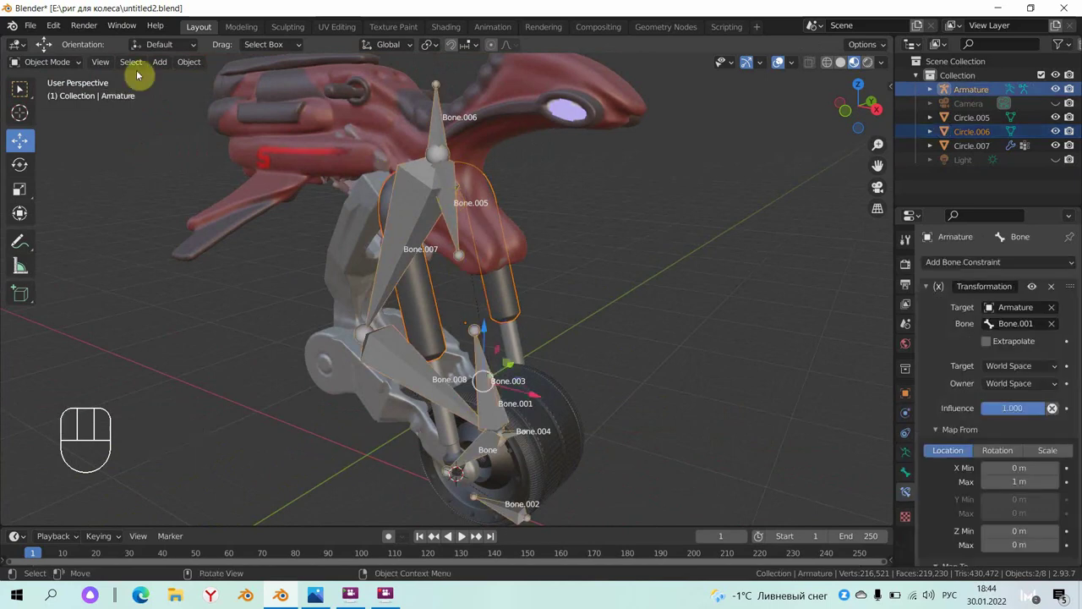
drag(57, 68, 391, 181)
drag(457, 204, 649, 211)
key(ctrl+p)
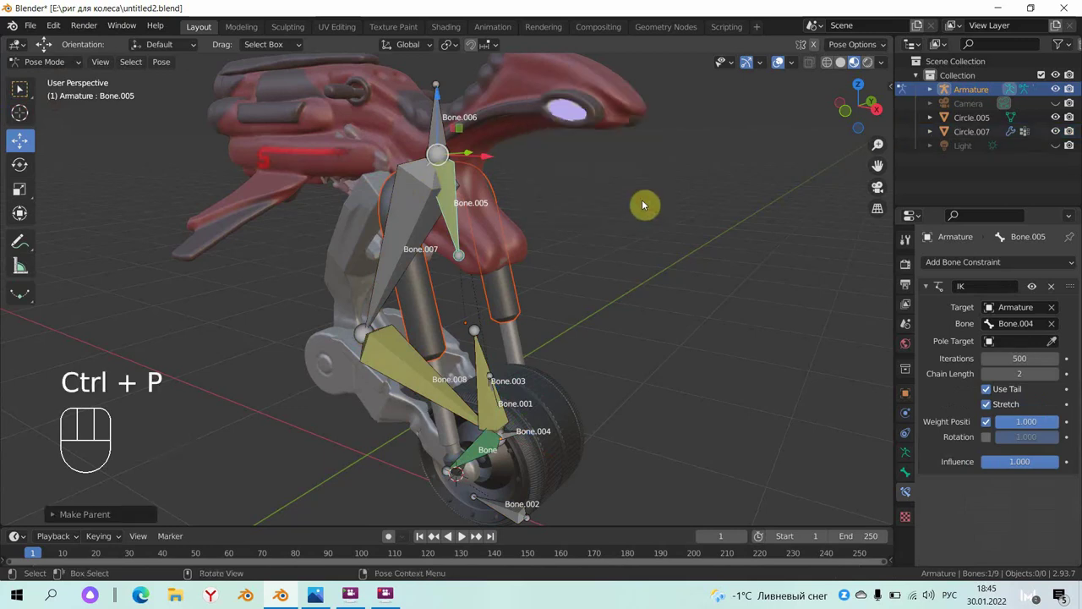
drag(634, 295, 509, 412)
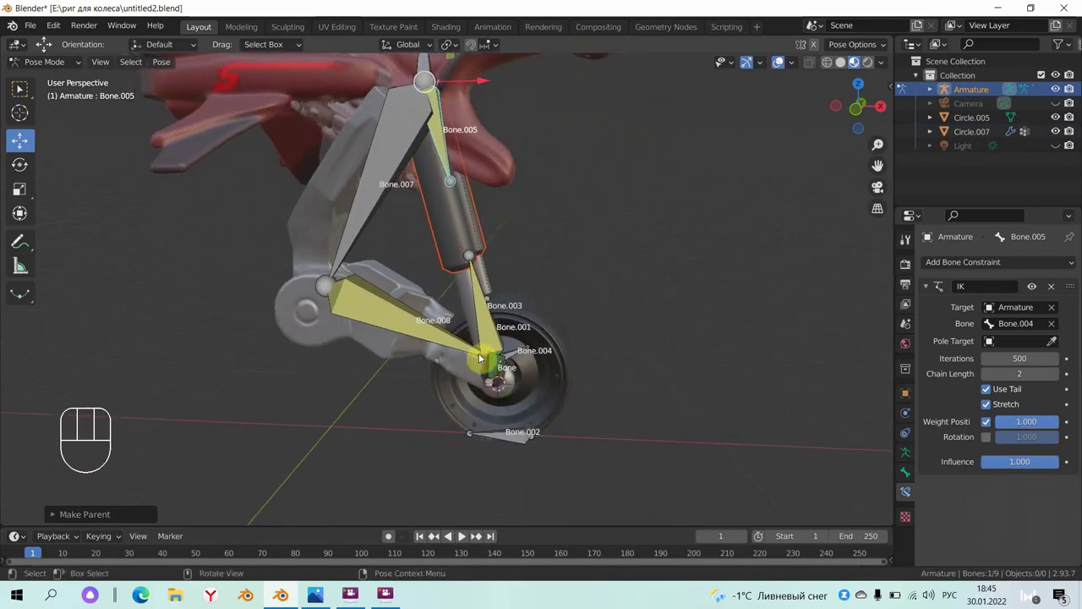
drag(473, 365, 430, 359)
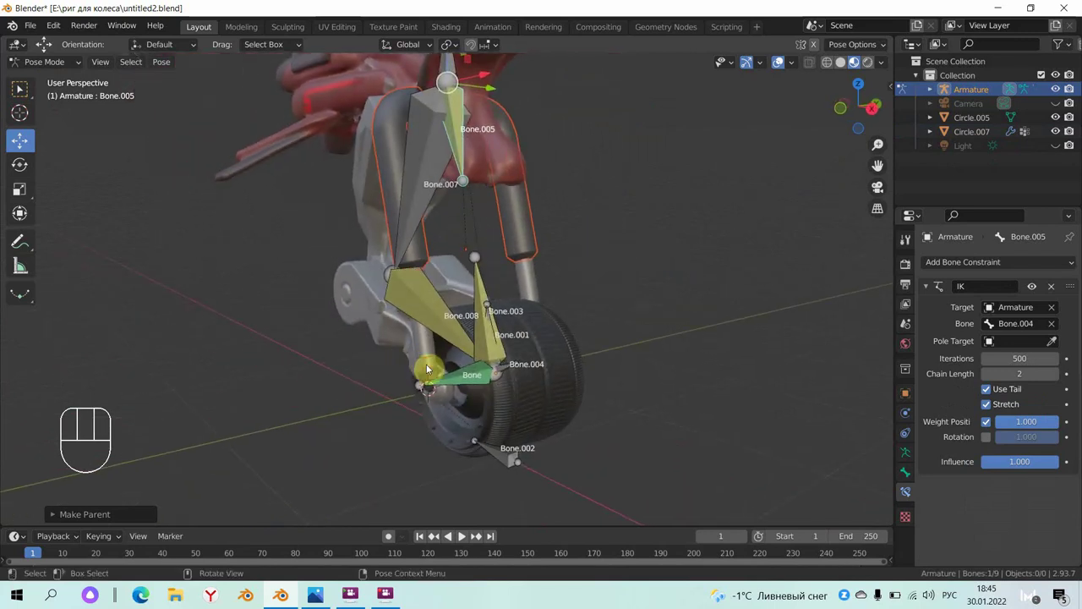
click(435, 370)
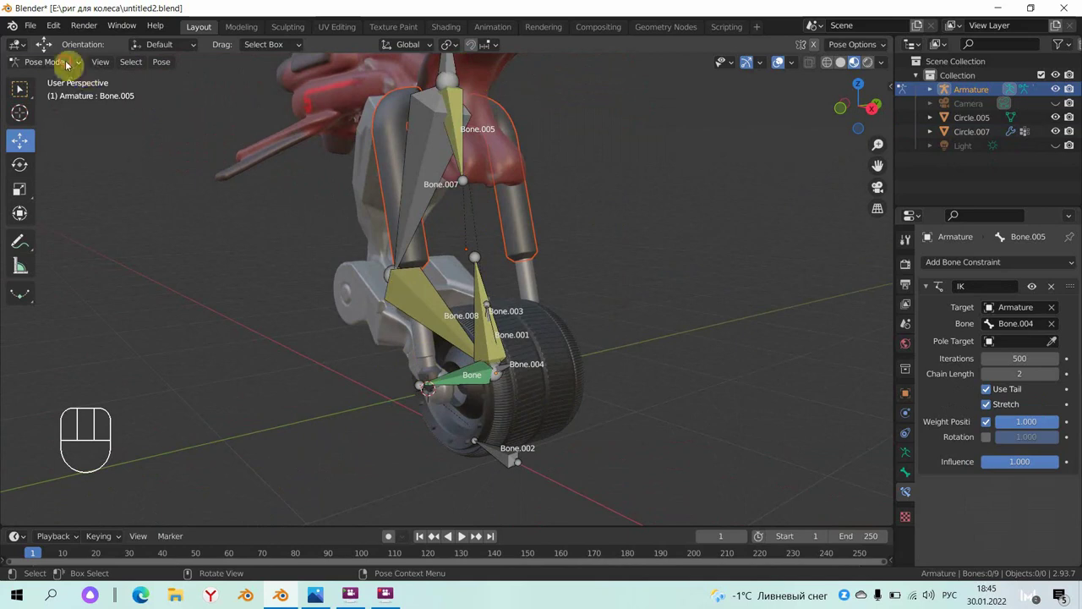
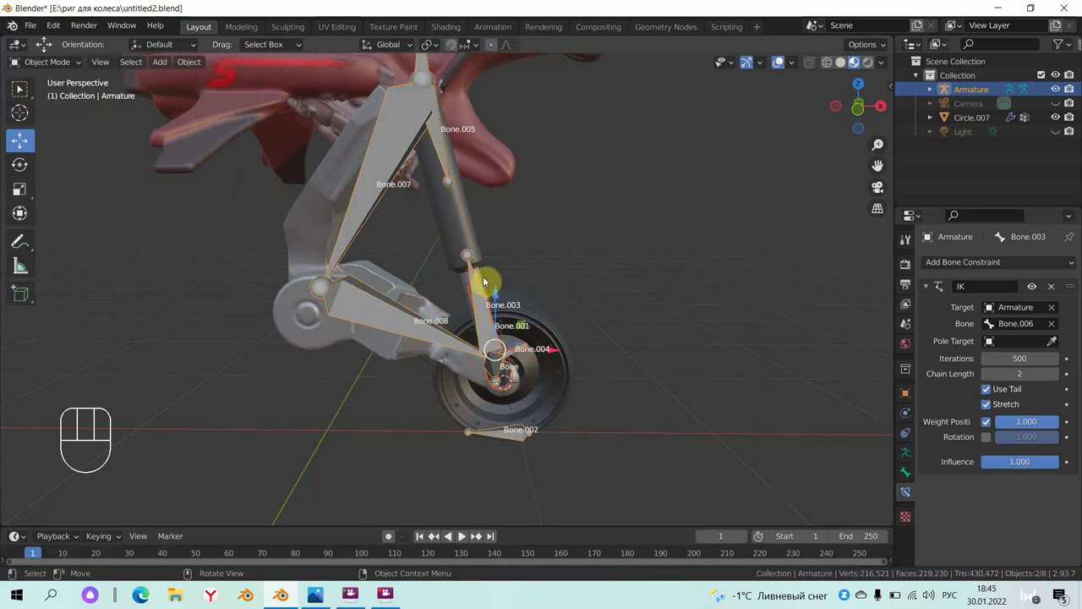
- Test-move Bone.002 in Pose Mode to see how the fork follows, then undo to rest pose
click(385, 140)
double_click(394, 144)
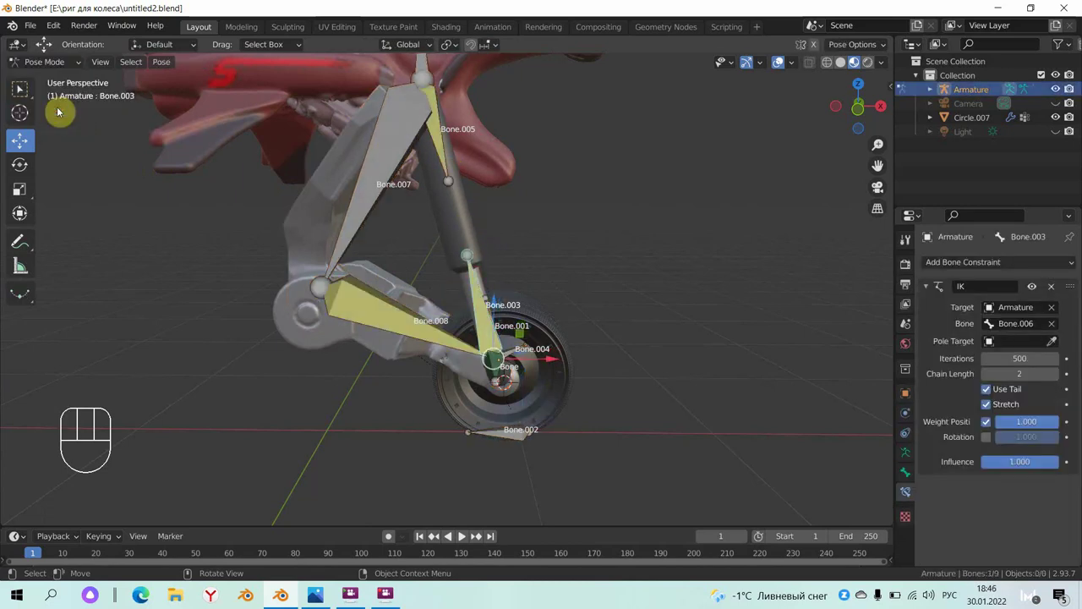
click(522, 440)
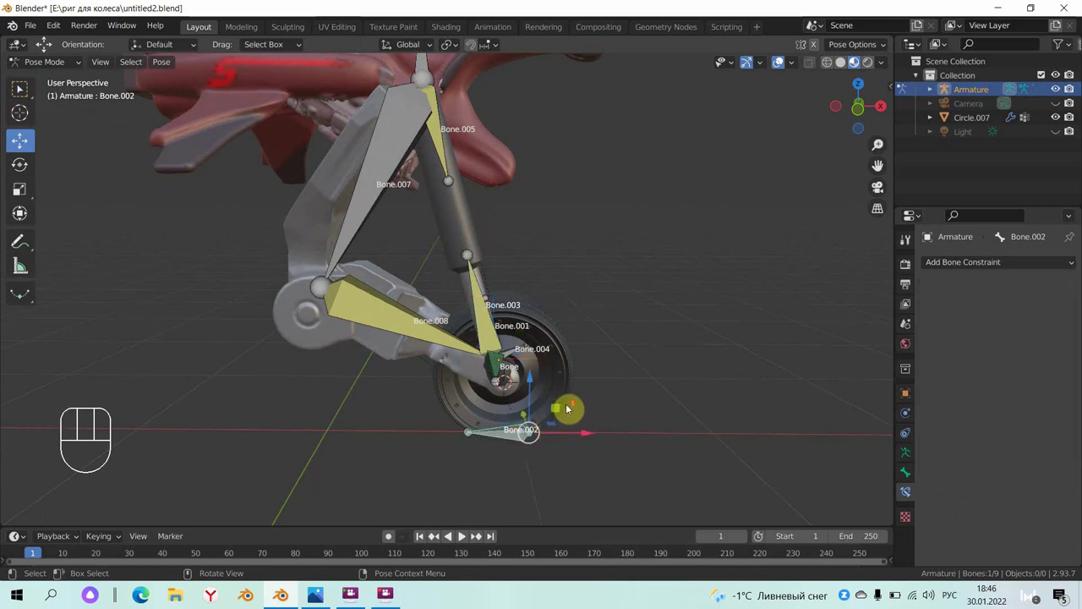
drag(571, 394, 458, 316)
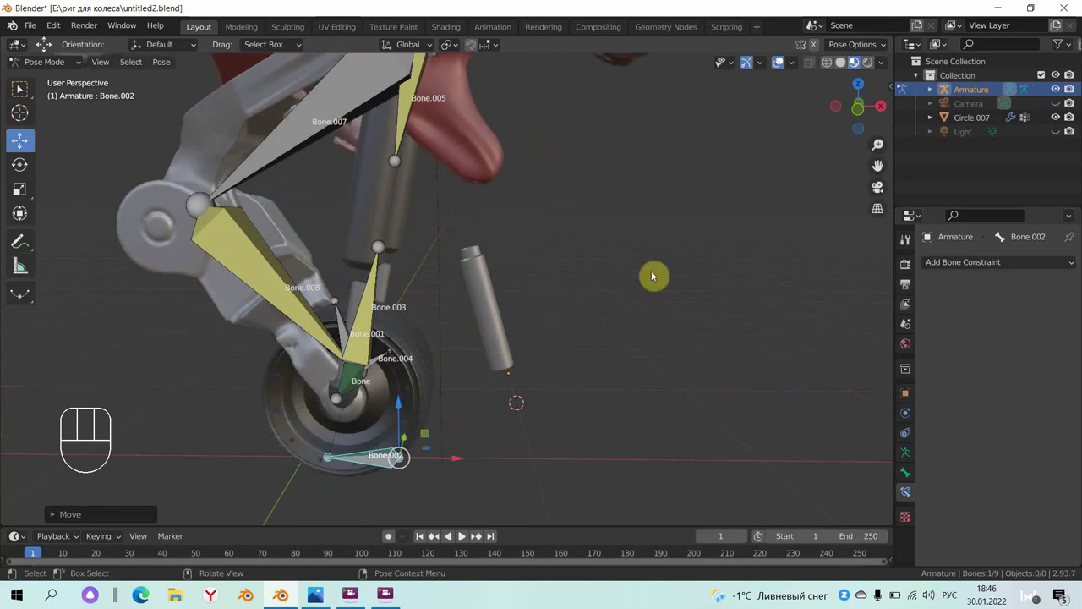
key(ctrl+z)
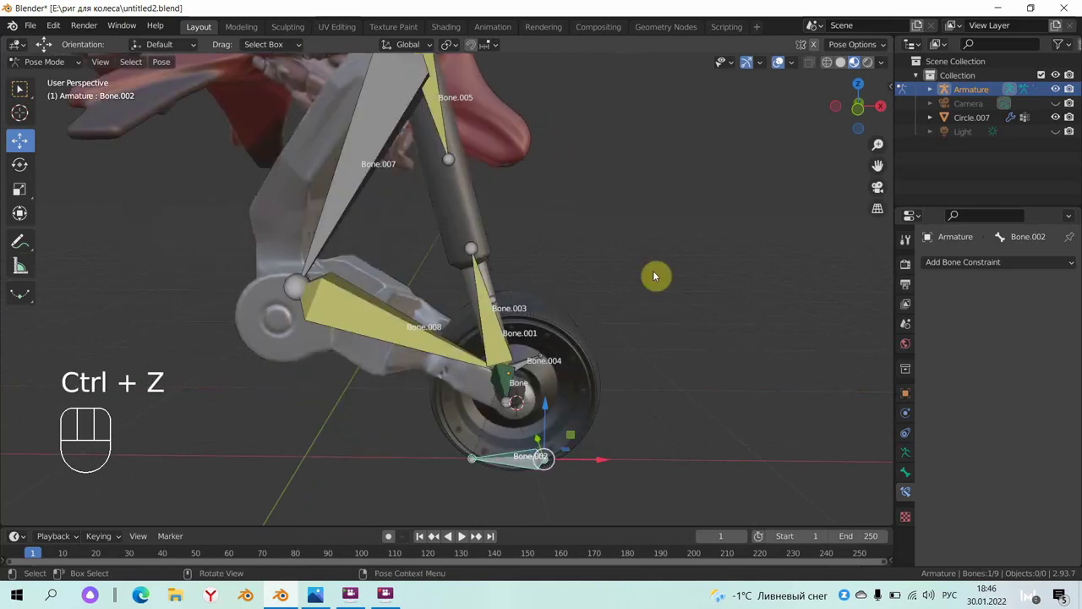
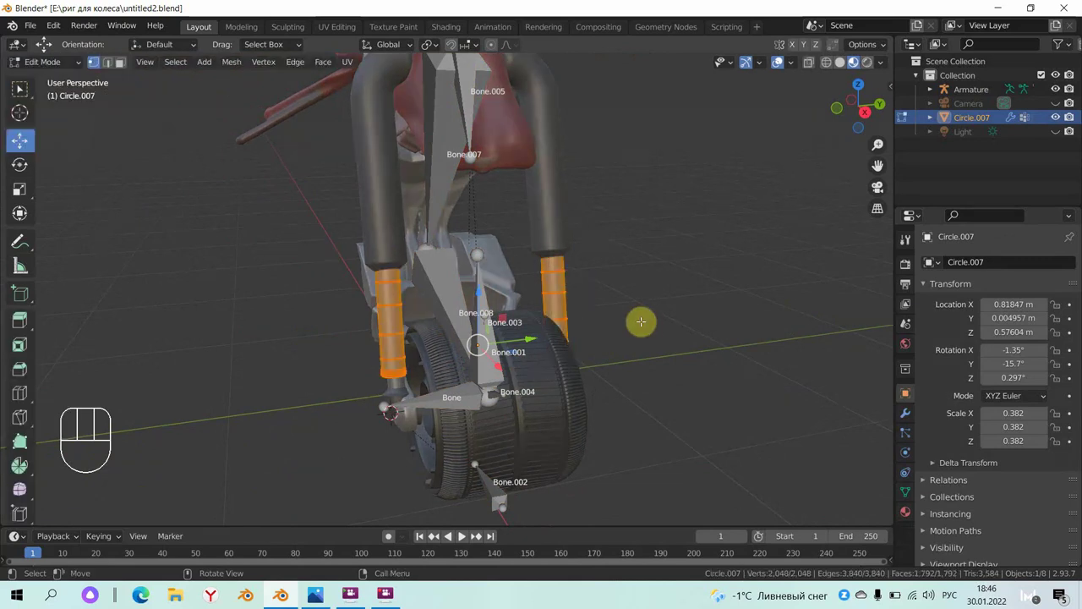
- Bind the left-behind tube Circle.007 to the armature via Ctrl+P
key(a)
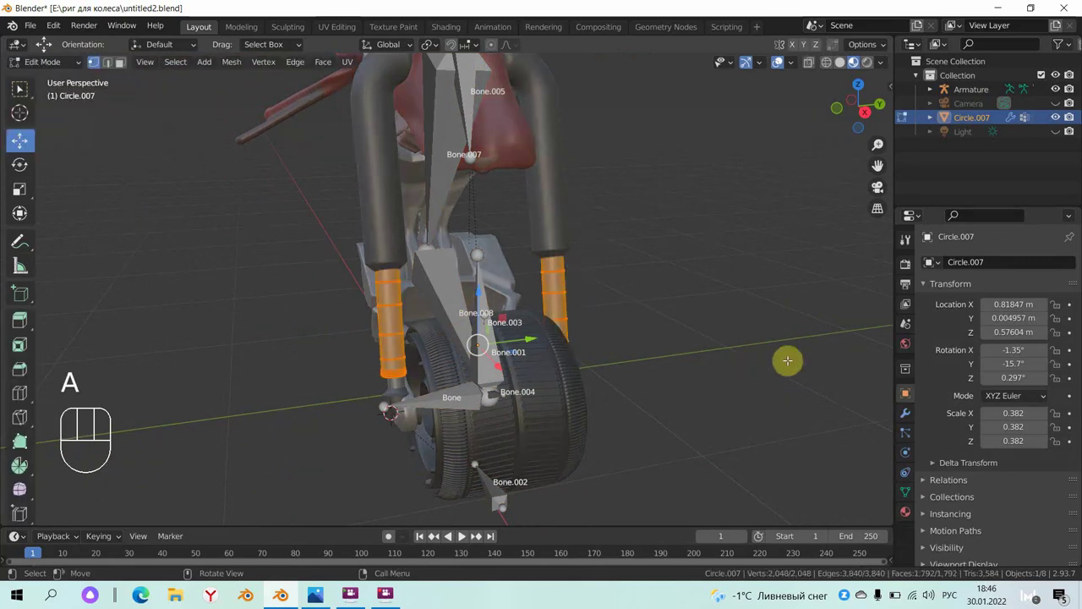
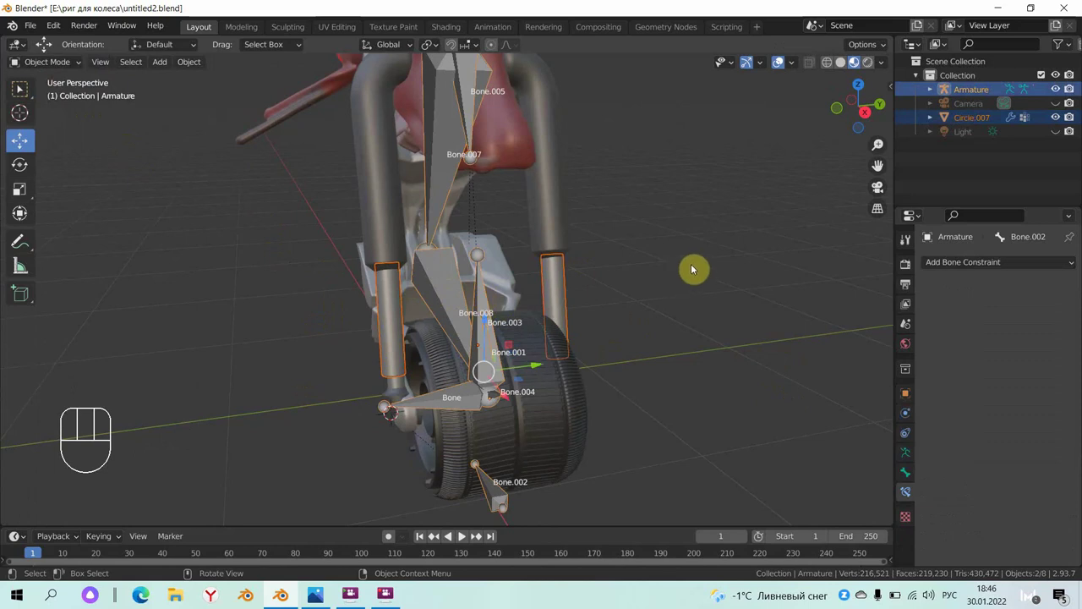
key(ctrl+p)
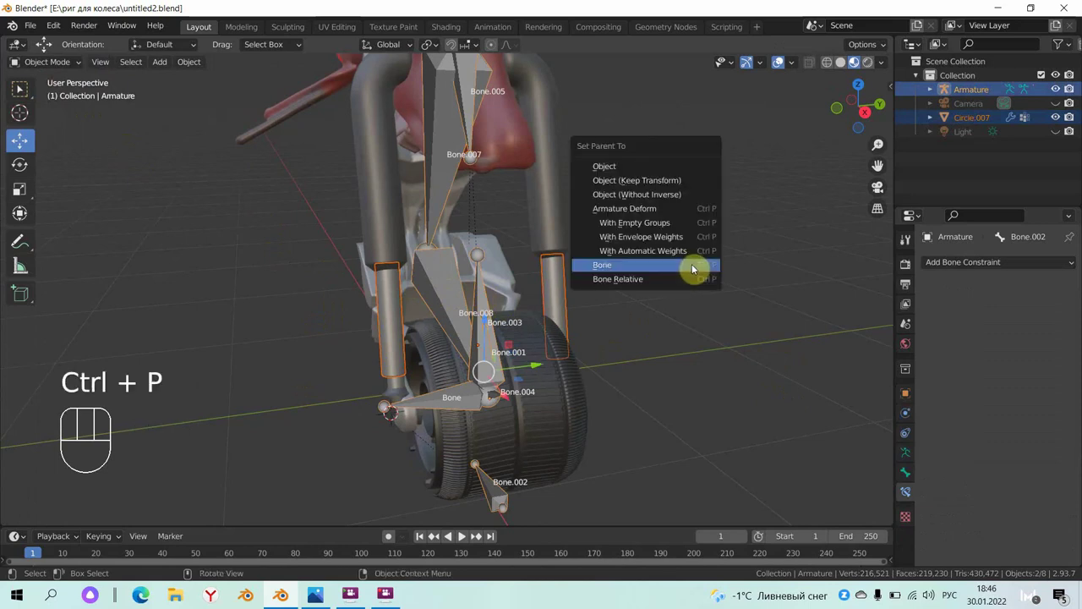
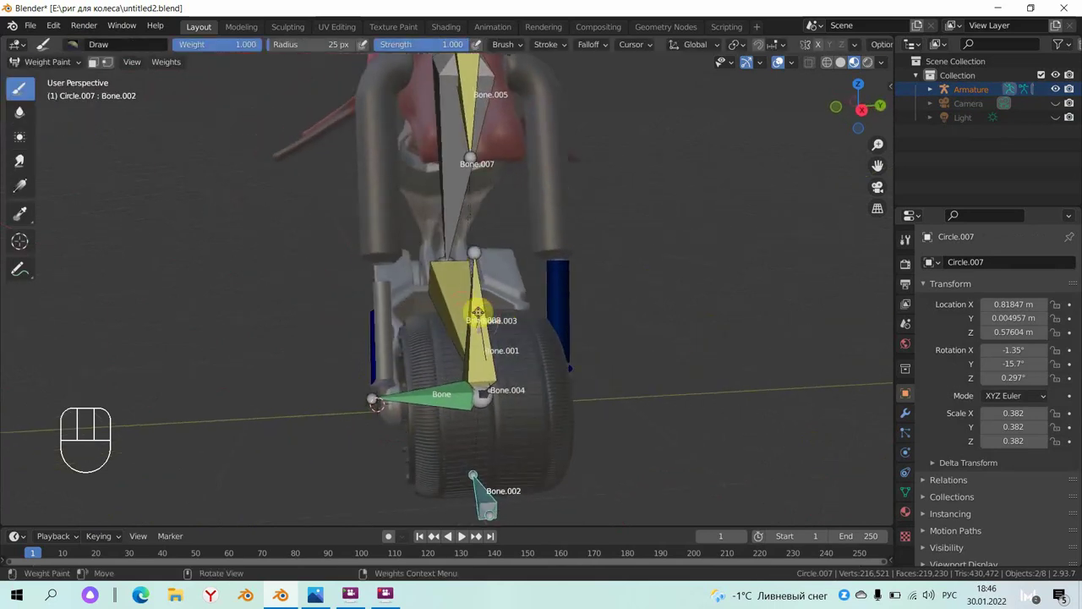
- Delete Circle.007's unneeded vertex groups, keeping only Bone.003 and Bone.005
click(914, 519)
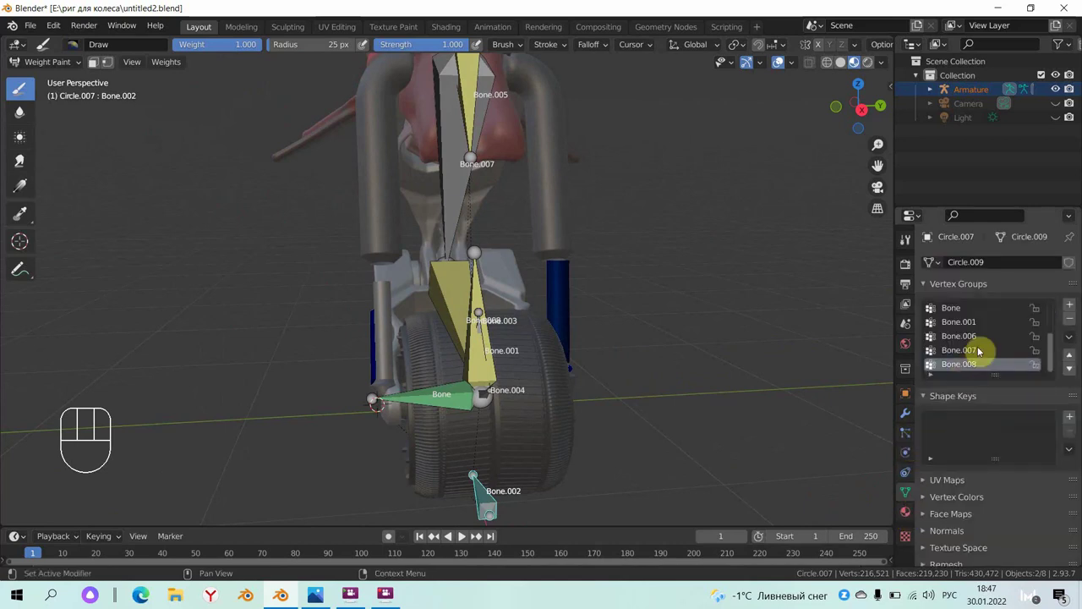
click(1078, 329)
click(1077, 329)
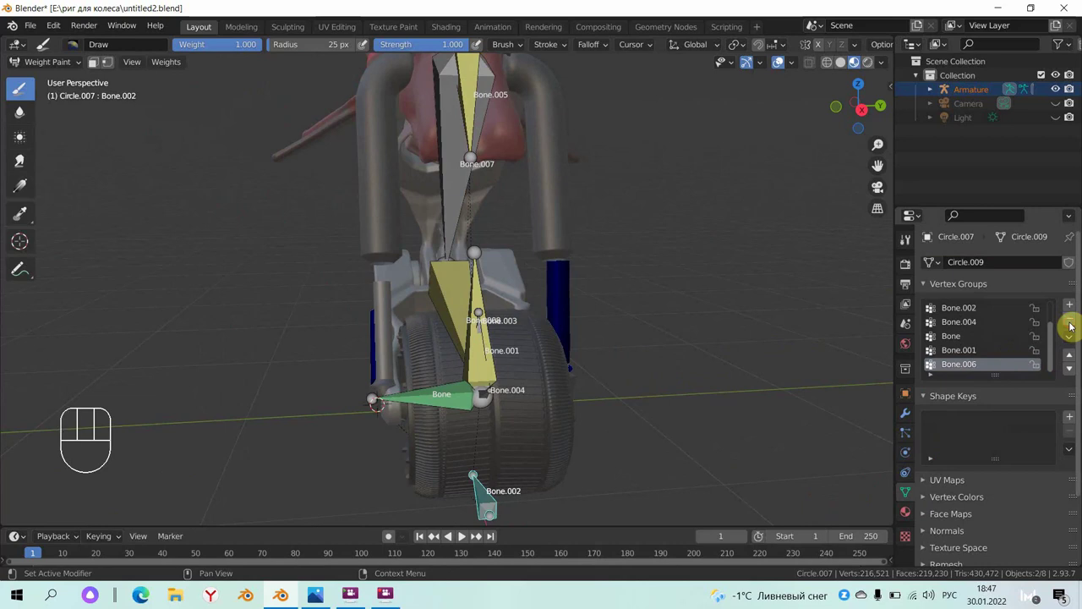
click(1077, 329)
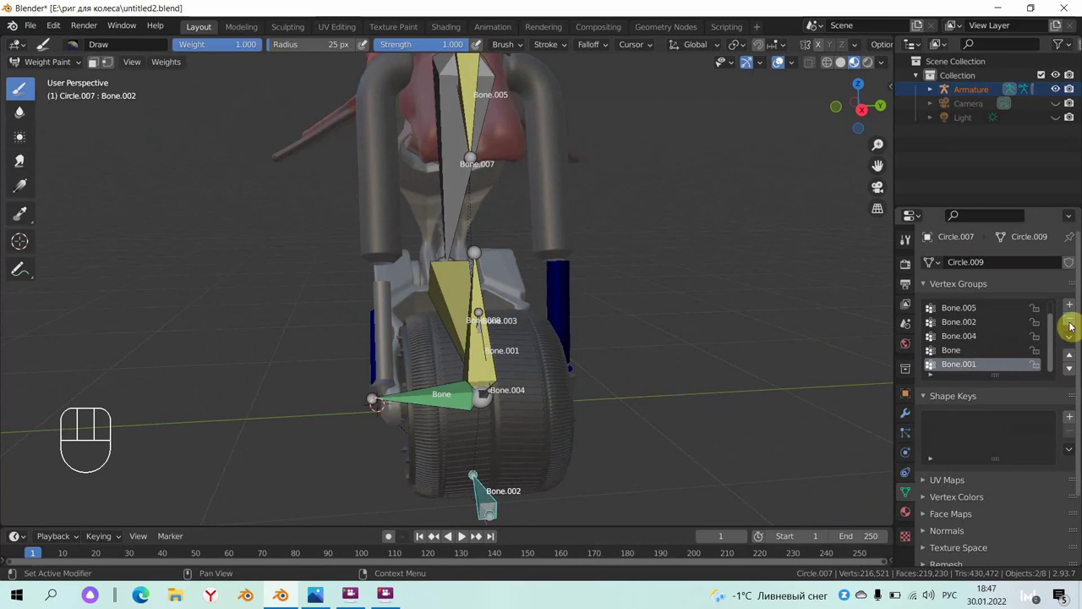
click(1079, 324)
click(1079, 325)
click(1079, 325)
click(1079, 324)
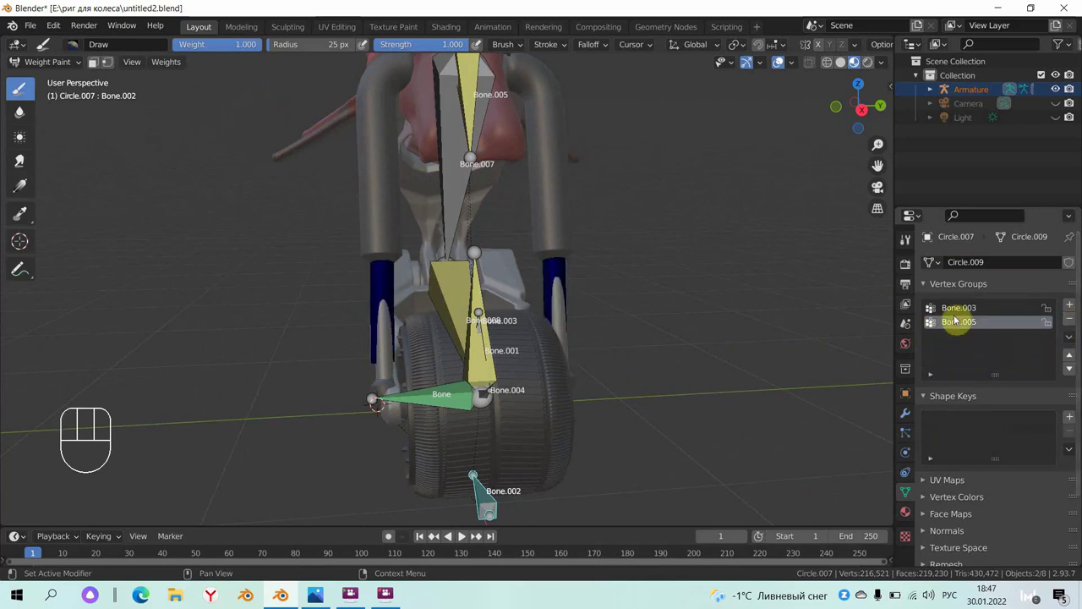
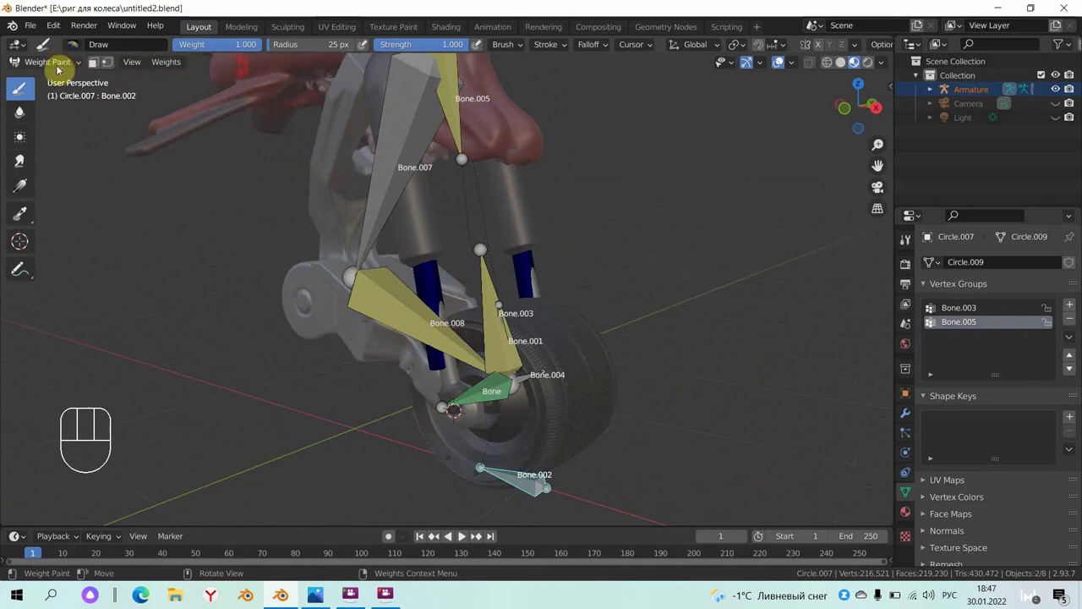
- Leave Weight Paint for Object Mode and orbit to see both fork tubes
drag(67, 70, 68, 82)
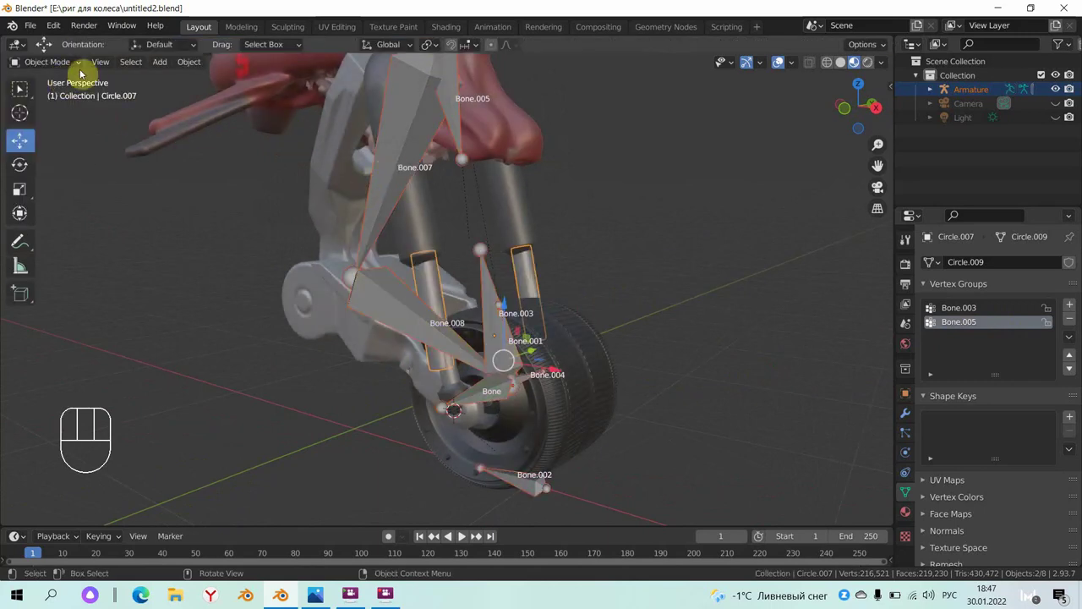
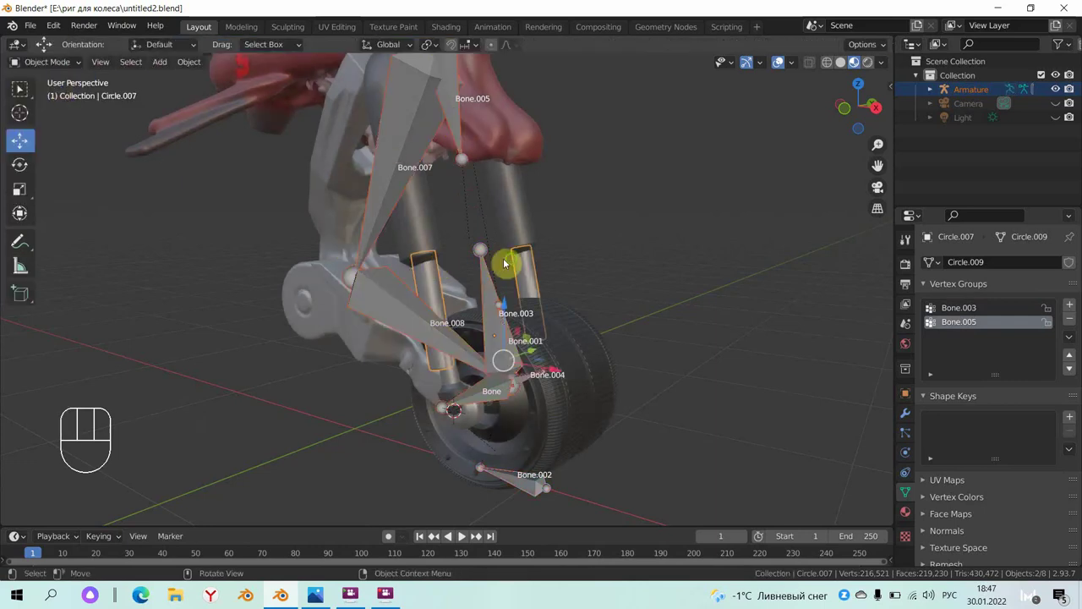
drag(546, 266, 385, 217)
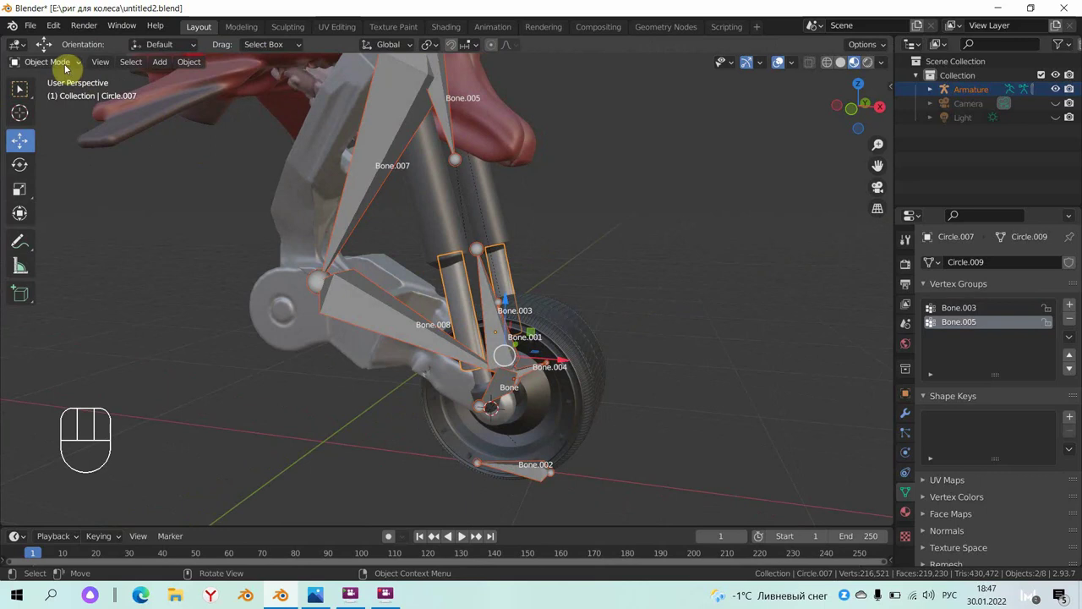
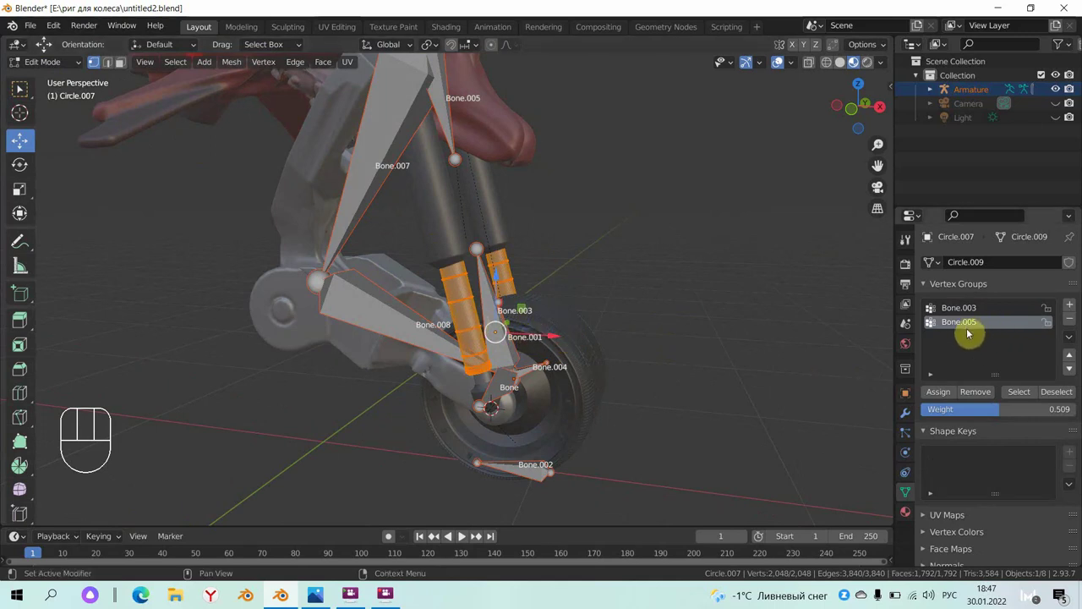
- Assign the tube's vertices to Bone.005 at weight 0.509 and make Bone.003 active
click(952, 397)
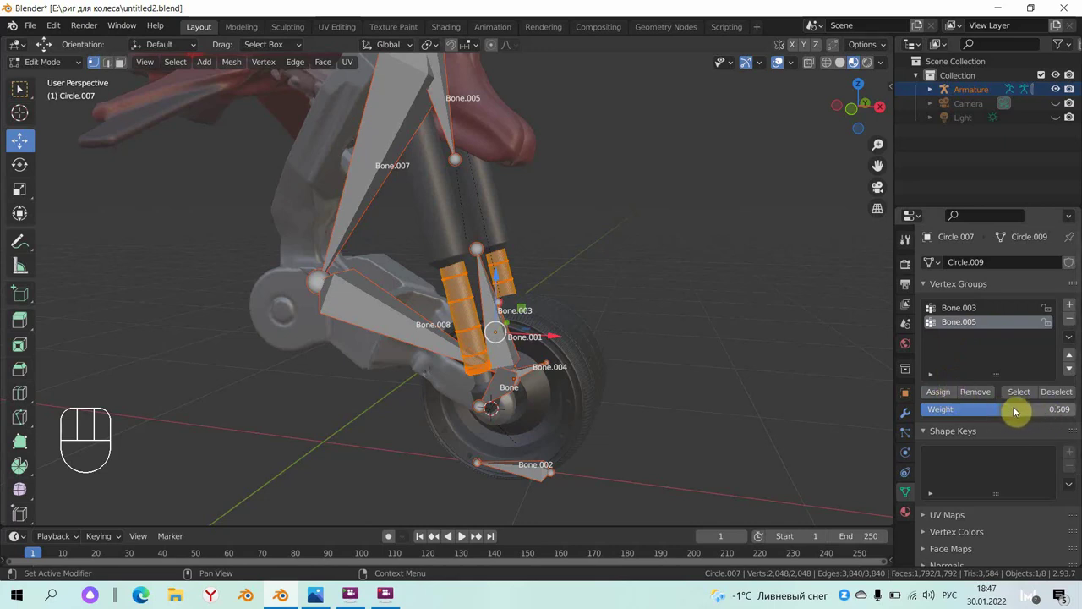
click(974, 309)
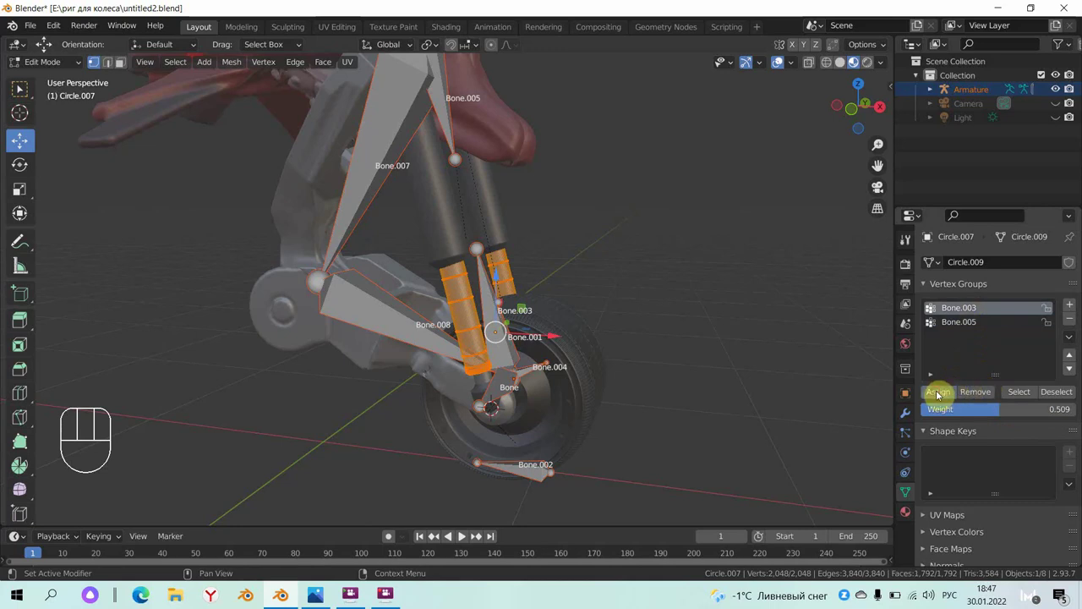
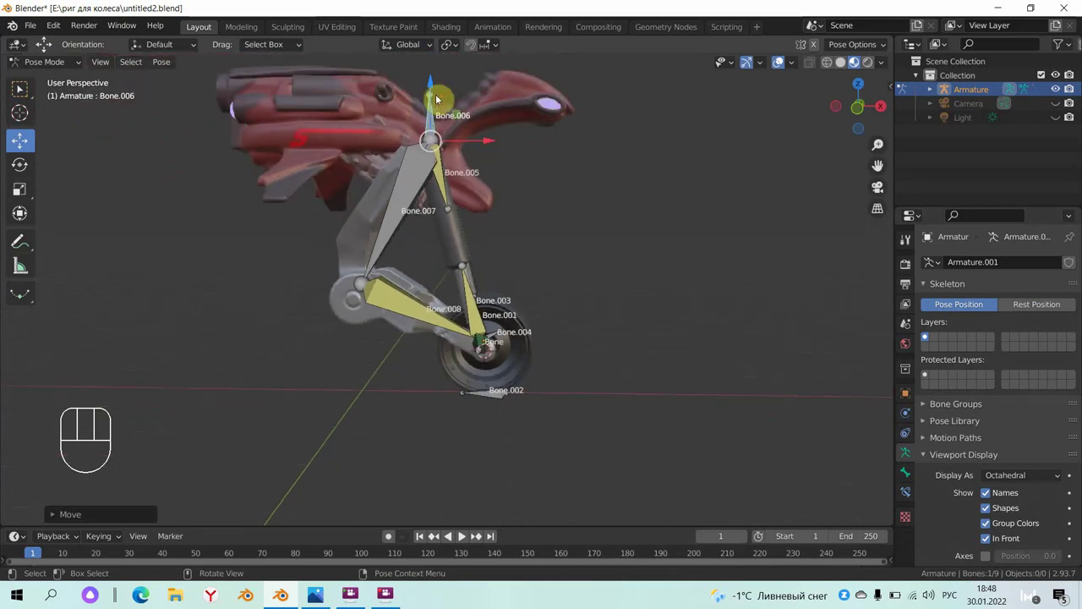
- Test-pull the handlebar bone Bone.006 and undo back to the rest pose
drag(434, 75, 439, 81)
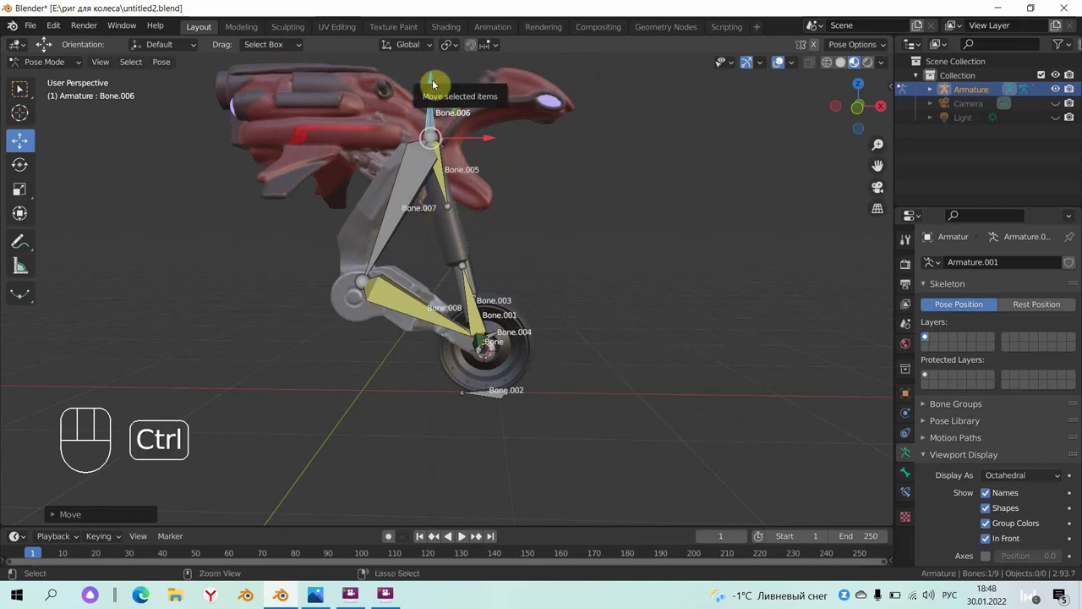
key(ctrl+z)
key(ctrl+z)
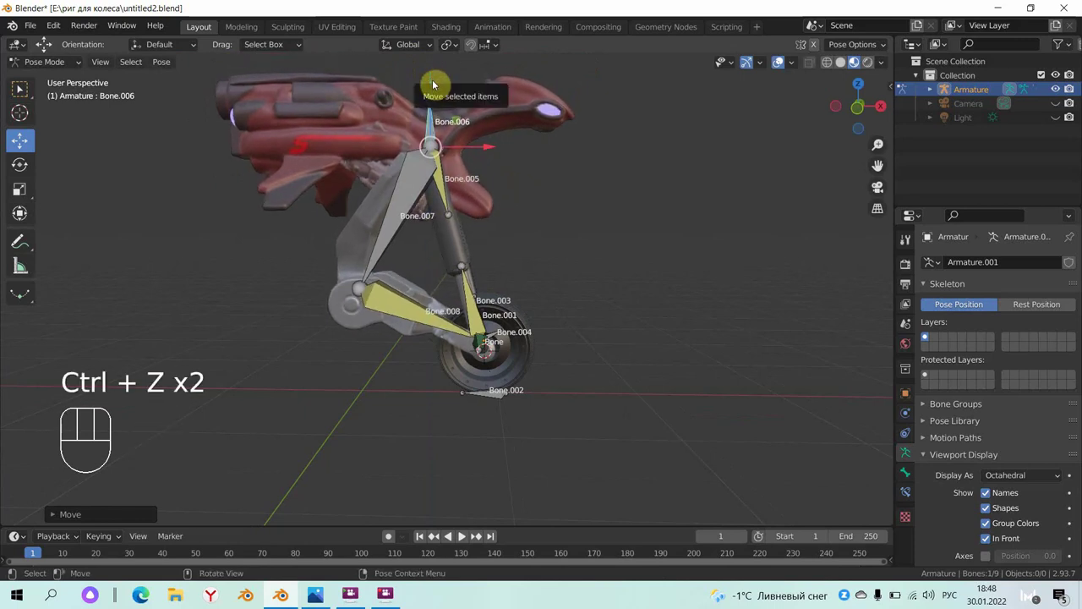
key(ctrl+z)
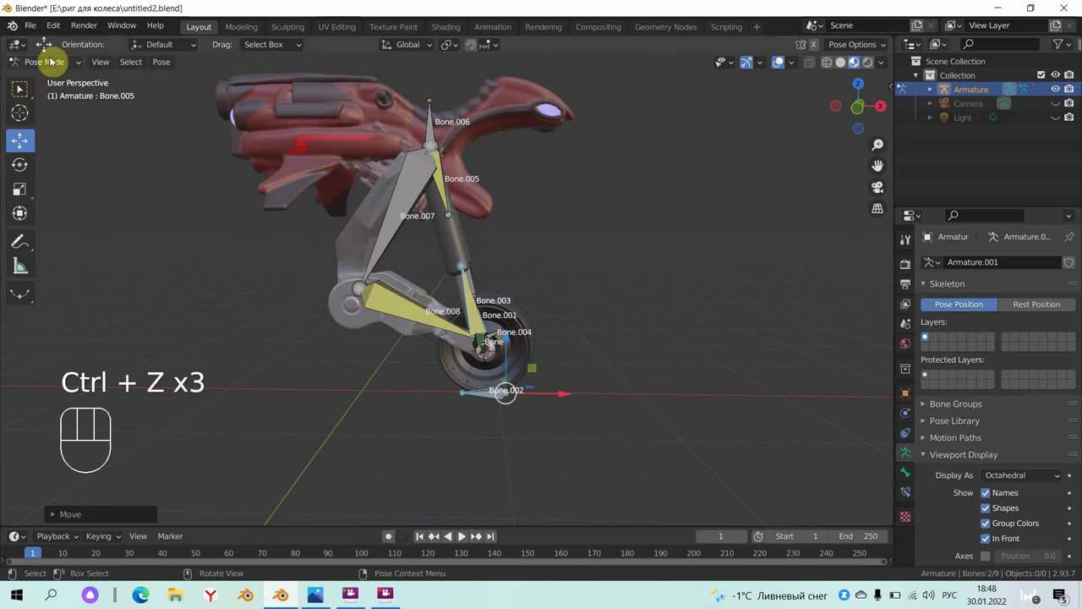
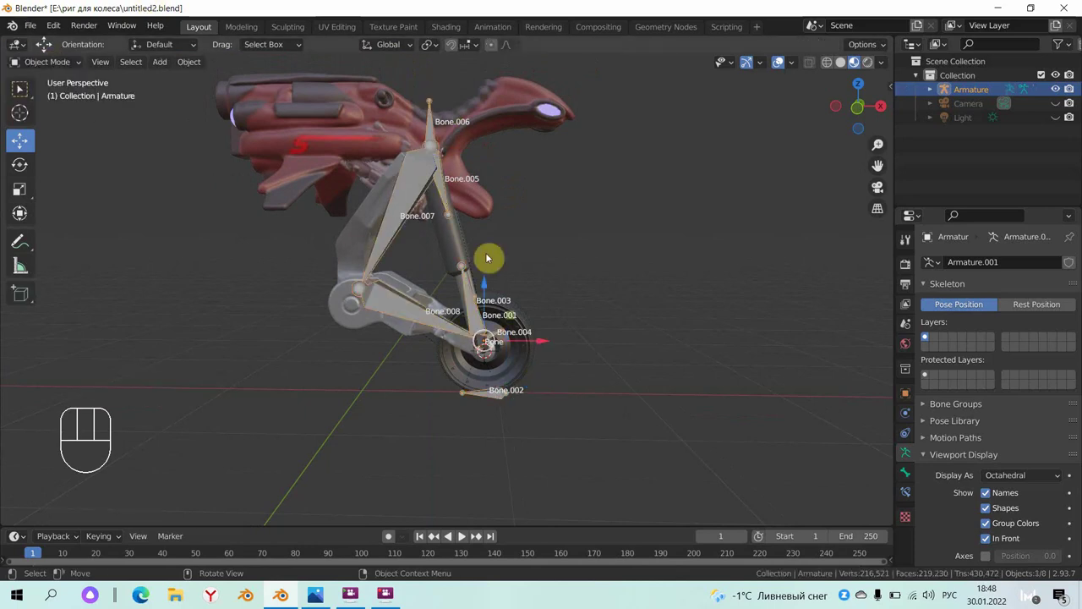
- Select the lower fork tube Circle.007 and switch it to Weight Paint mode
drag(427, 295, 404, 314)
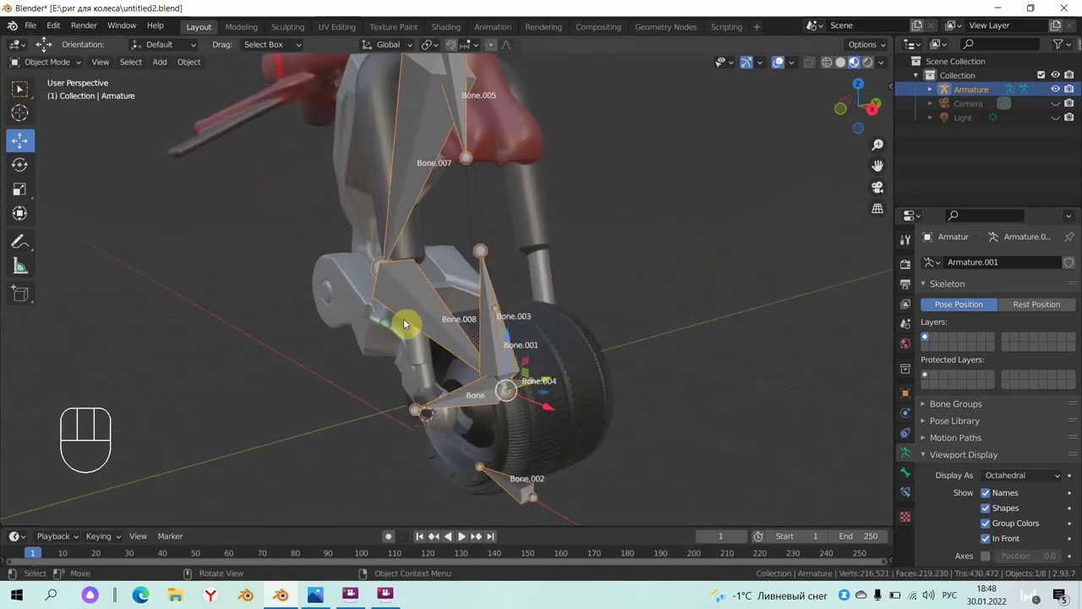
drag(366, 336, 396, 323)
drag(398, 324, 423, 347)
click(424, 347)
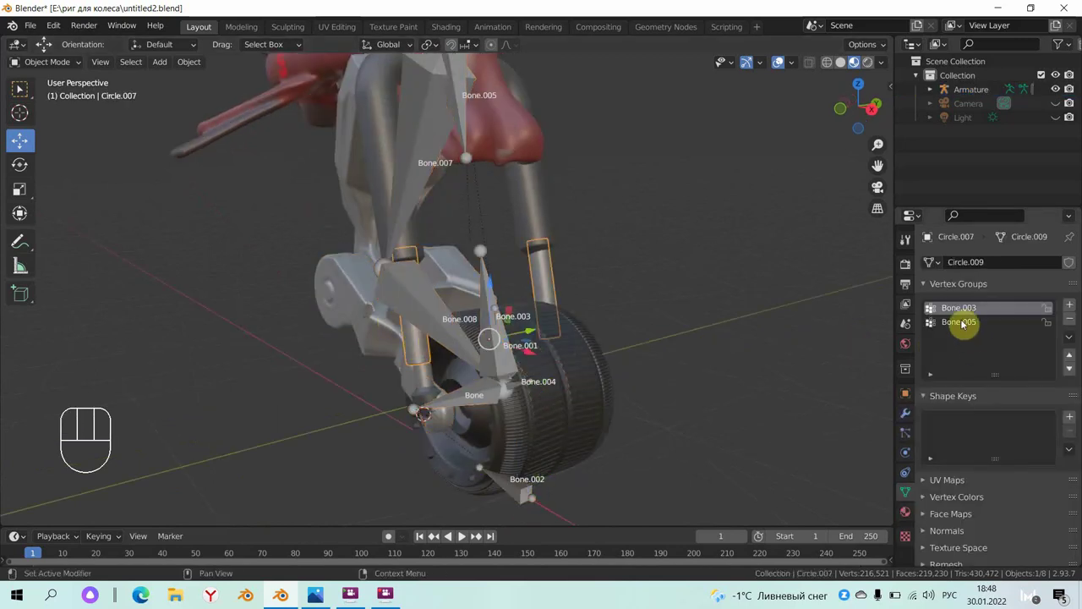
click(470, 131)
click(424, 351)
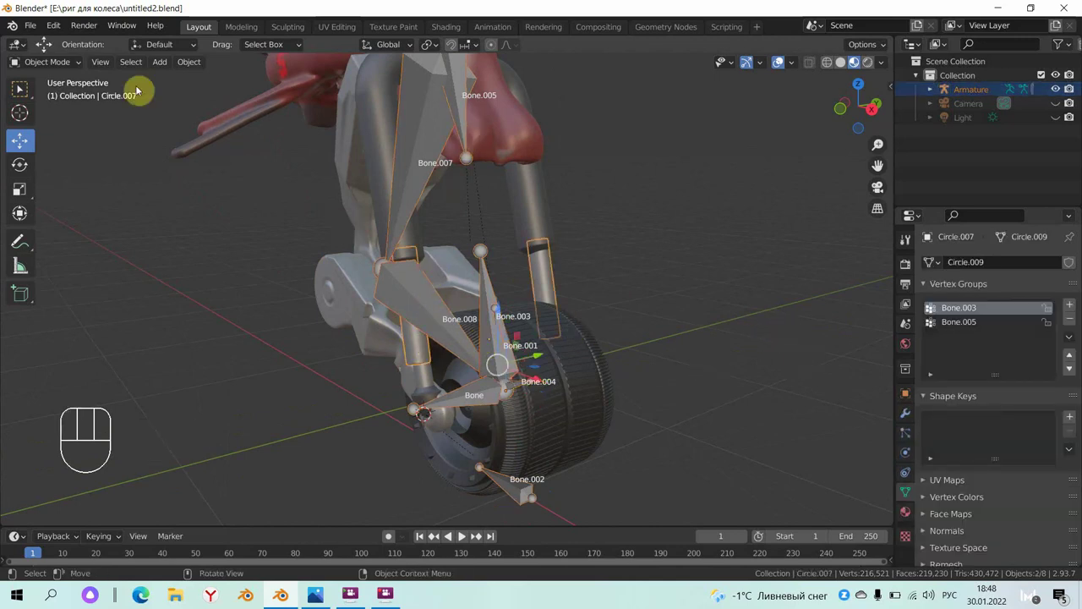
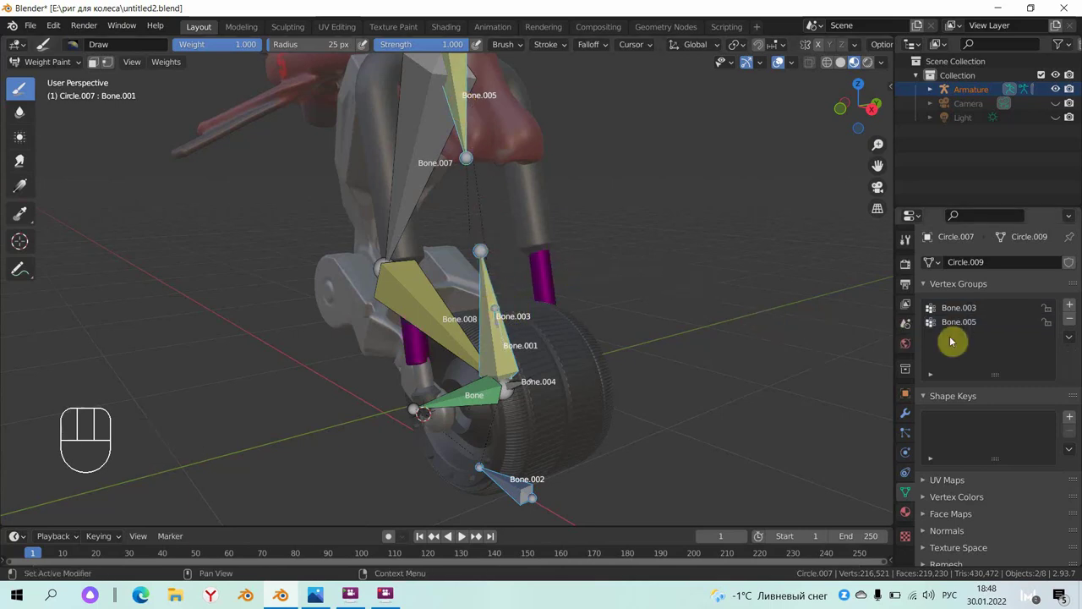
click(969, 326)
click(970, 312)
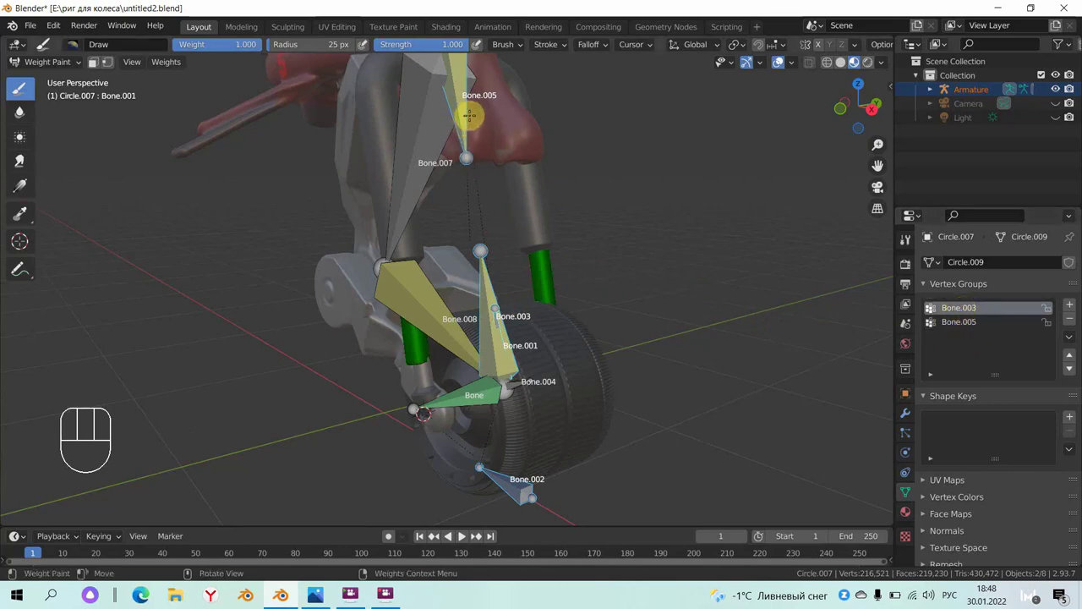
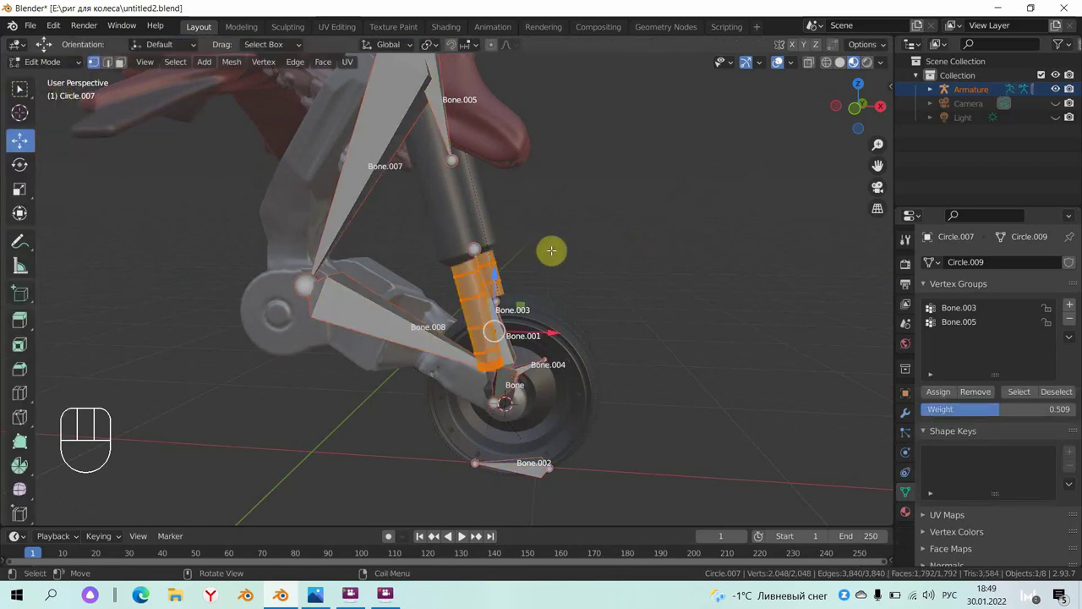
- Reselect the armature via the lower fork tube, enter Pose Mode and drag Bone.006 to compress the fork
drag(59, 64, 104, 91)
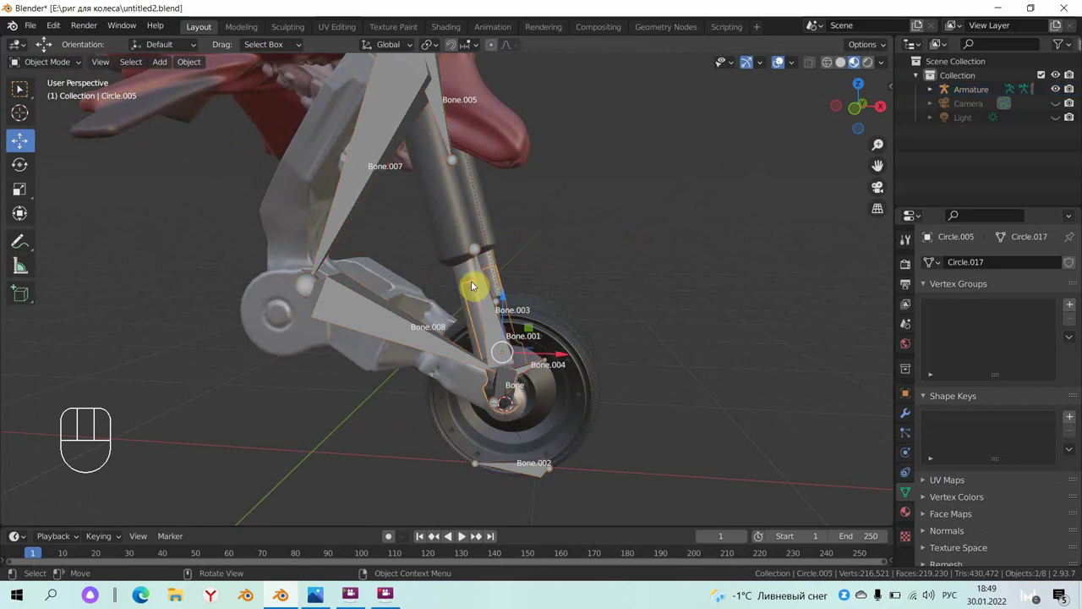
click(474, 275)
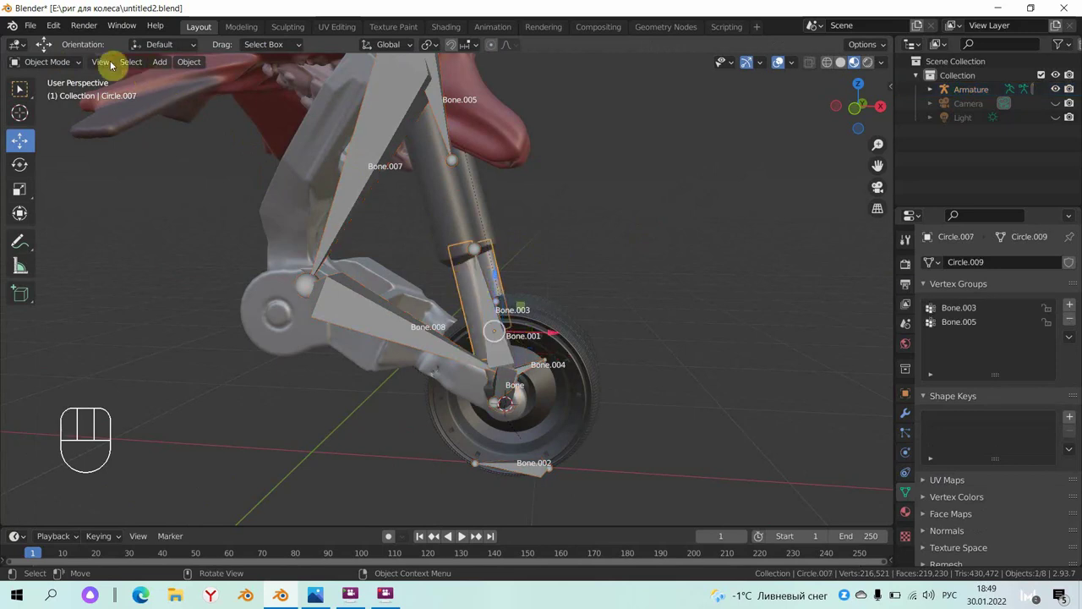
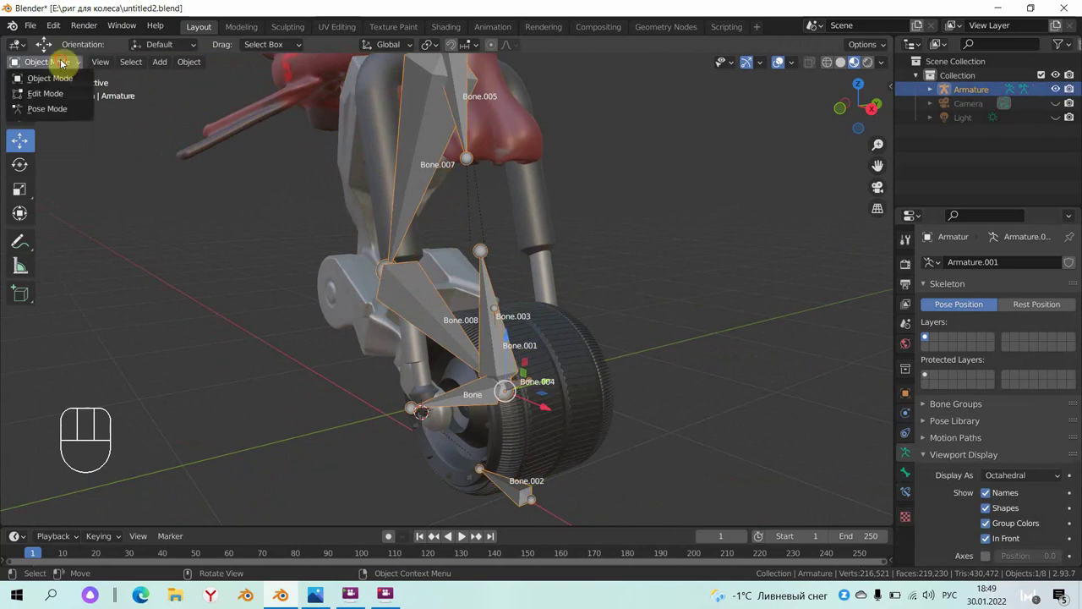
click(73, 108)
drag(555, 241, 581, 233)
- Test-move handlebar bone Bone.006 with G, confirm it, then undo the move
click(432, 103)
key(g)
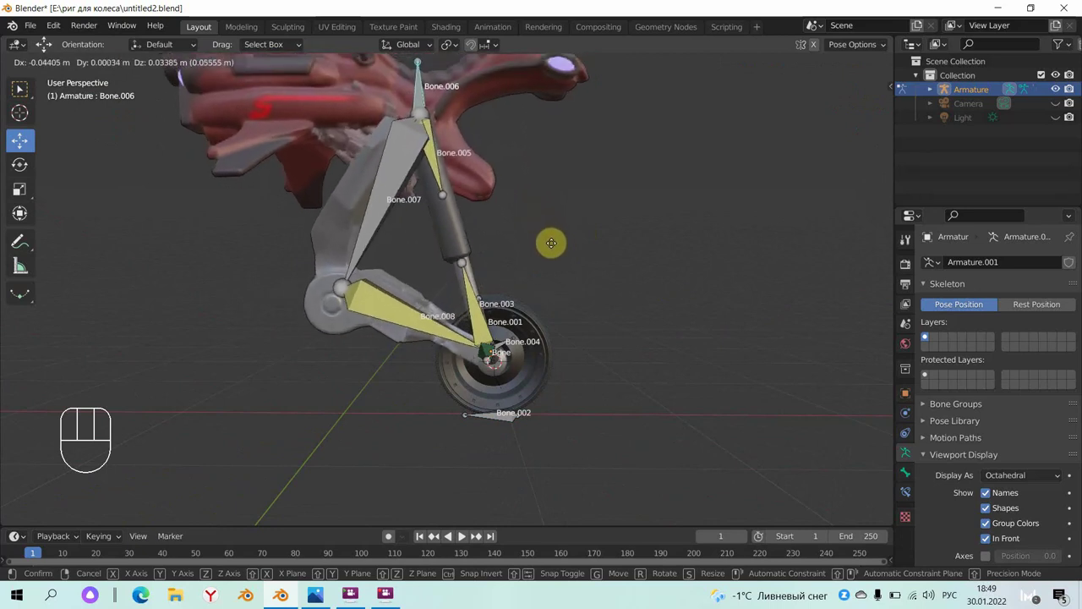
click(569, 272)
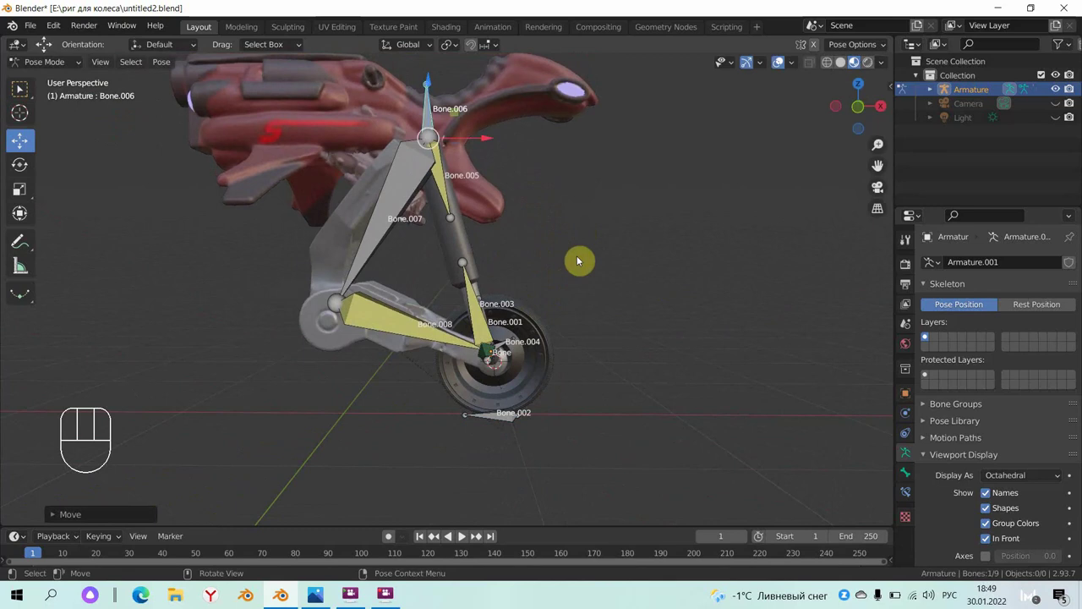
key(ctrl+z)
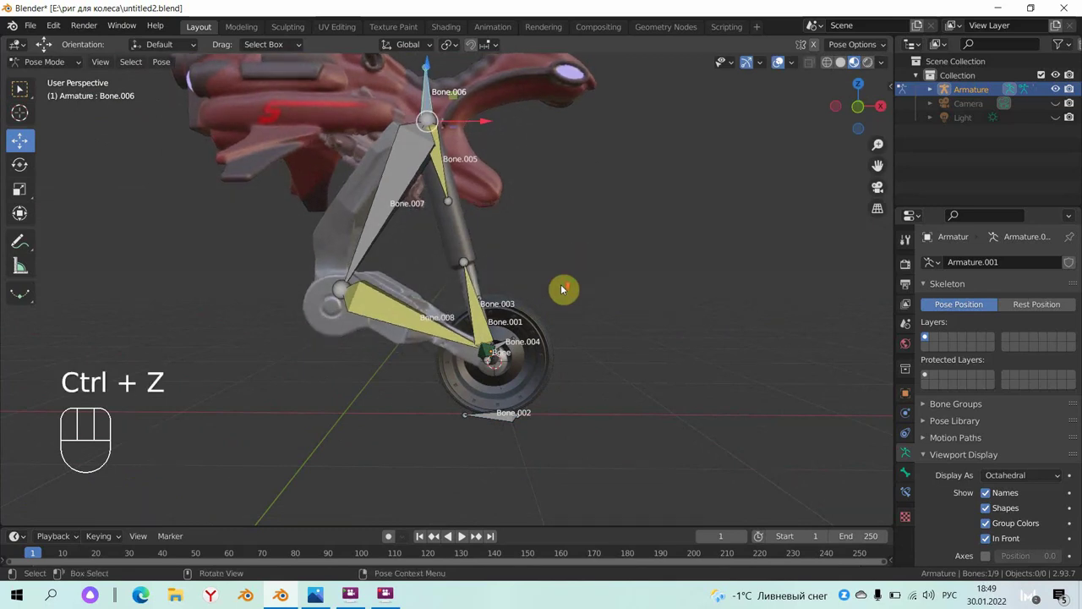
- Zoom and orbit around the fork and wheel to inspect how they followed
drag(492, 311, 428, 311)
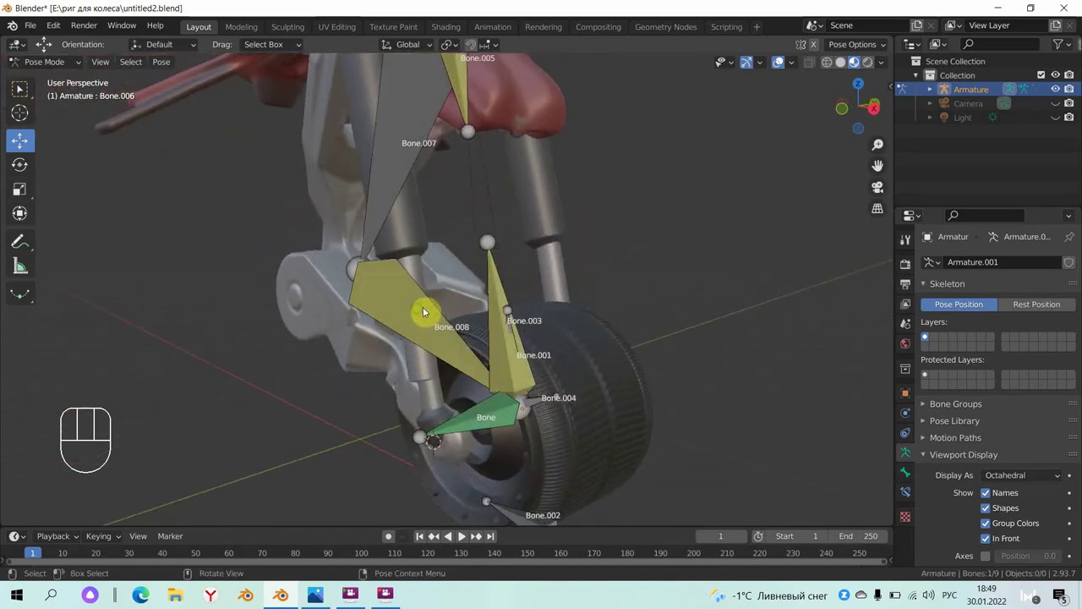
drag(413, 314, 379, 314)
click(379, 315)
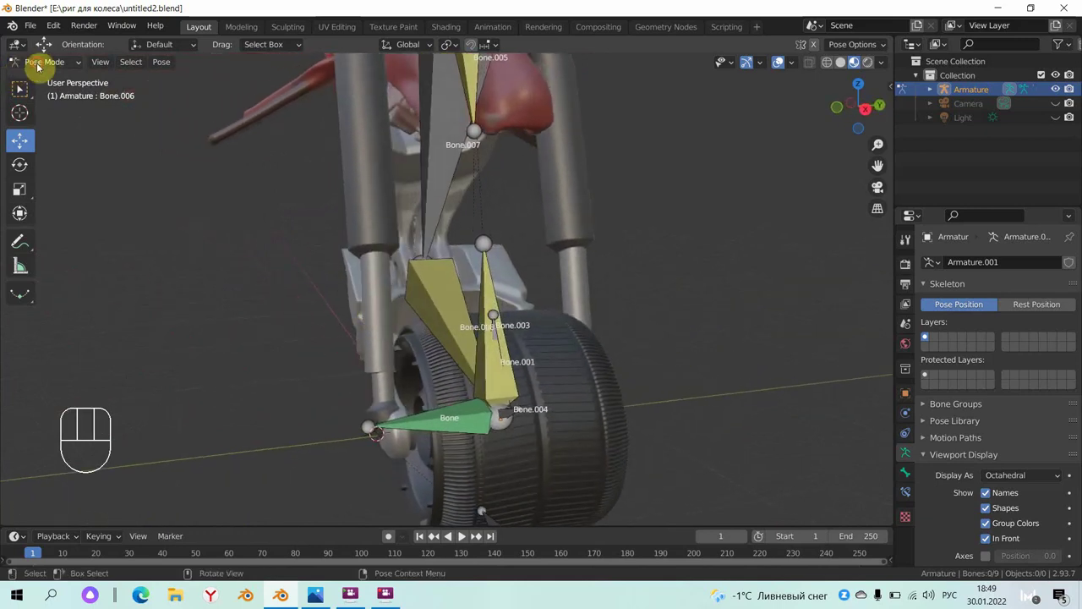
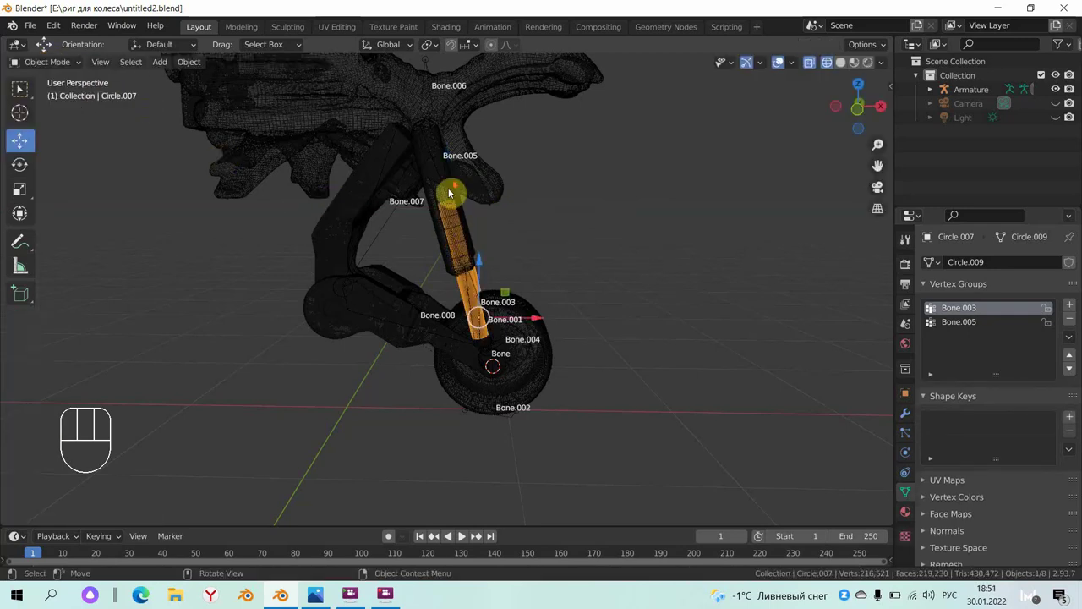
- Orbit the view around the motorcycle to inspect the shaded fork tubes and wheel
drag(443, 167, 502, 181)
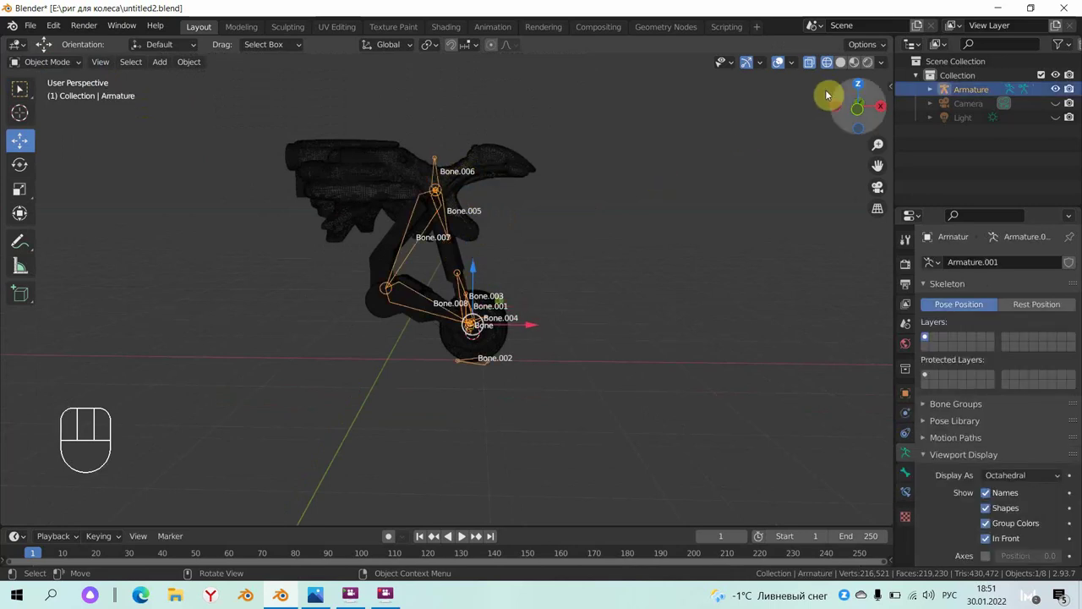
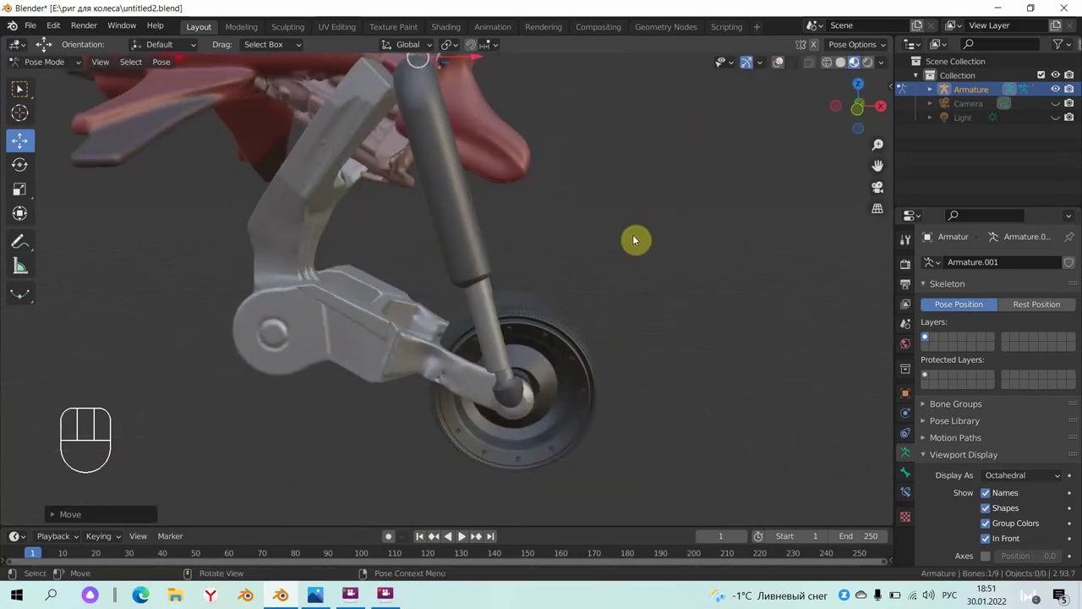
- Test-move the selected bone twice, orbit to watch the fork tilt, then undo the moves
key(g)
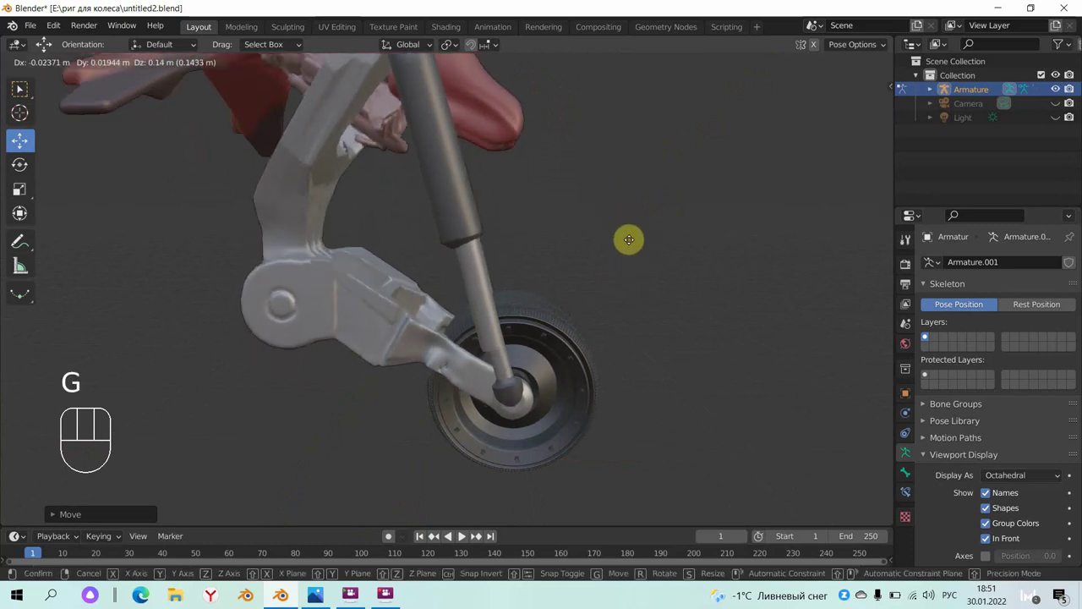
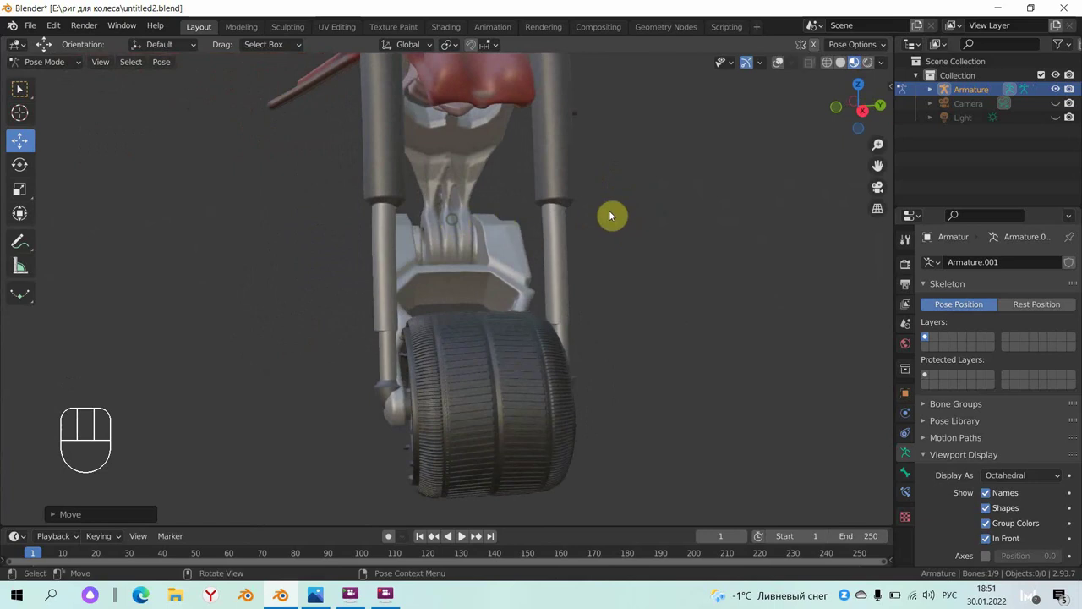
key(g)
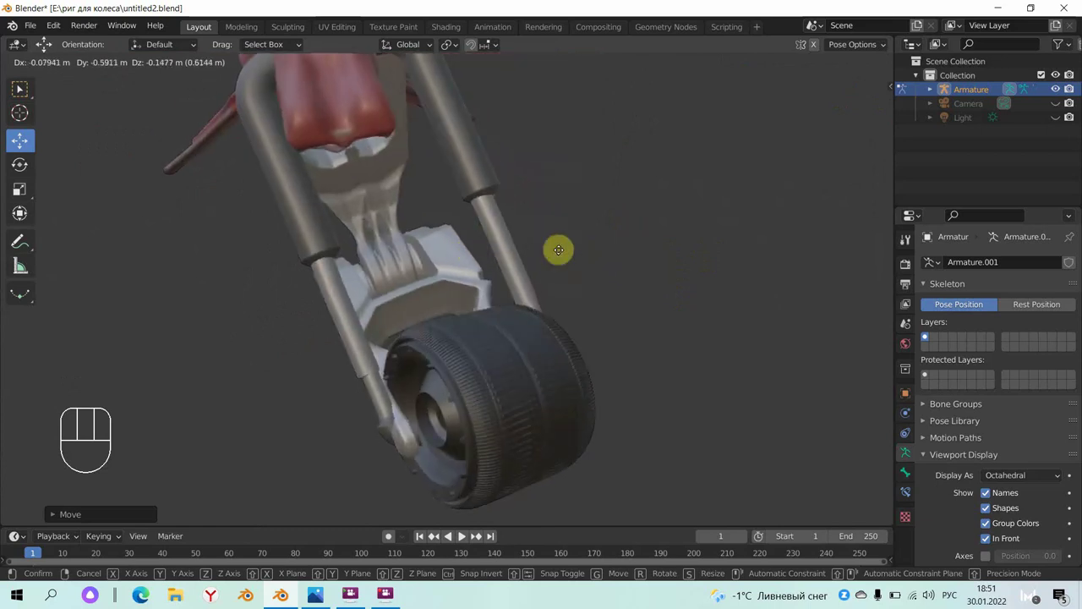
drag(742, 306, 839, 296)
drag(619, 338, 512, 382)
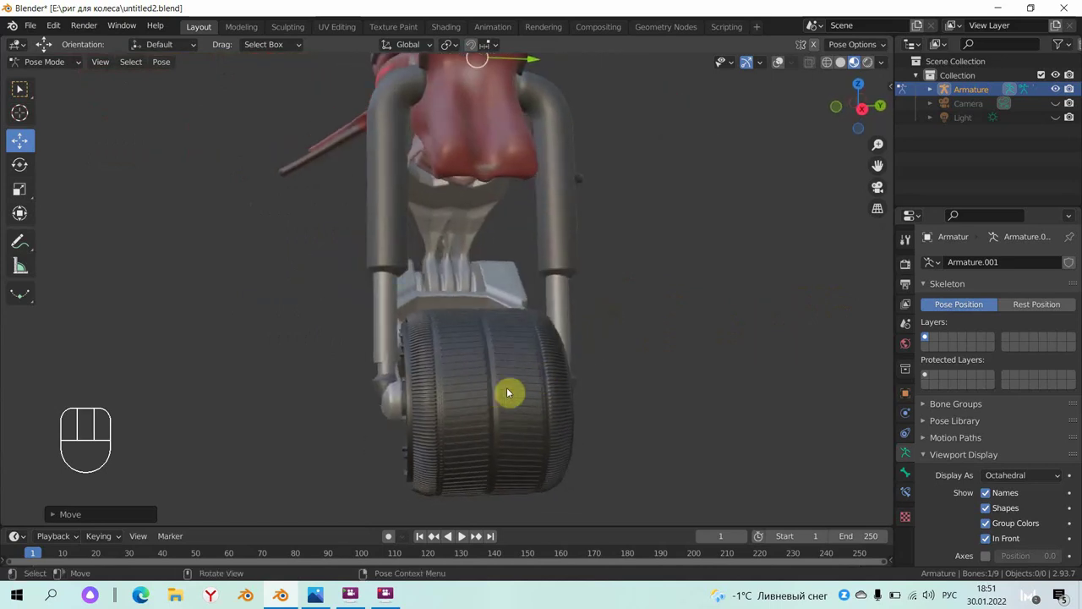
key(ctrl+z)
key(ctrl+z)
key(ctrl+z)
- Switch the armature back to Object Mode from the interaction mode list
drag(551, 400, 551, 436)
click(535, 273)
drag(60, 63, 66, 82)
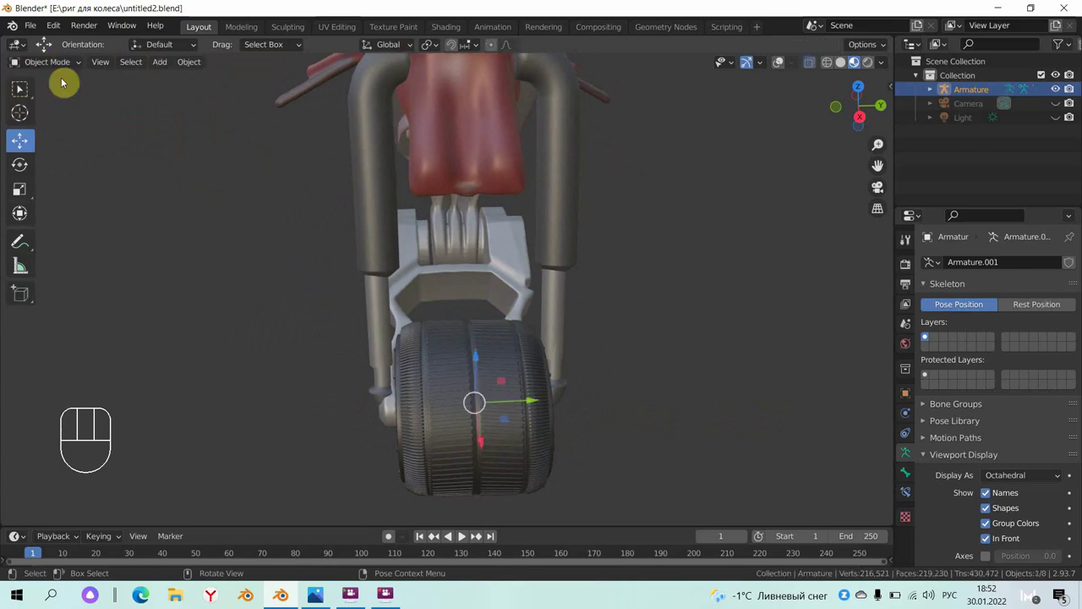
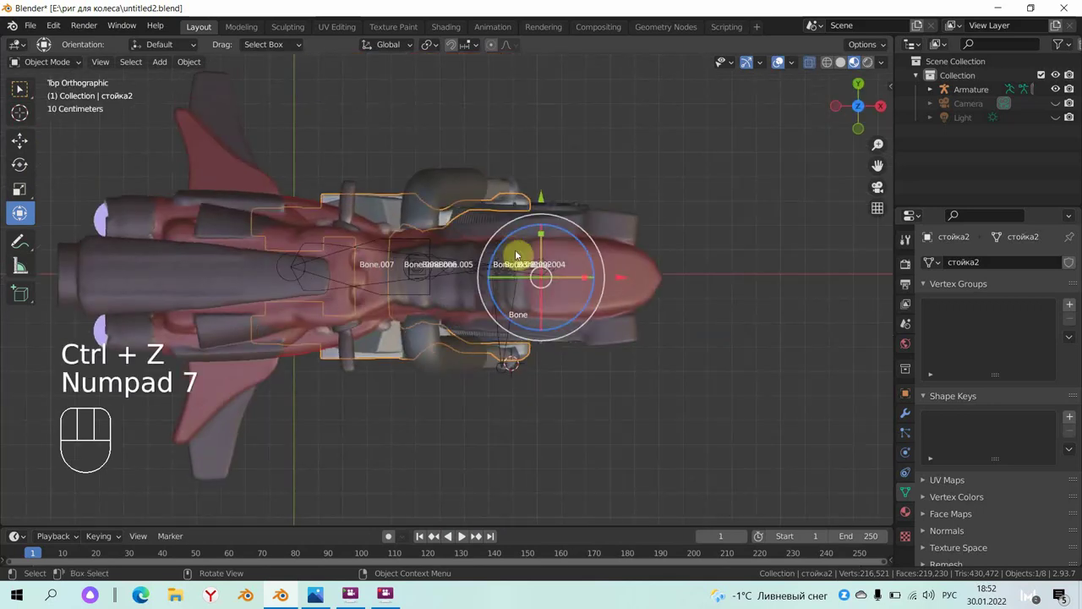
key(KP_1)
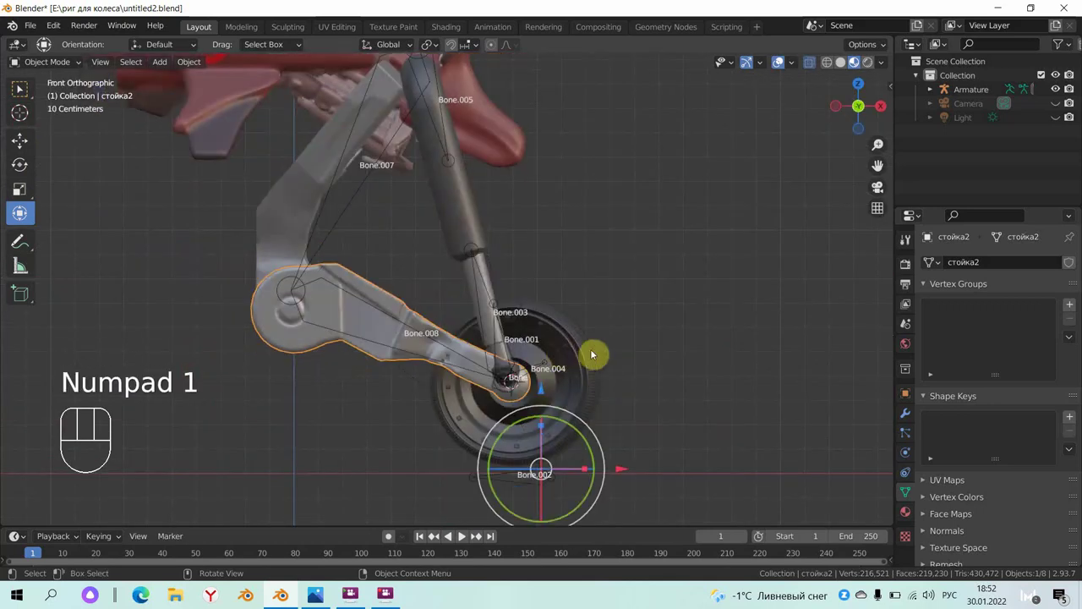
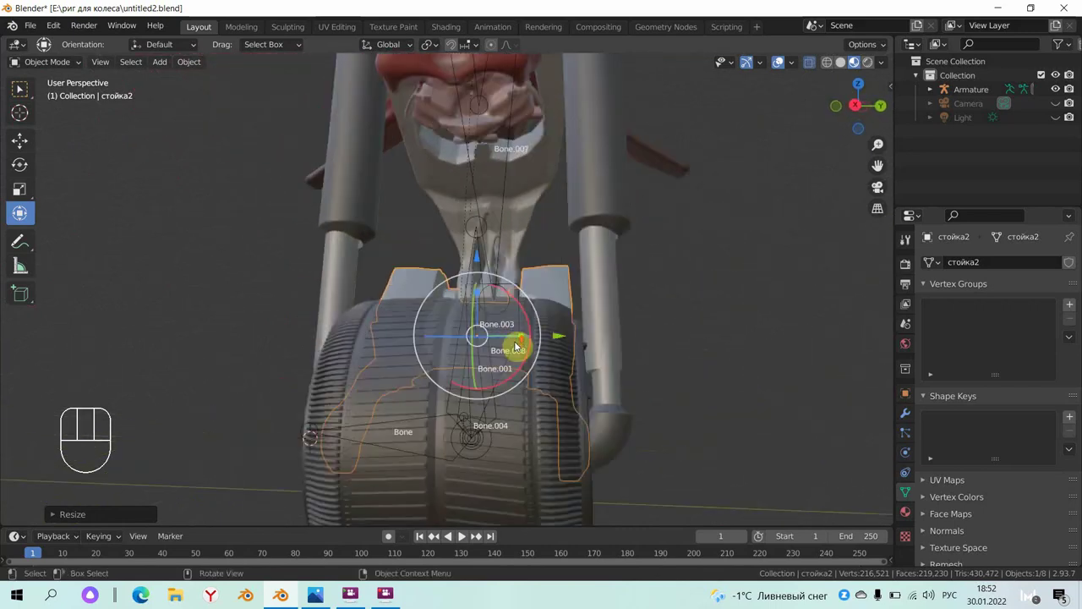
drag(534, 347, 549, 350)
drag(546, 341, 576, 360)
drag(615, 370, 581, 404)
click(552, 474)
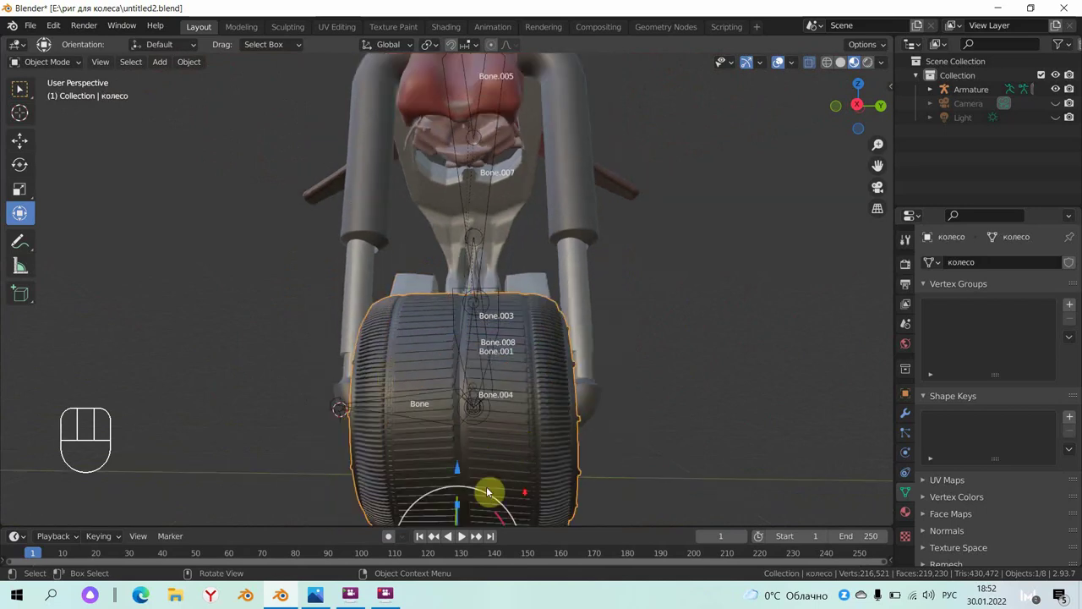
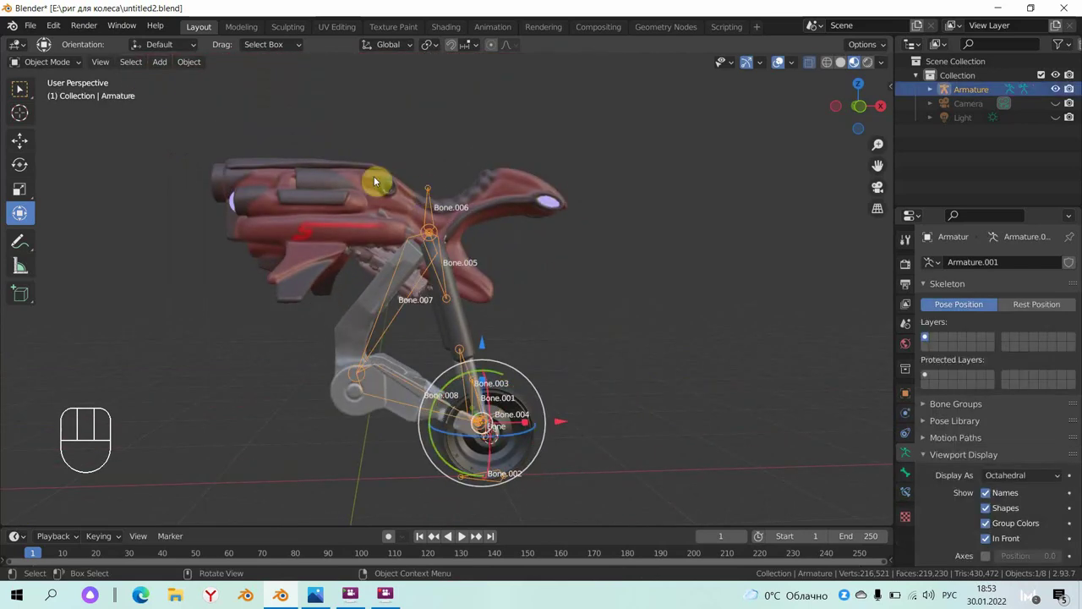
- Enter Pose Mode on the armature, face the fork front and select handlebar bone Bone.006
drag(64, 66, 111, 120)
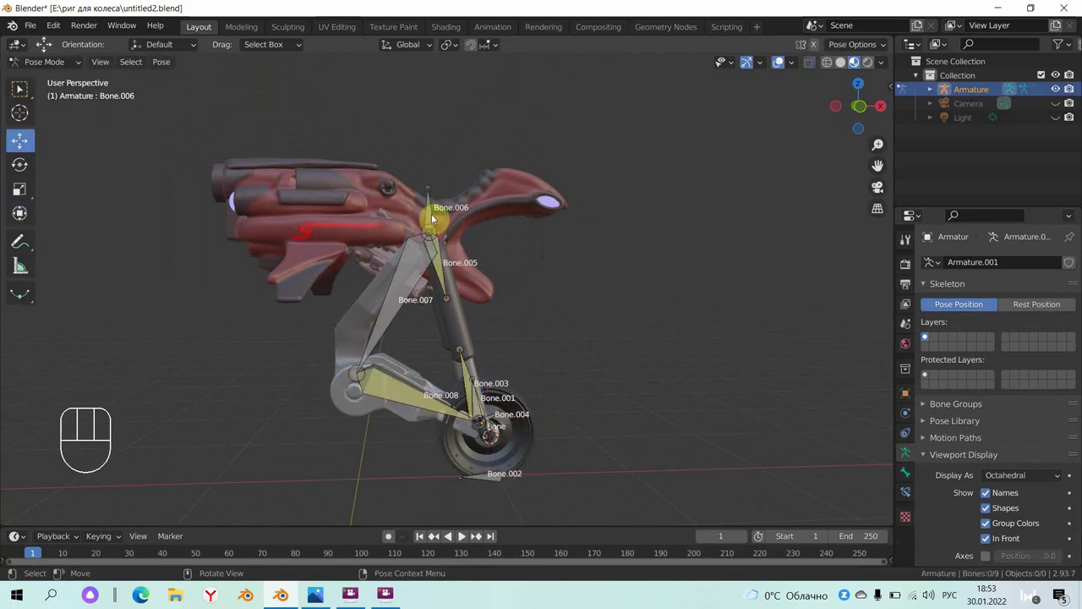
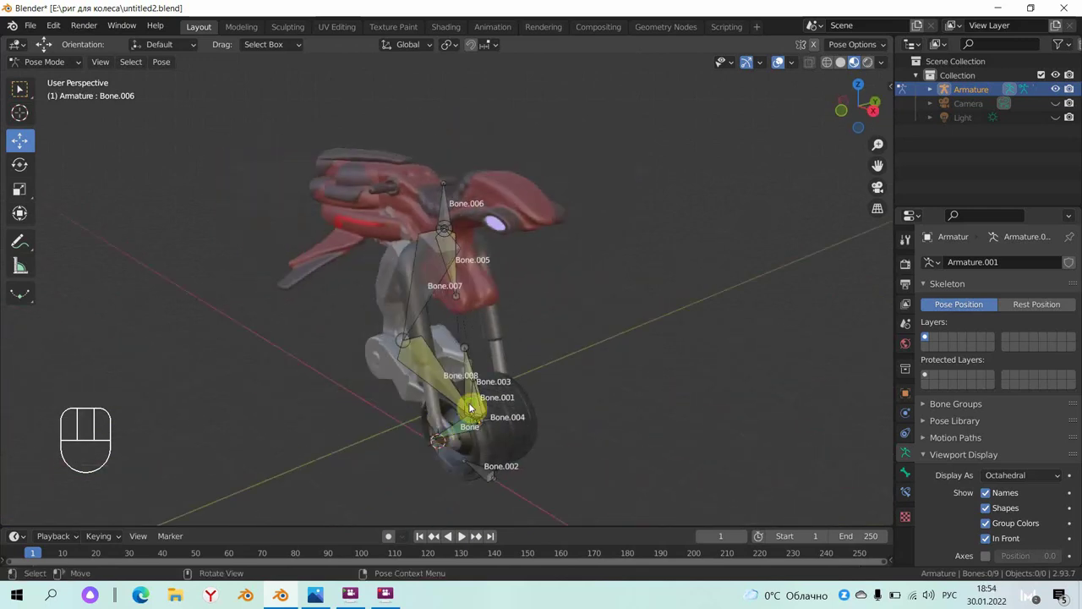
drag(417, 410, 392, 407)
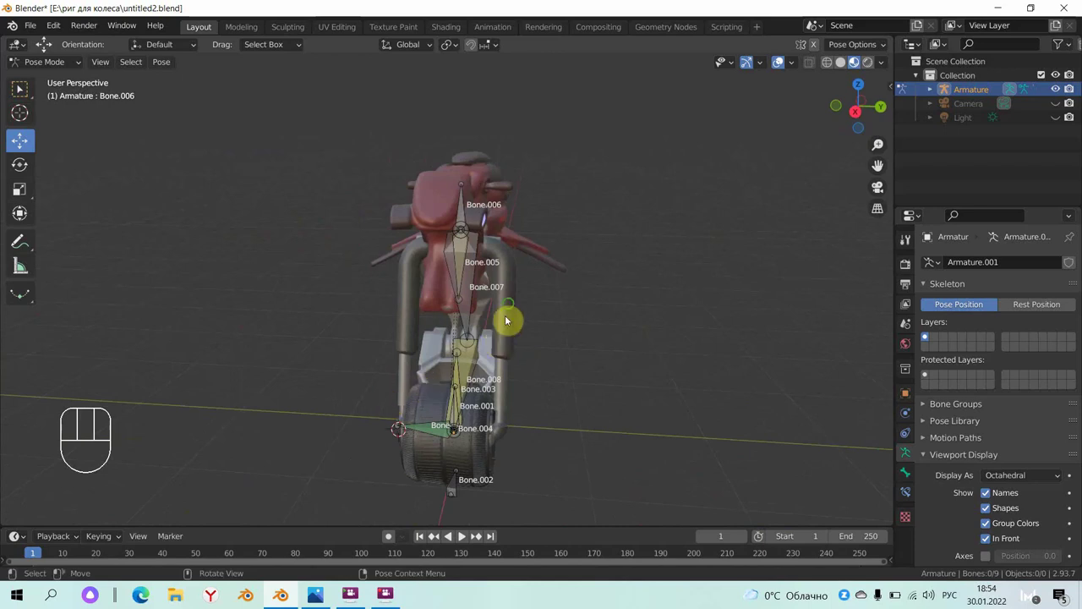
middle_click(518, 296)
click(468, 219)
drag(502, 211, 512, 216)
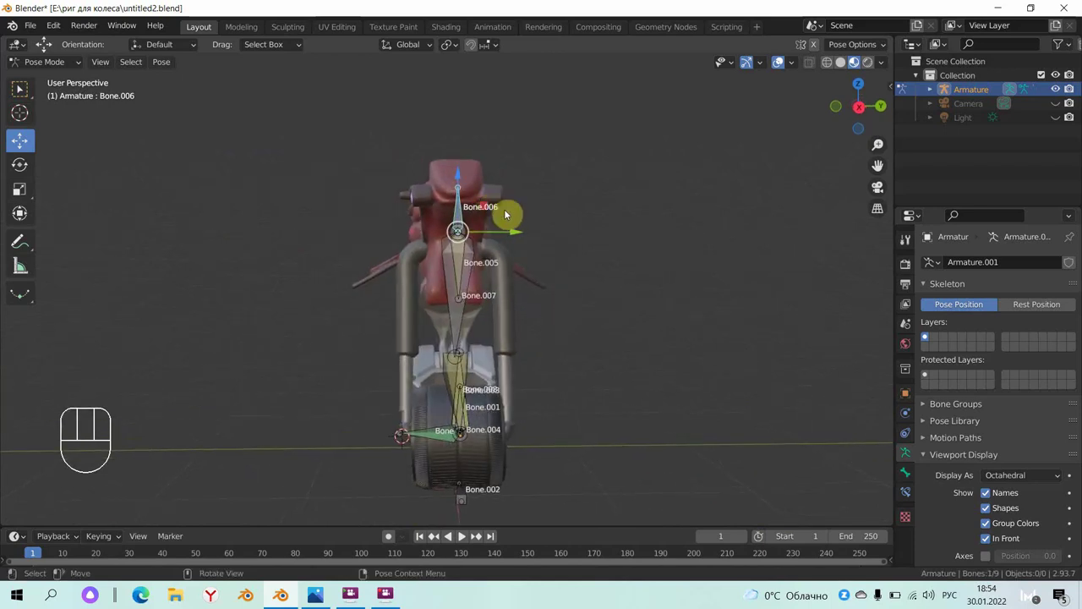
- Shift Bone.006 sideways to bend the fork, inspect it, then return the bone to its start position
drag(522, 236, 527, 282)
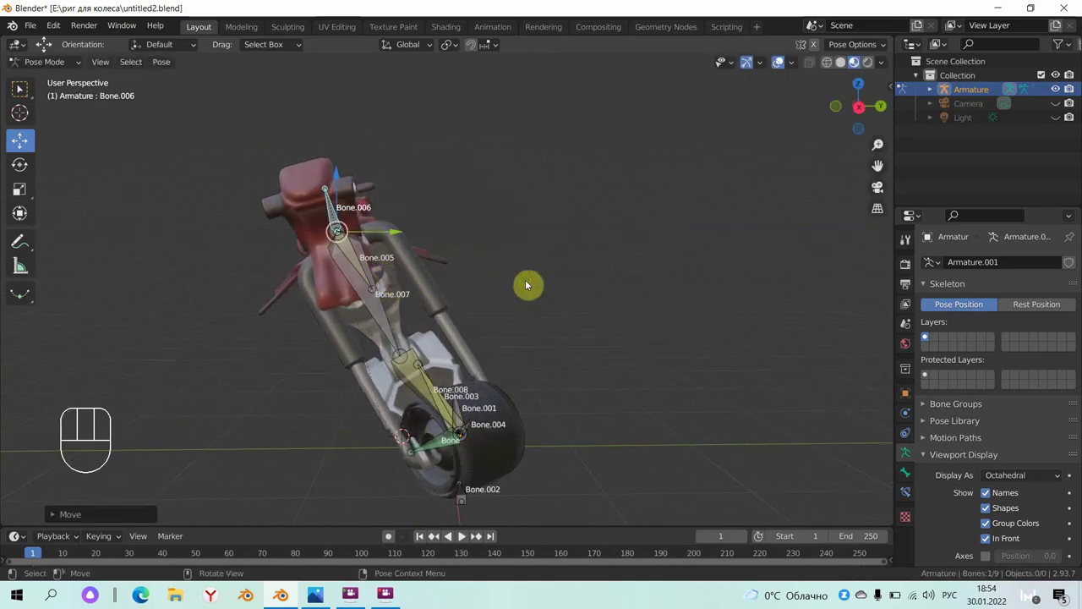
drag(573, 275, 478, 316)
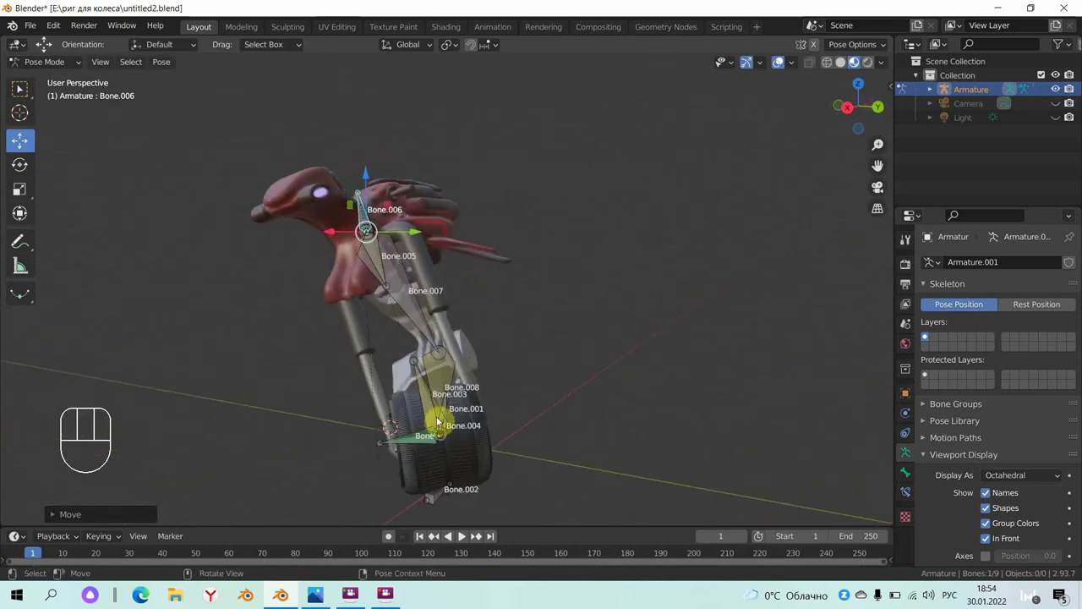
drag(540, 398, 553, 381)
key(ctrl+z)
drag(641, 373, 641, 382)
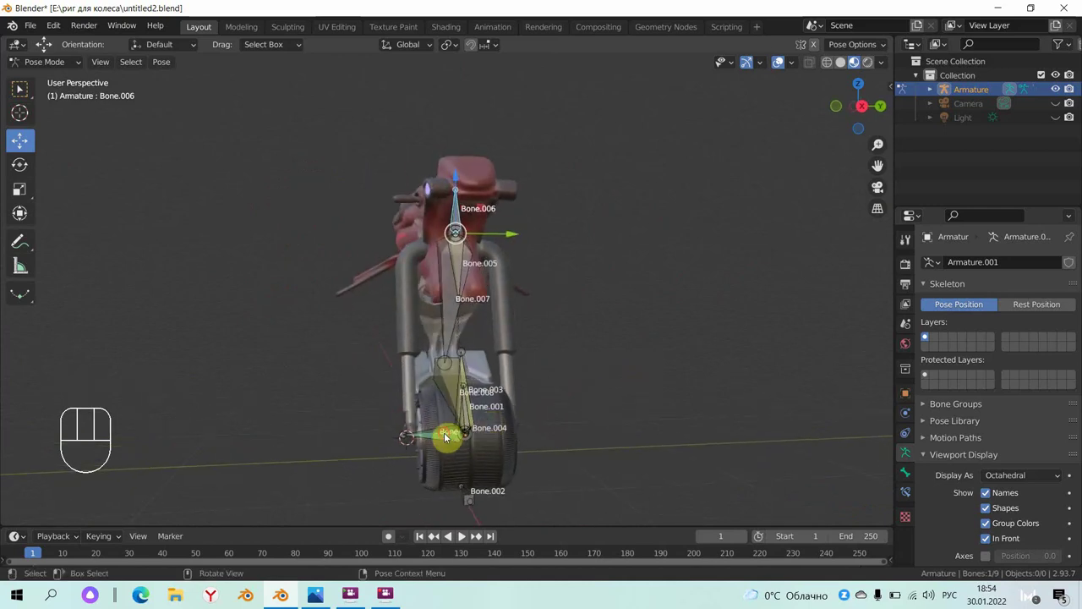
- Show the sidebar transform properties and reset the root bone's rotation W back to 1.000
key(n)
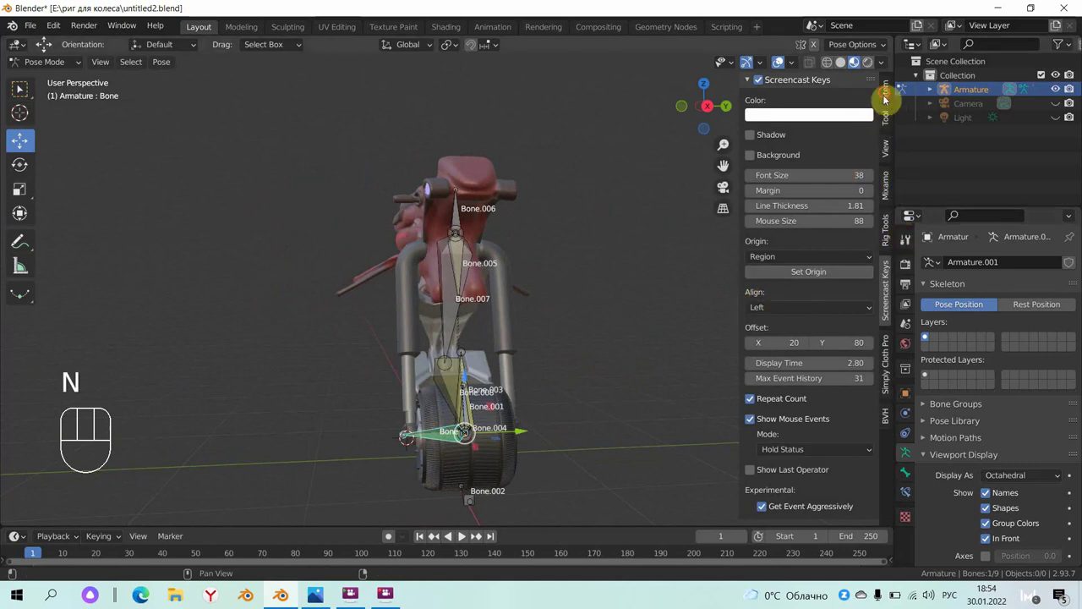
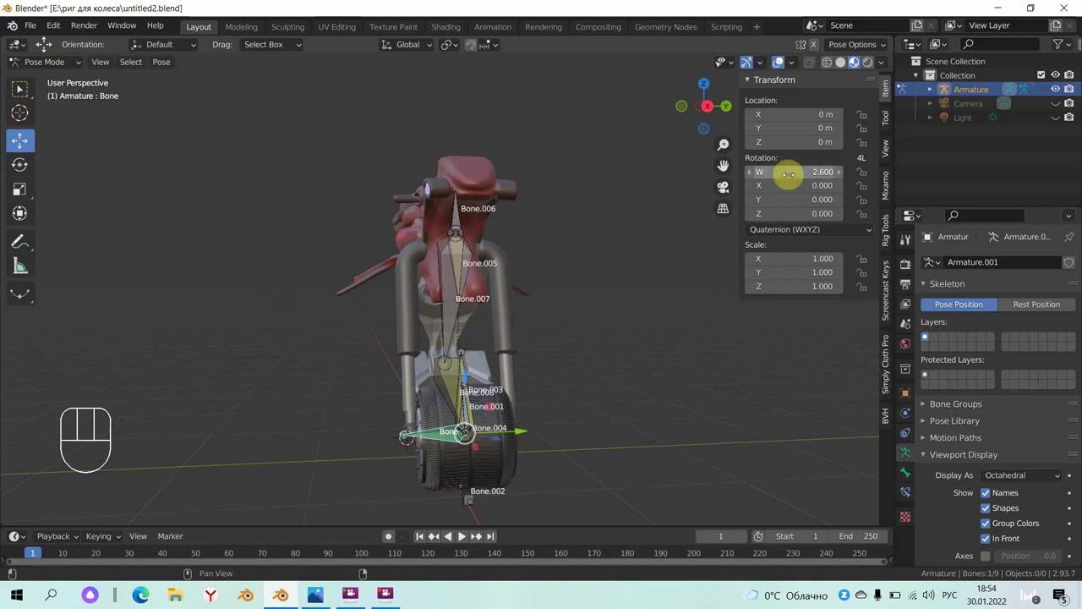
key(ctrl+z)
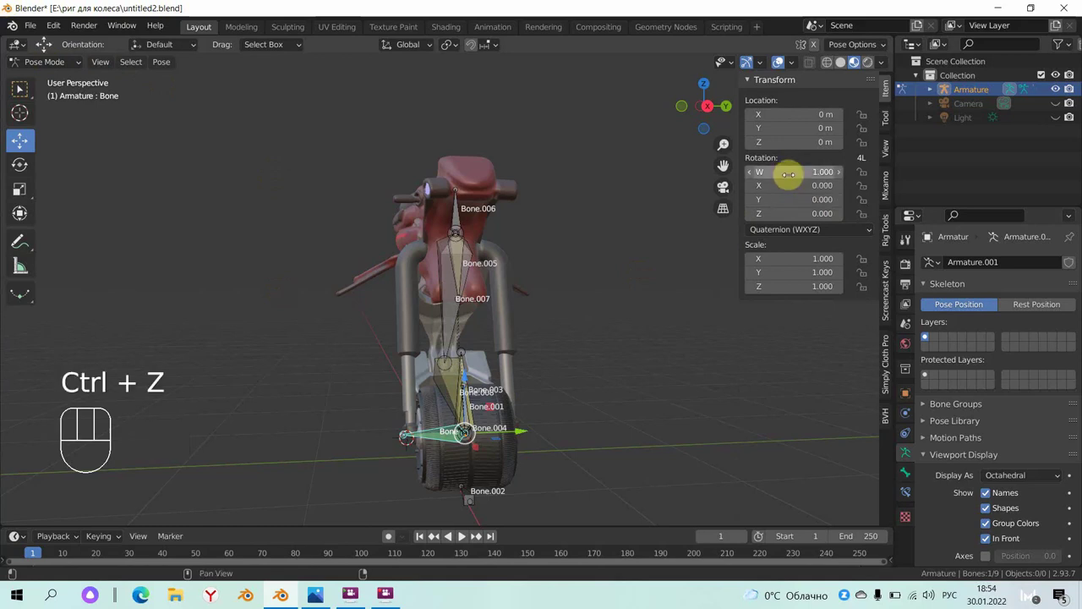
click(504, 470)
- Return to Object Mode and undo the accidental Y stretch of the wheel колесо
drag(58, 67, 68, 93)
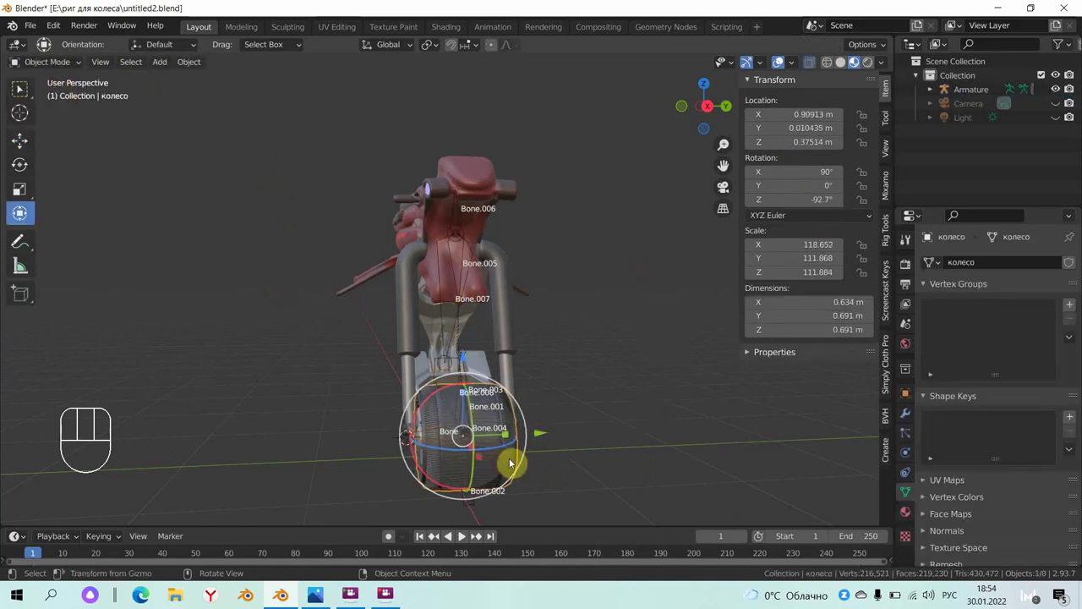
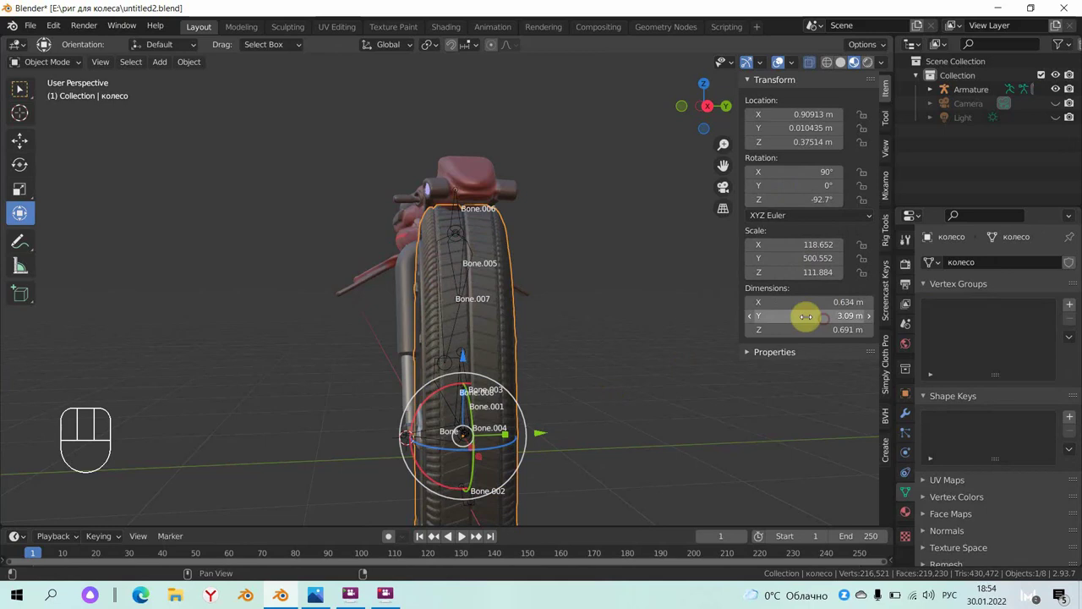
key(ctrl+z)
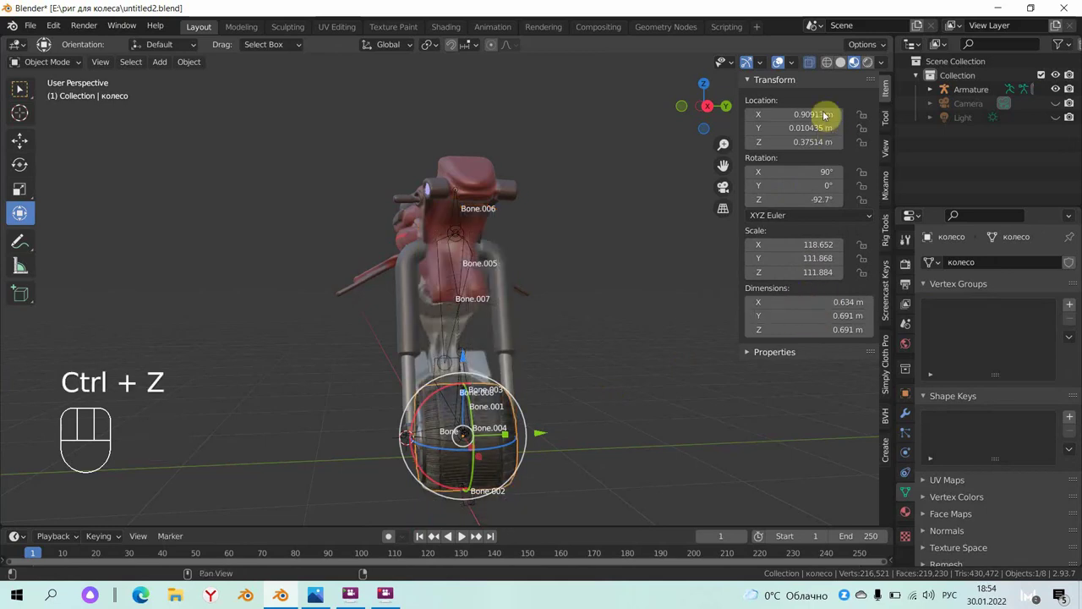
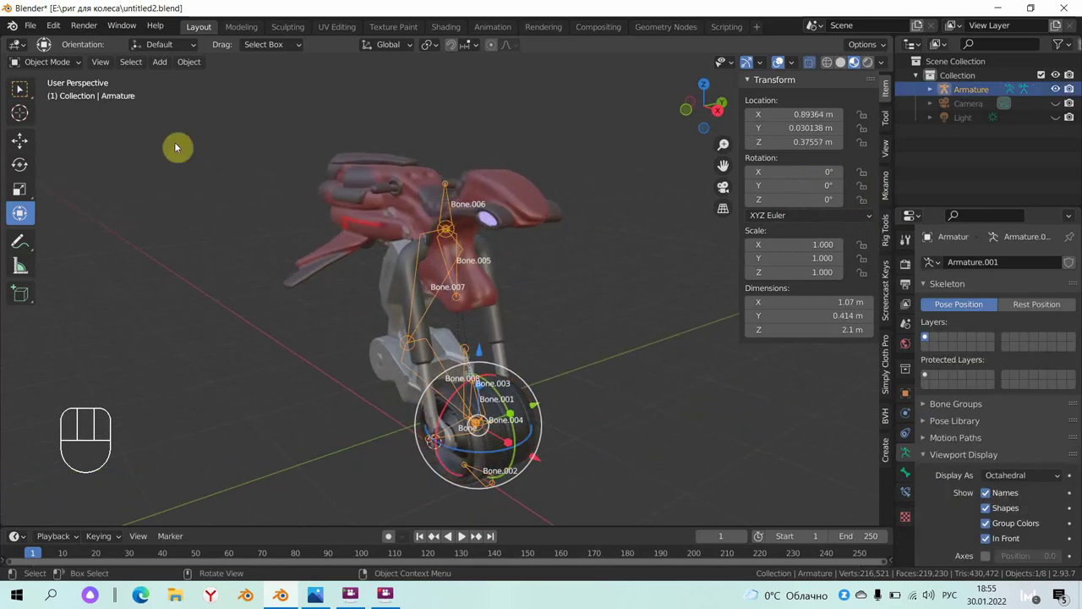
- In Pose Mode test-move Bone.006 along X, check the handlebar, then reset its X location to 0 m
drag(54, 68, 409, 230)
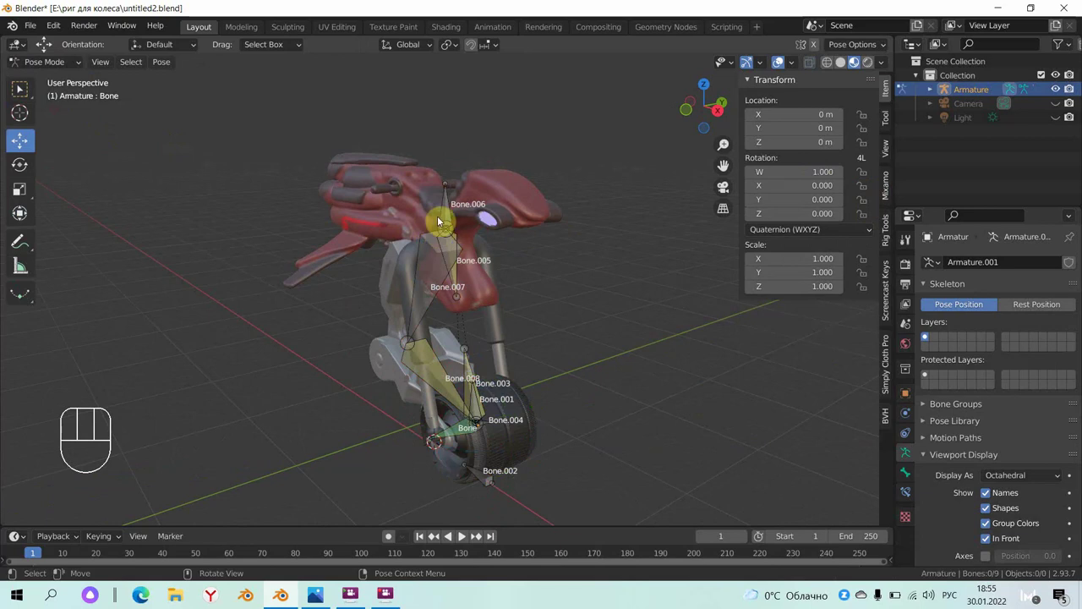
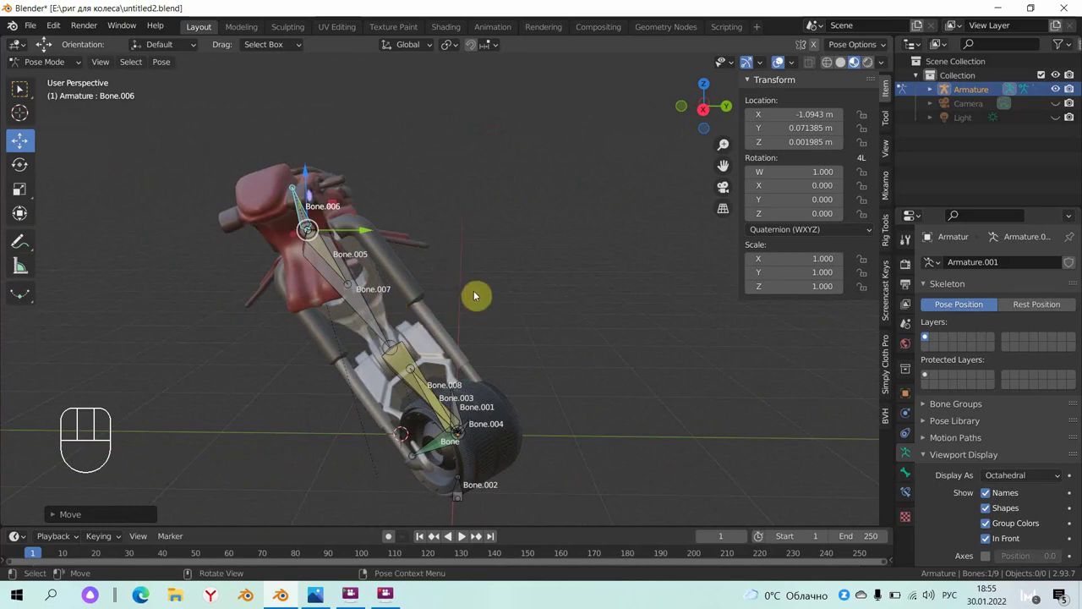
drag(465, 307, 578, 267)
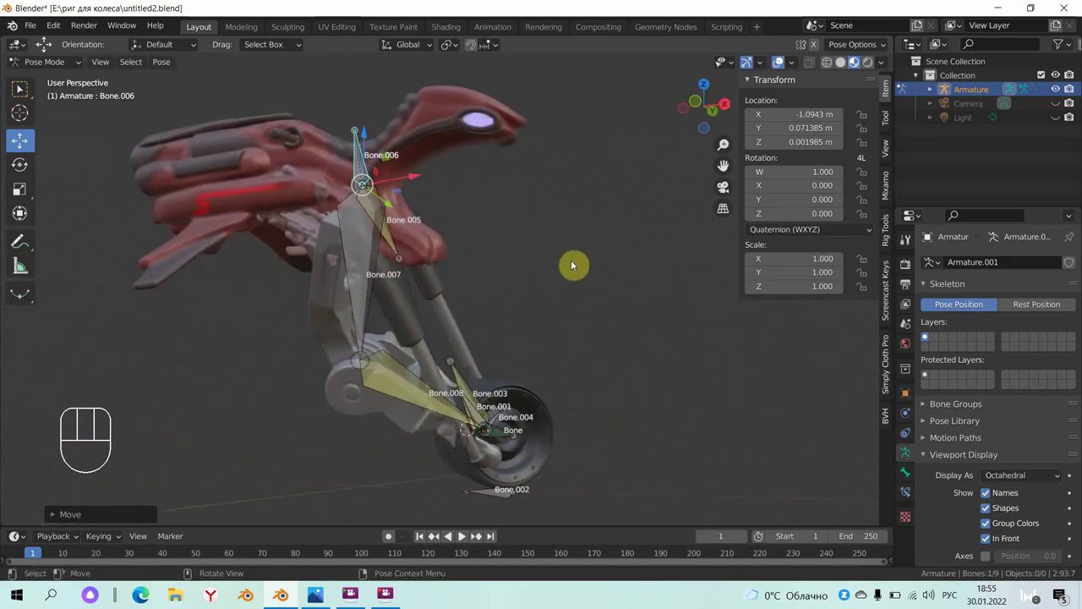
key(ctrl+z)
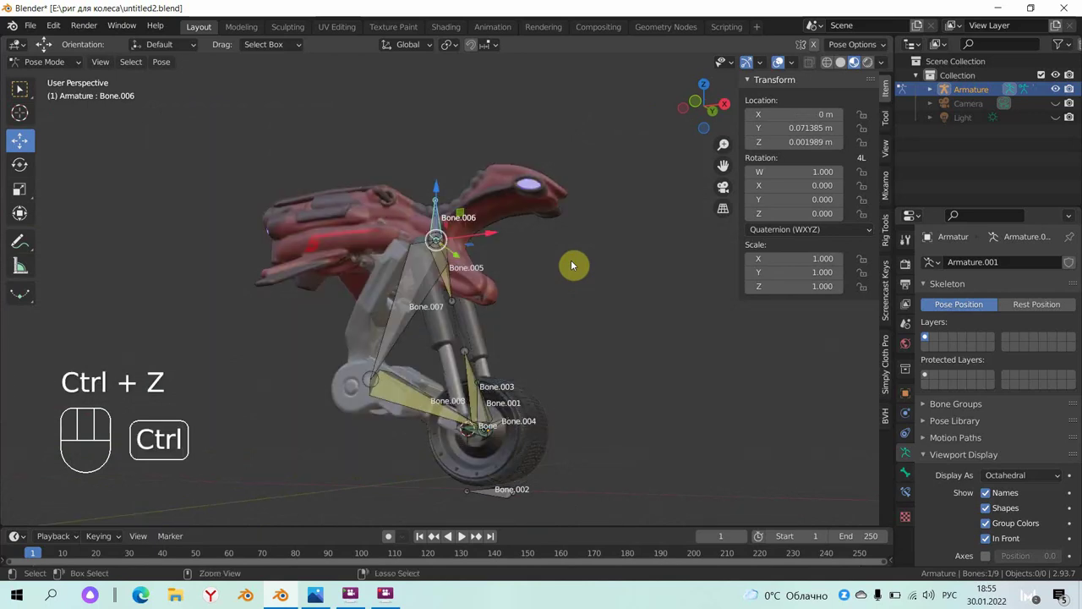